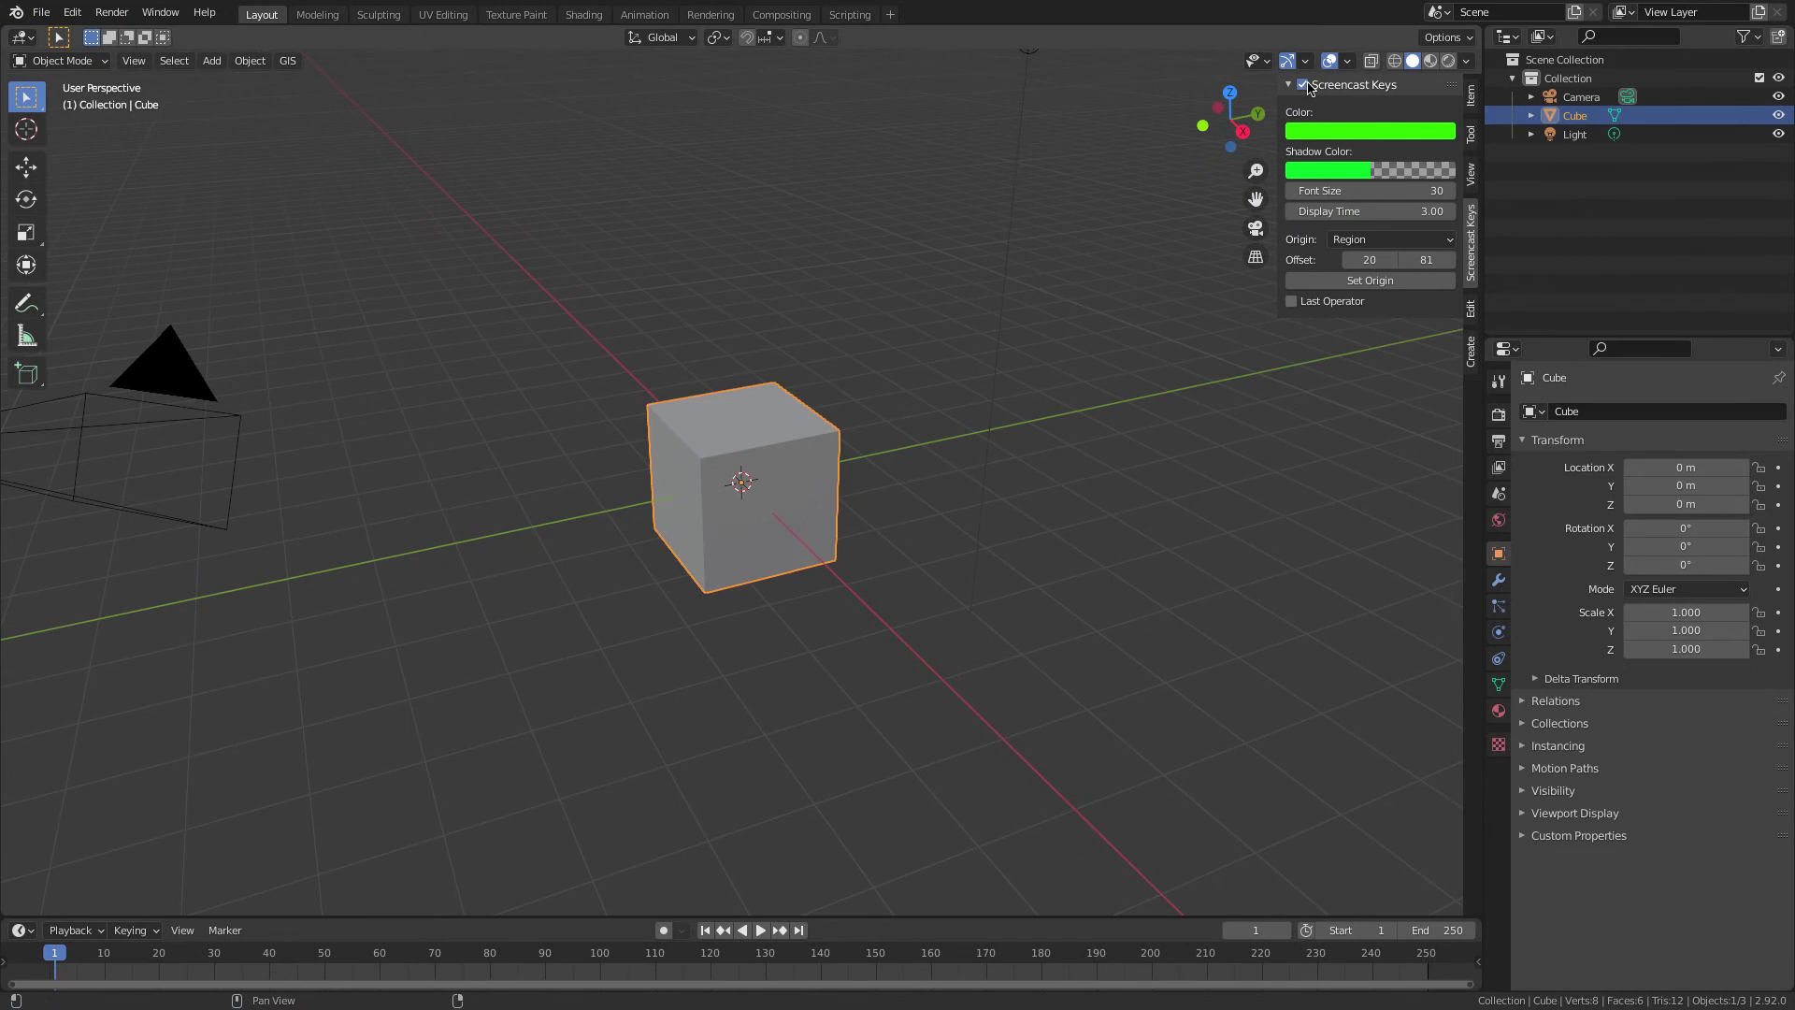
- Delete the default cube and enable the Sapling Tree Gen add-on in Preferences
key(n)
key(x)
click(214, 58)
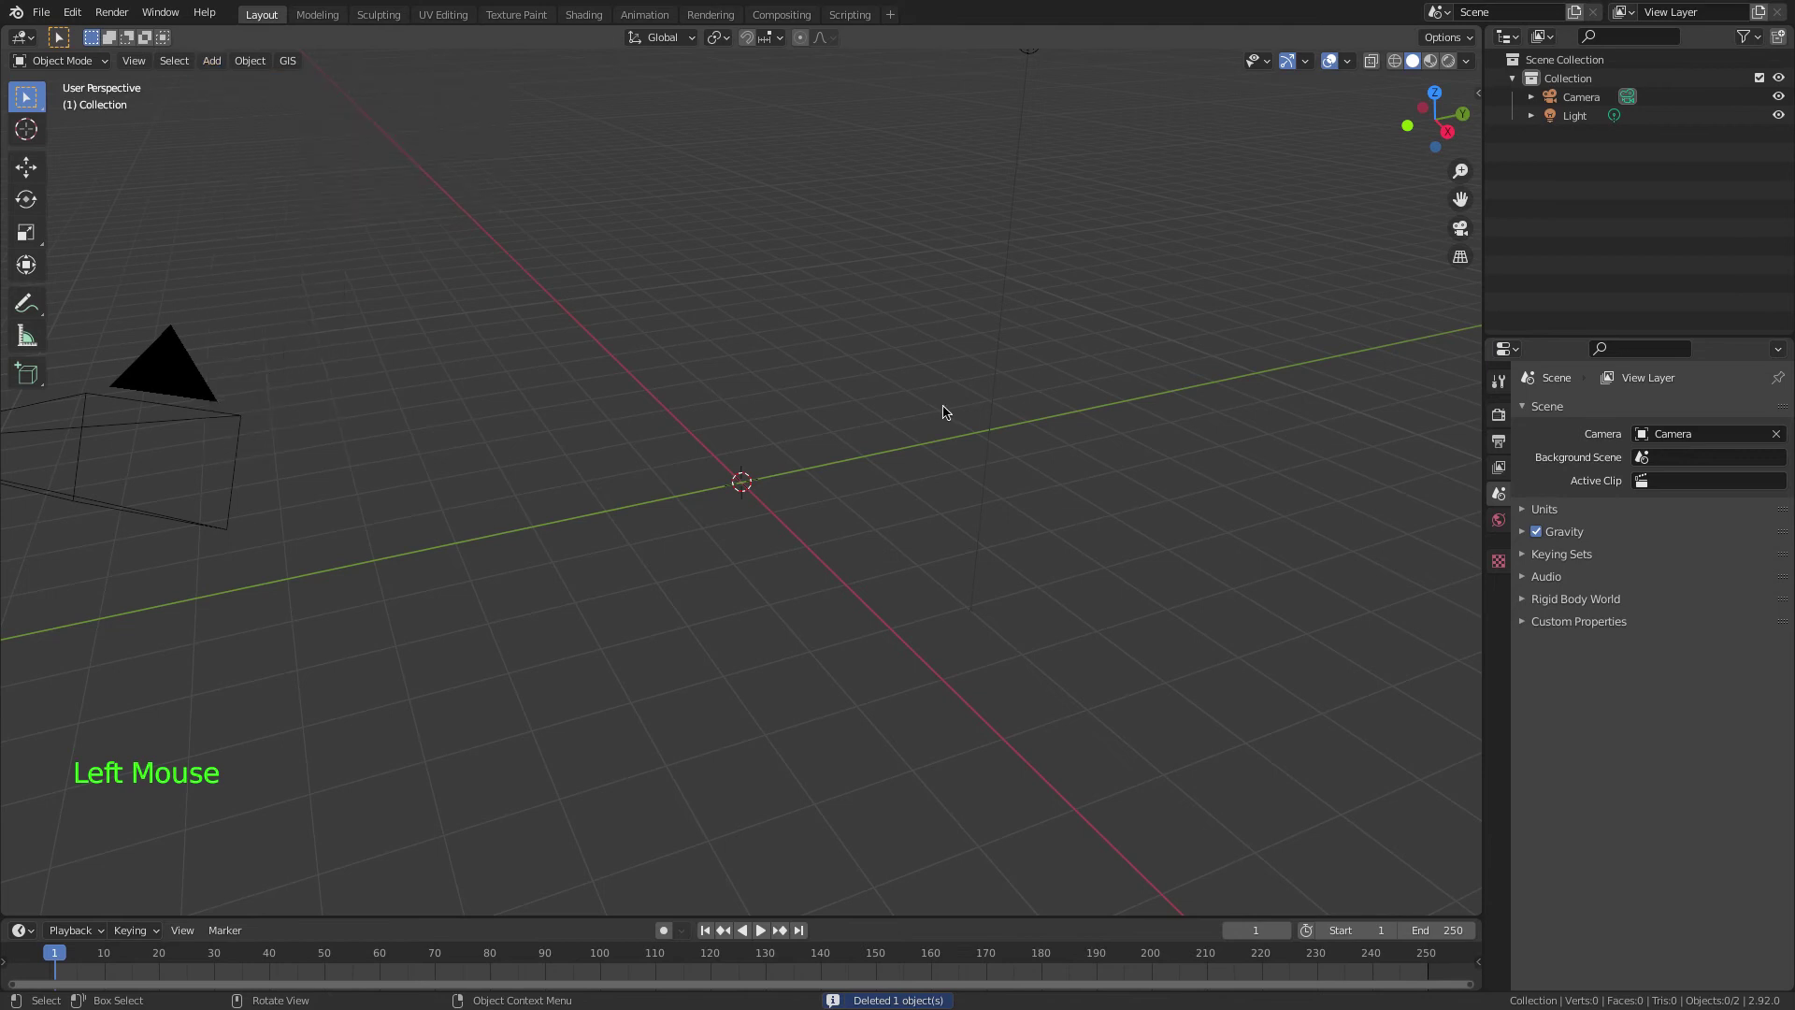
key(super+,)
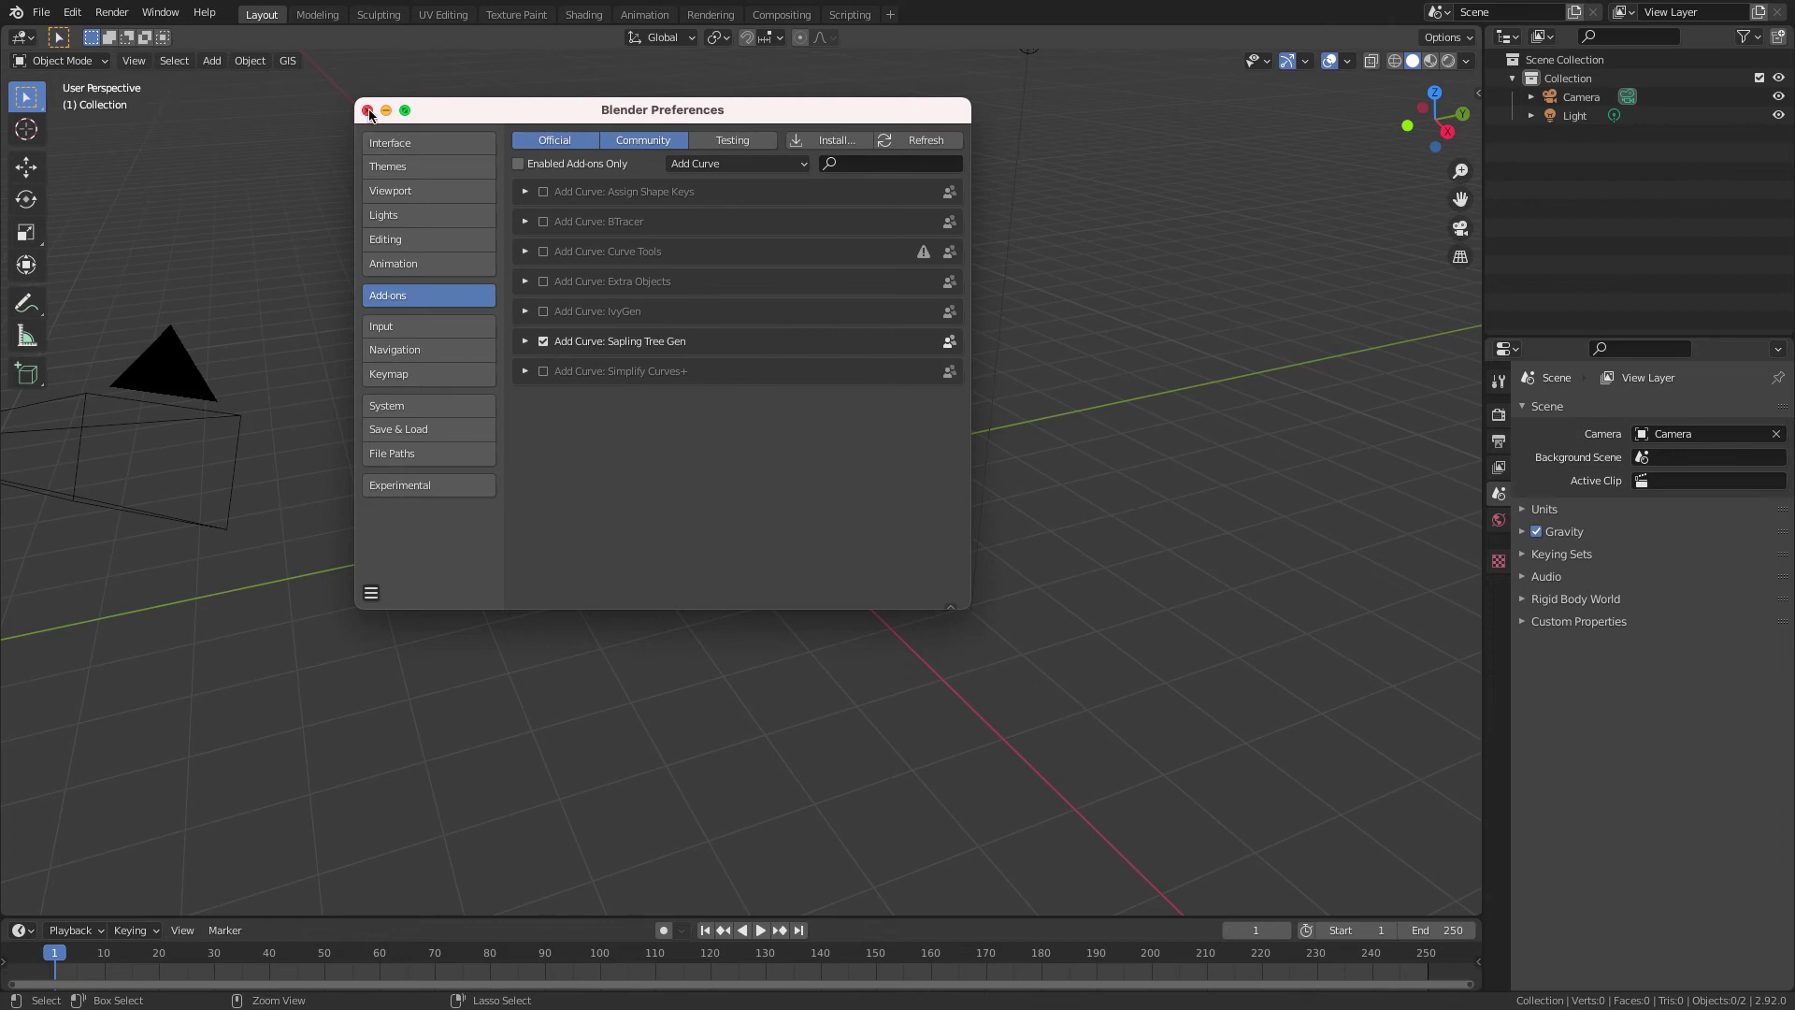
- Add a Sapling tree from Add > Curve and expand its generation and geometry settings
click(223, 63)
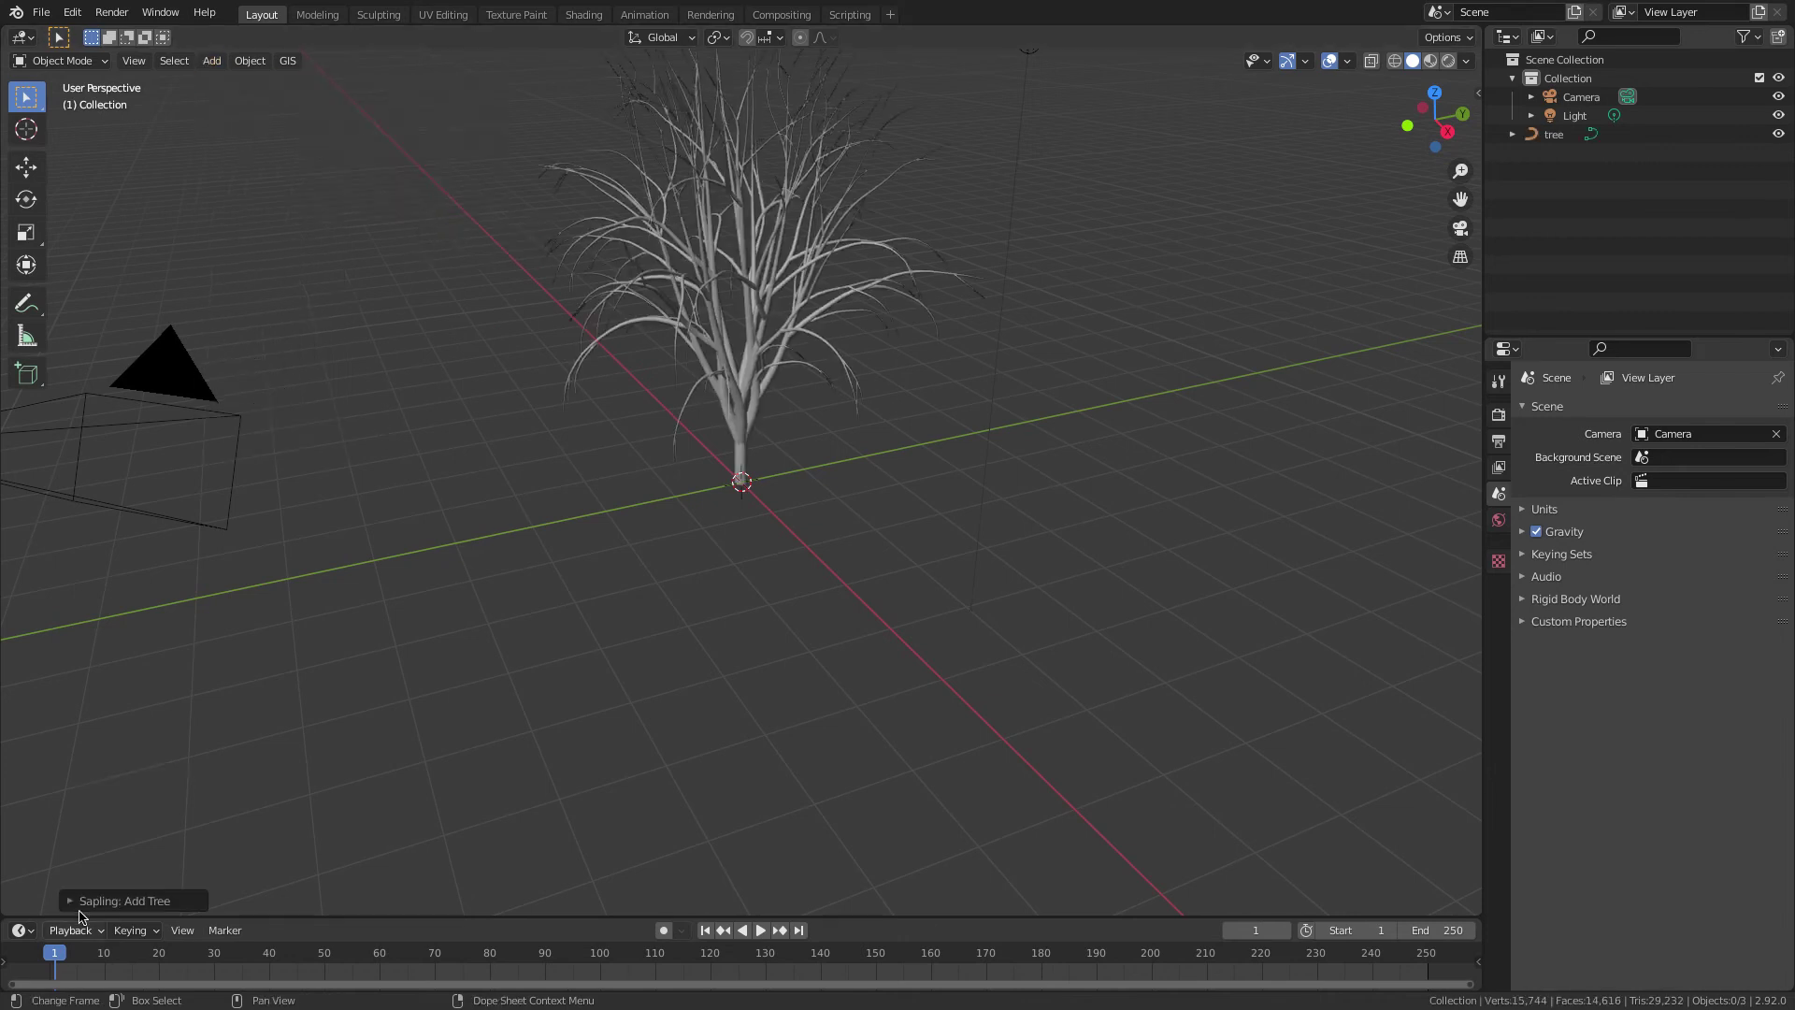
click(84, 900)
click(103, 888)
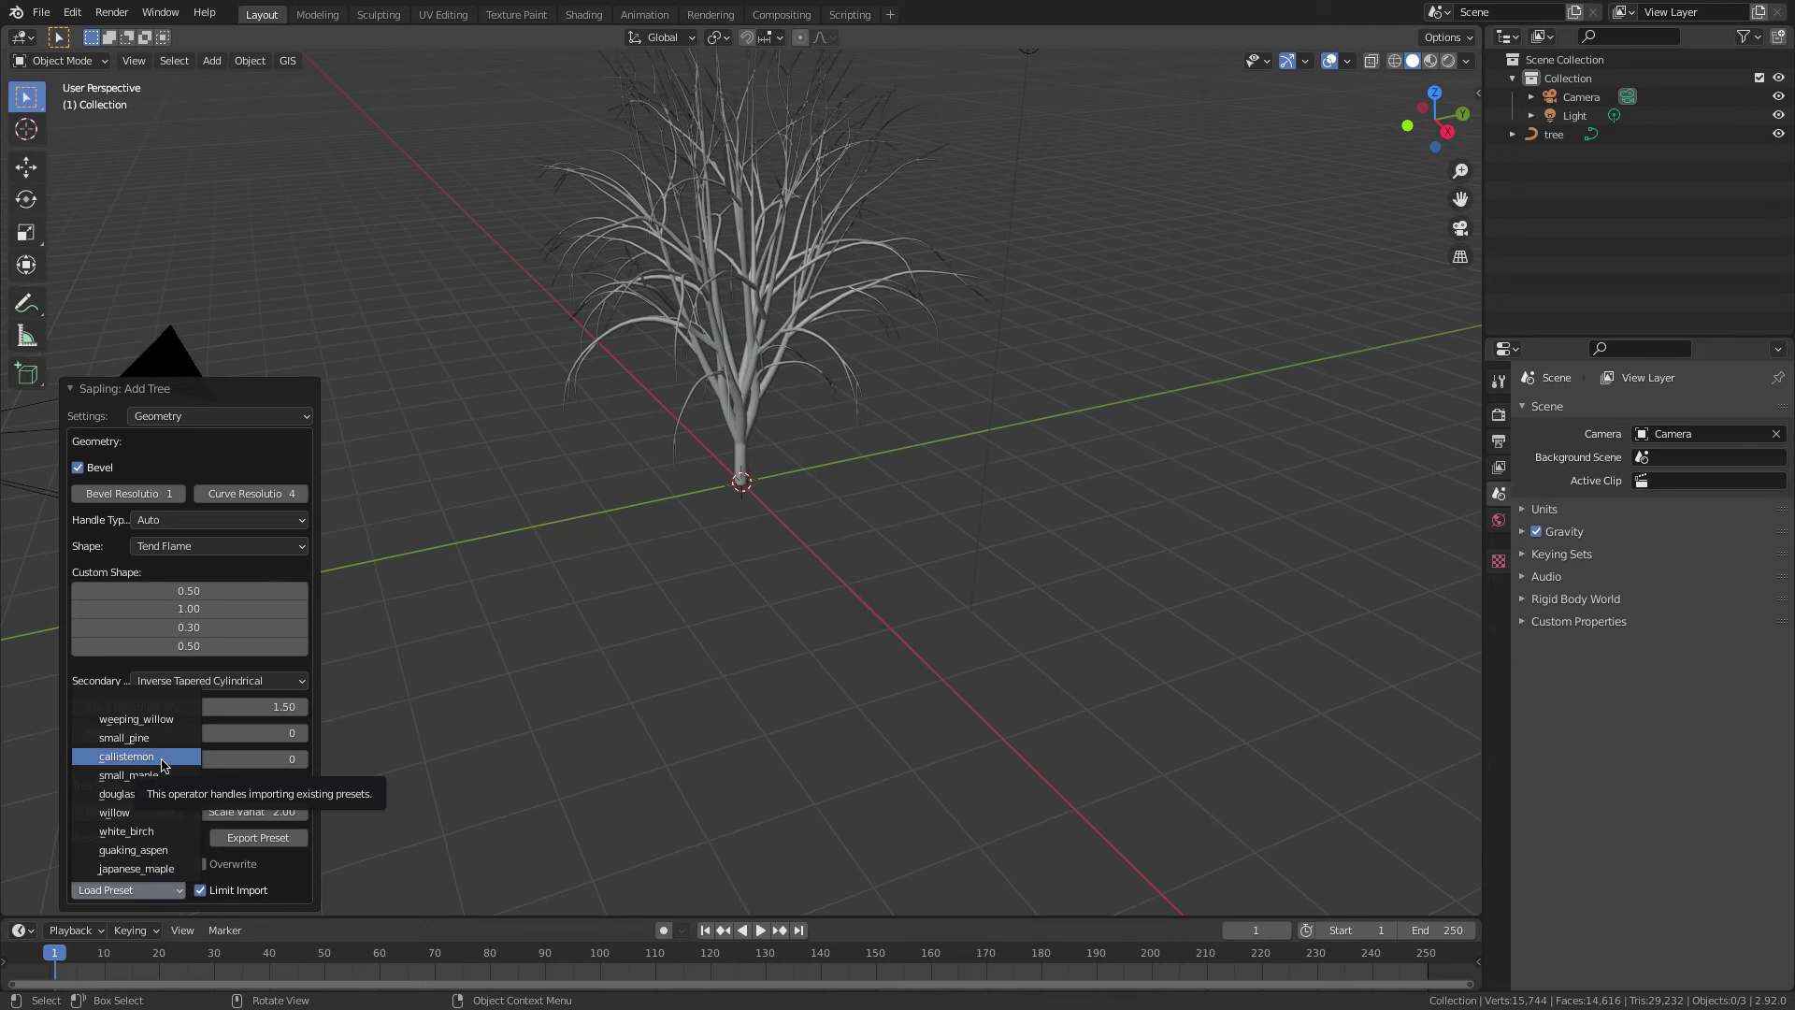
click(307, 678)
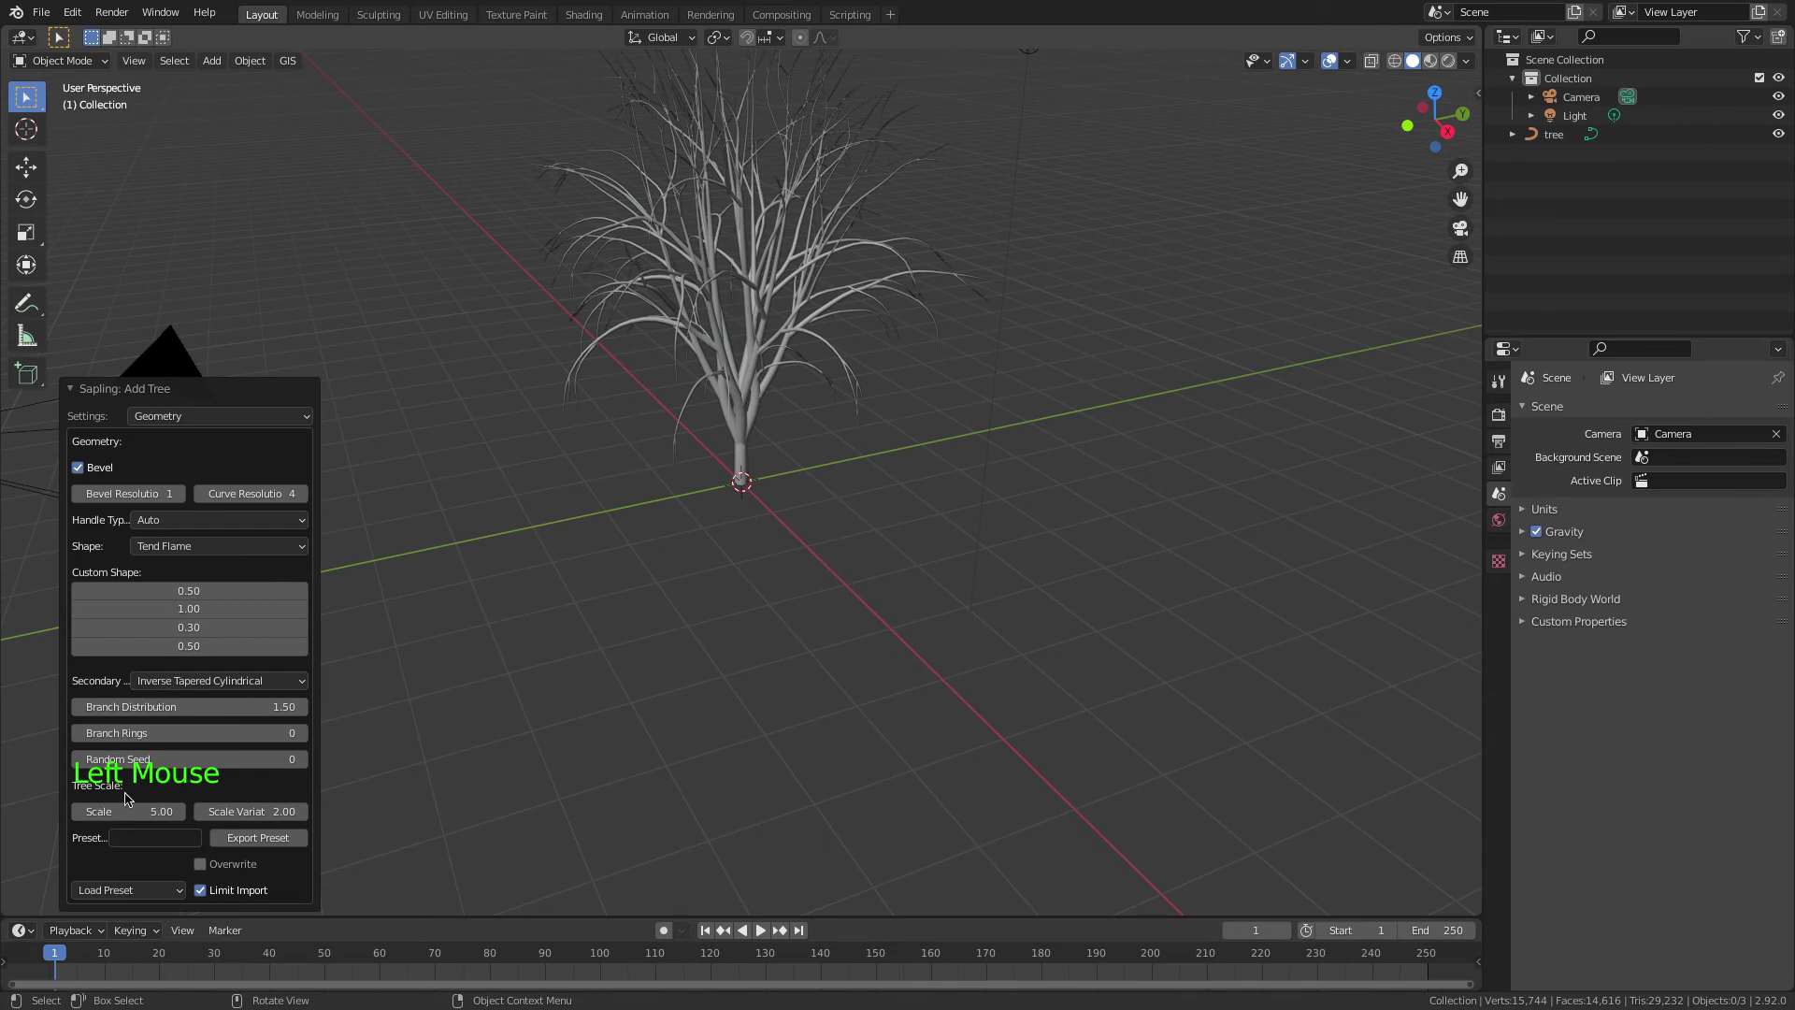
- Load a tree preset giving a tall thick trunk with wide spreading branches
click(133, 894)
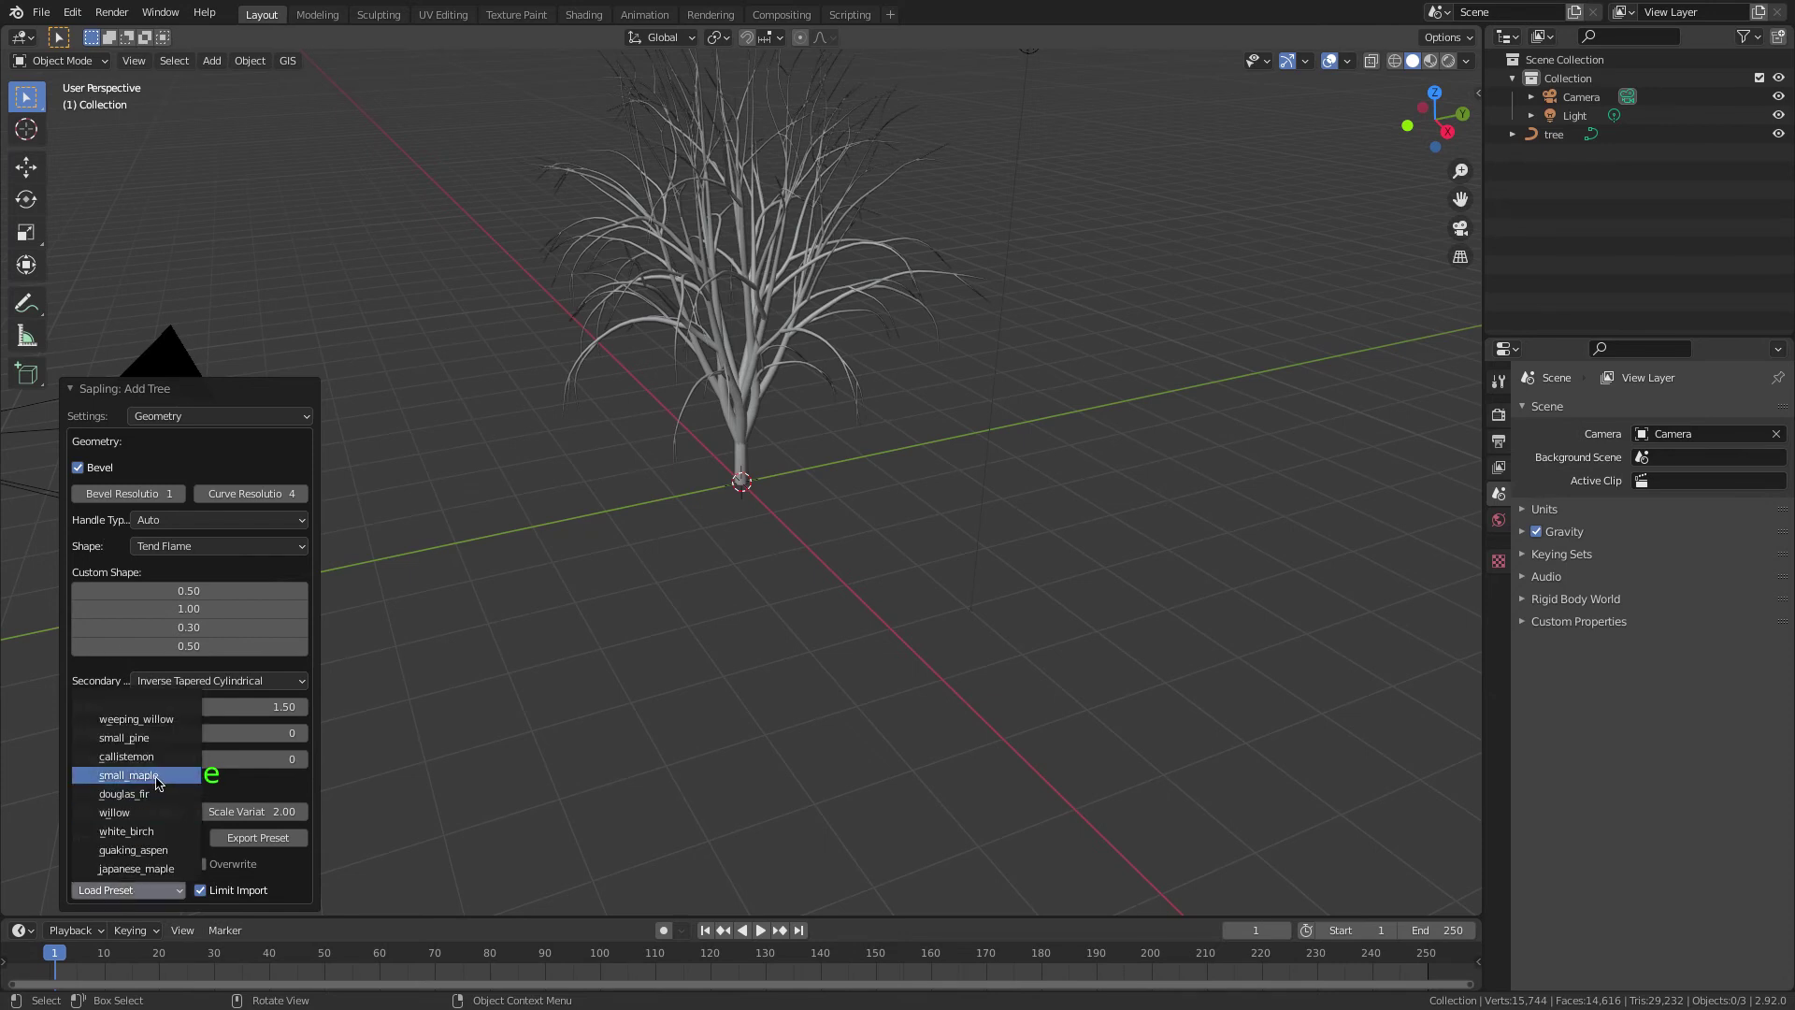
click(161, 780)
click(155, 894)
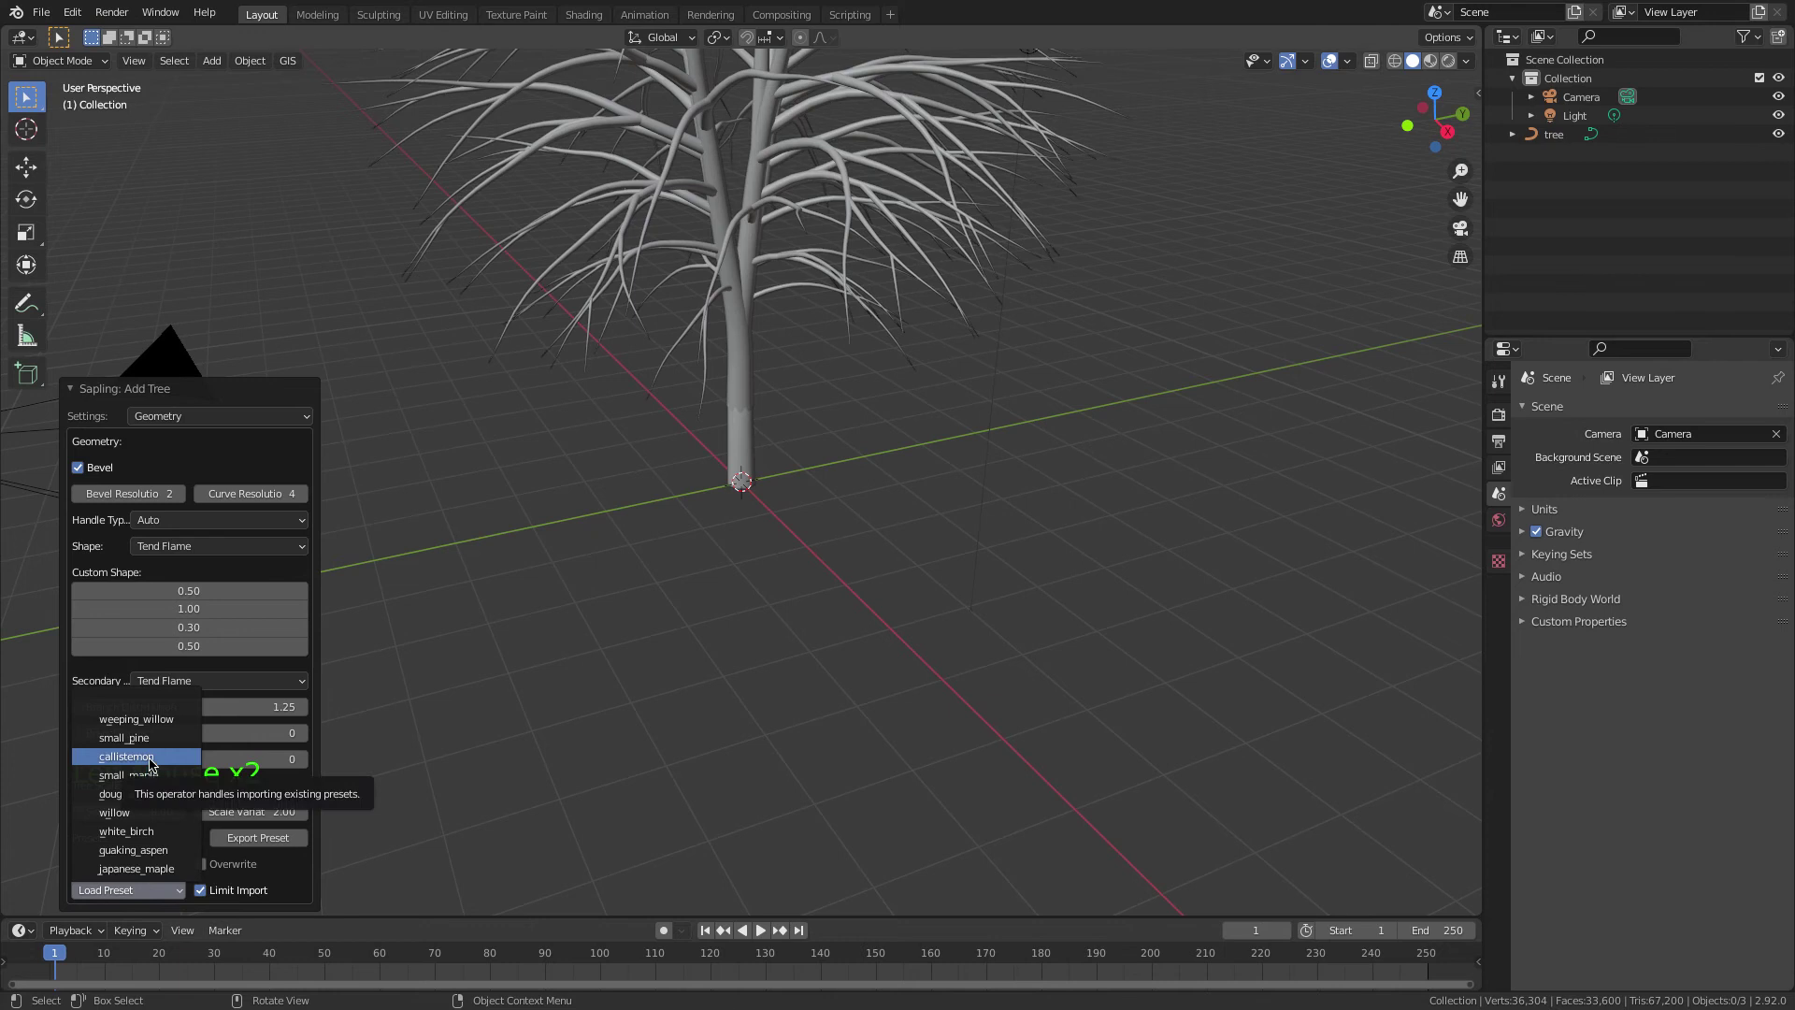
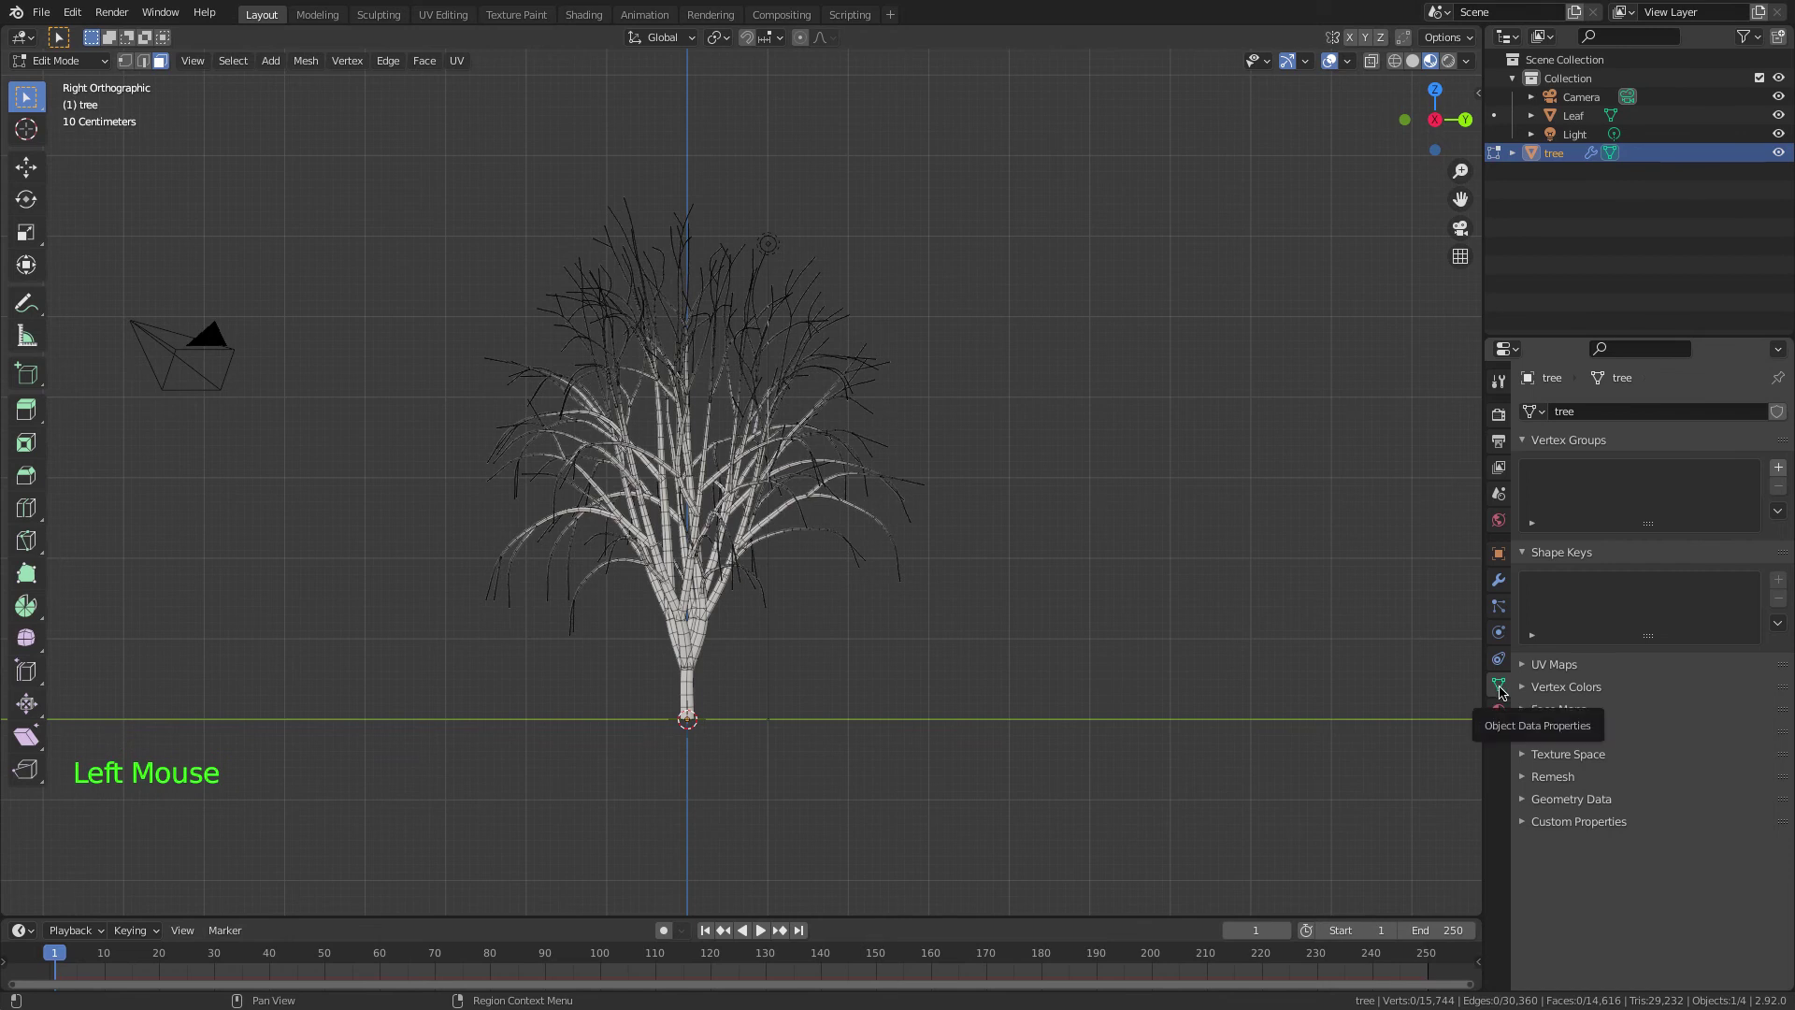
- Create a vertex group named Leaf and circle-select the tree's thinner branches
click(1780, 465)
double_click(1617, 474)
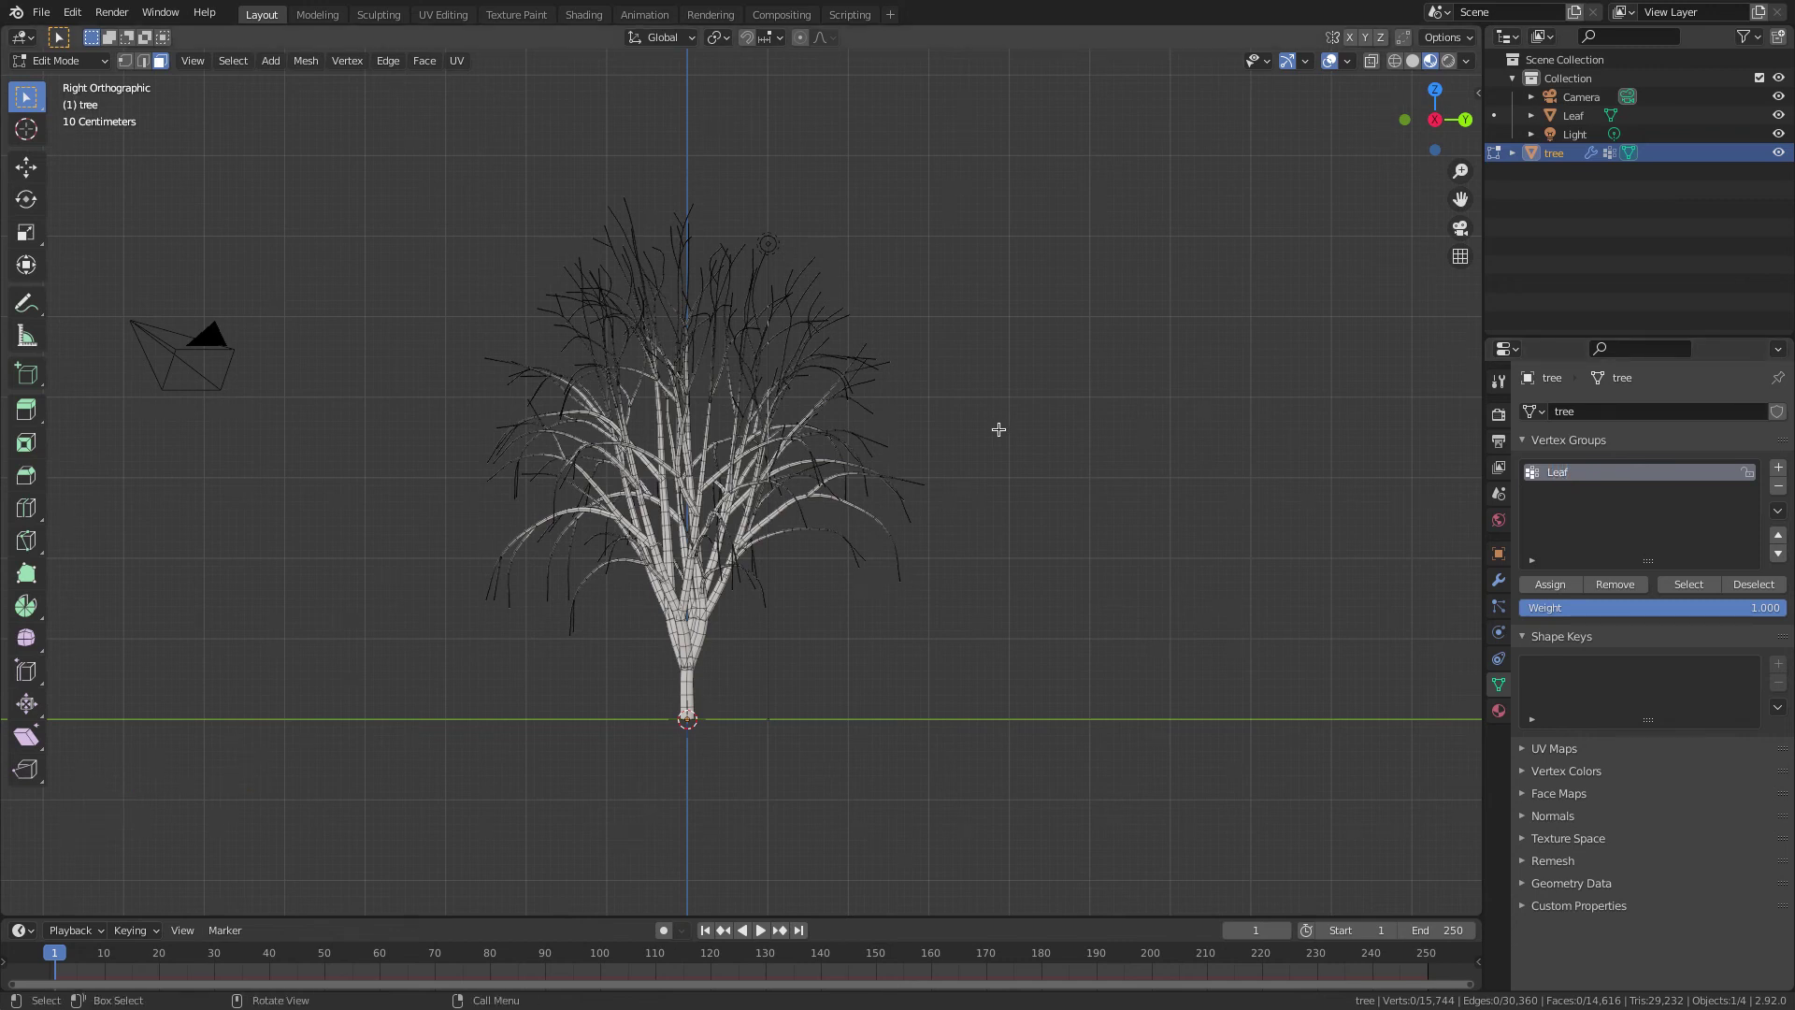
click(30, 97)
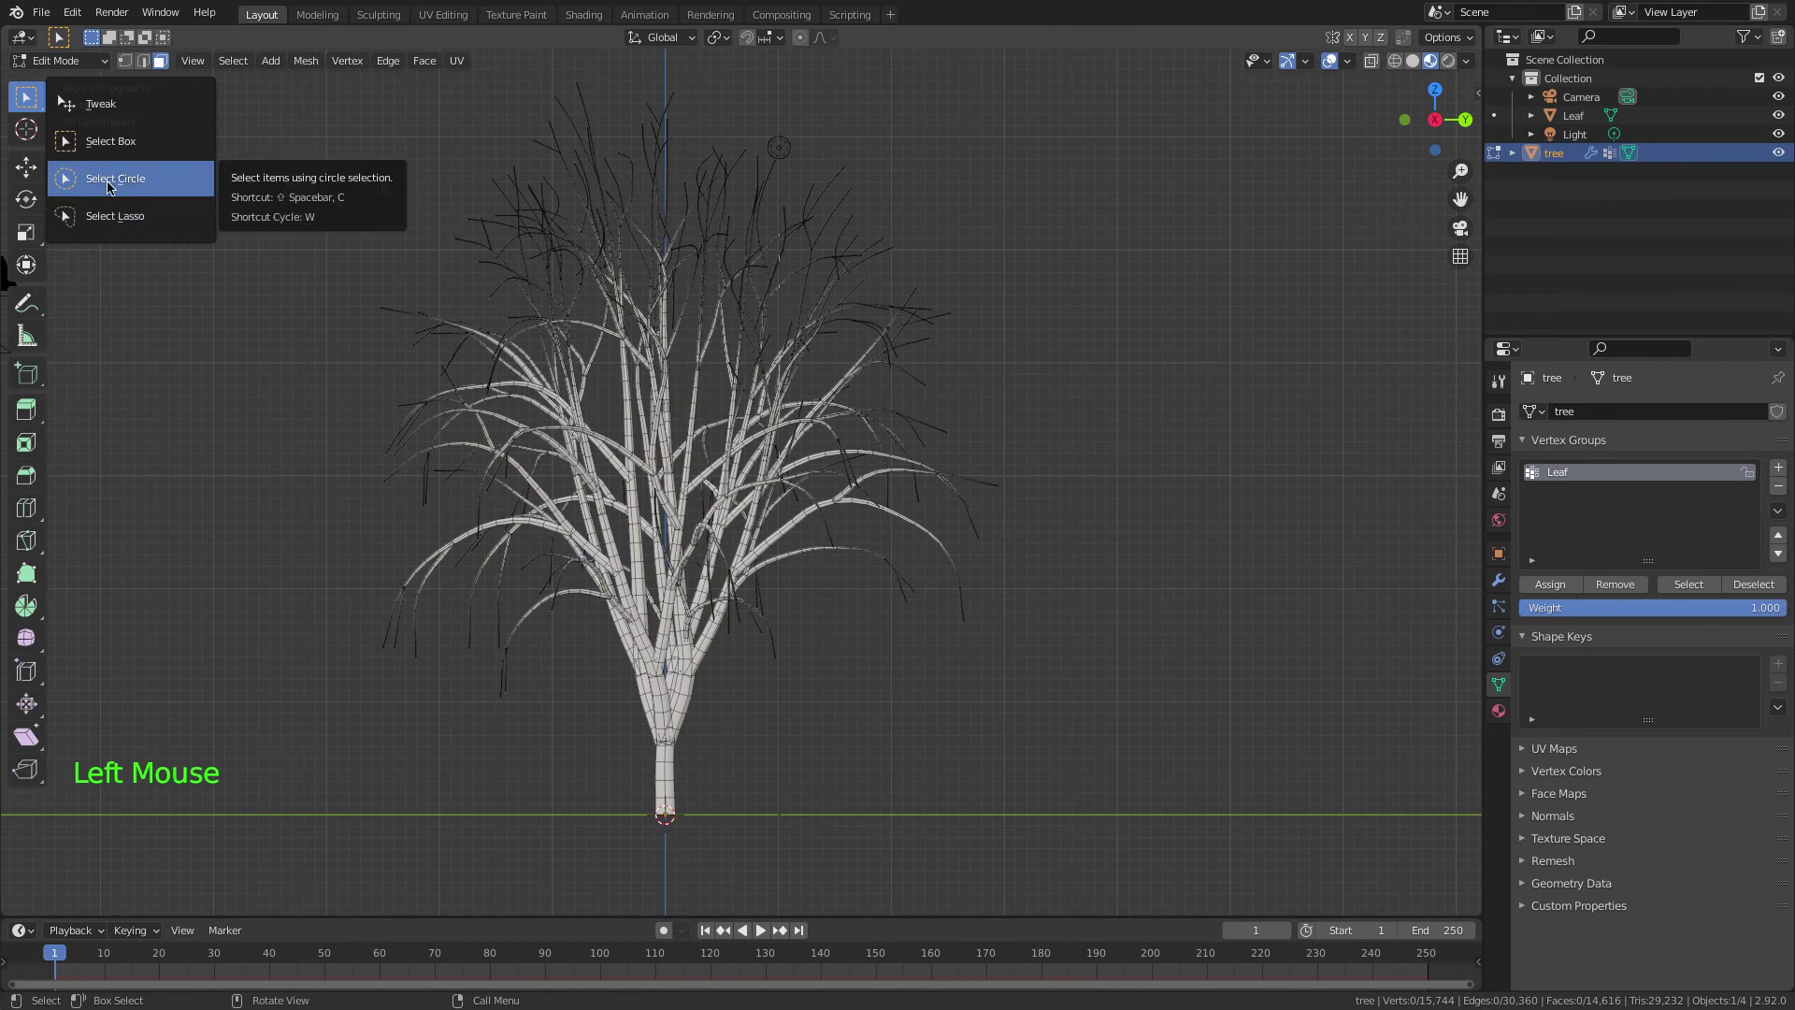
key(w)
key(w)
key(w)
key(w)
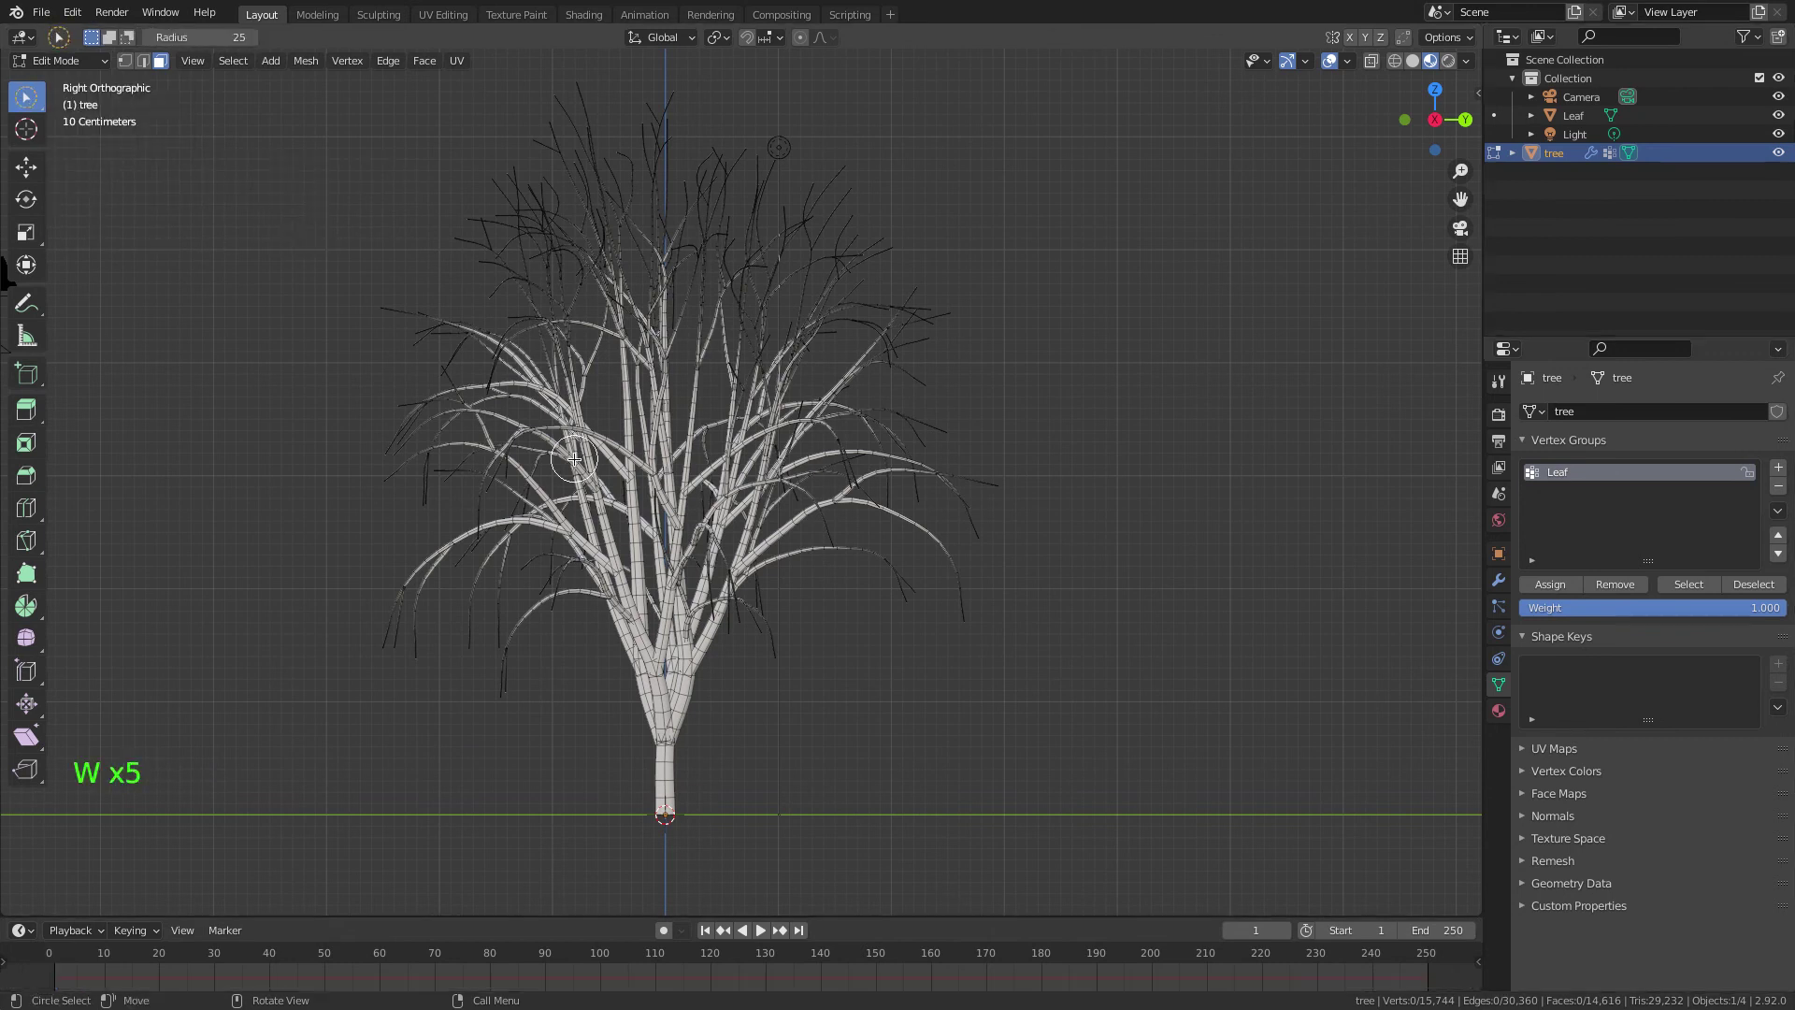
key(alt+z)
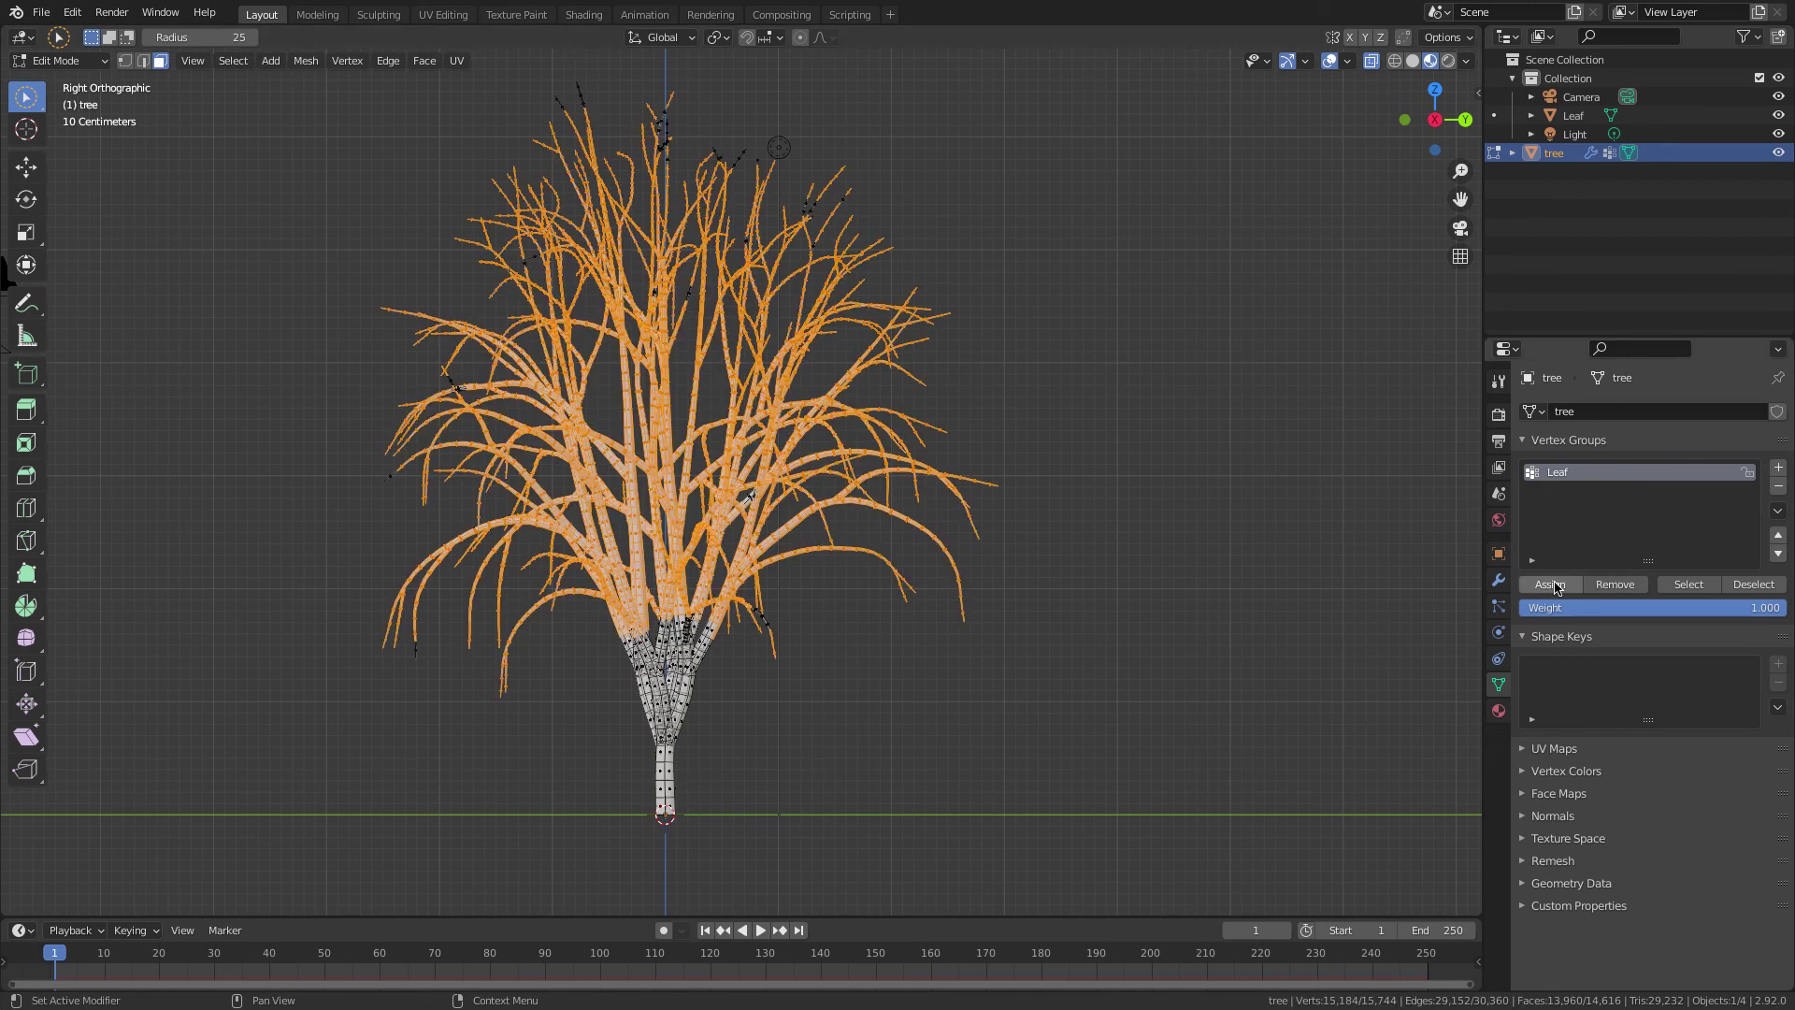
- Assign the selected branches to the Leaf group and verify by deselecting and reselecting it
click(1558, 584)
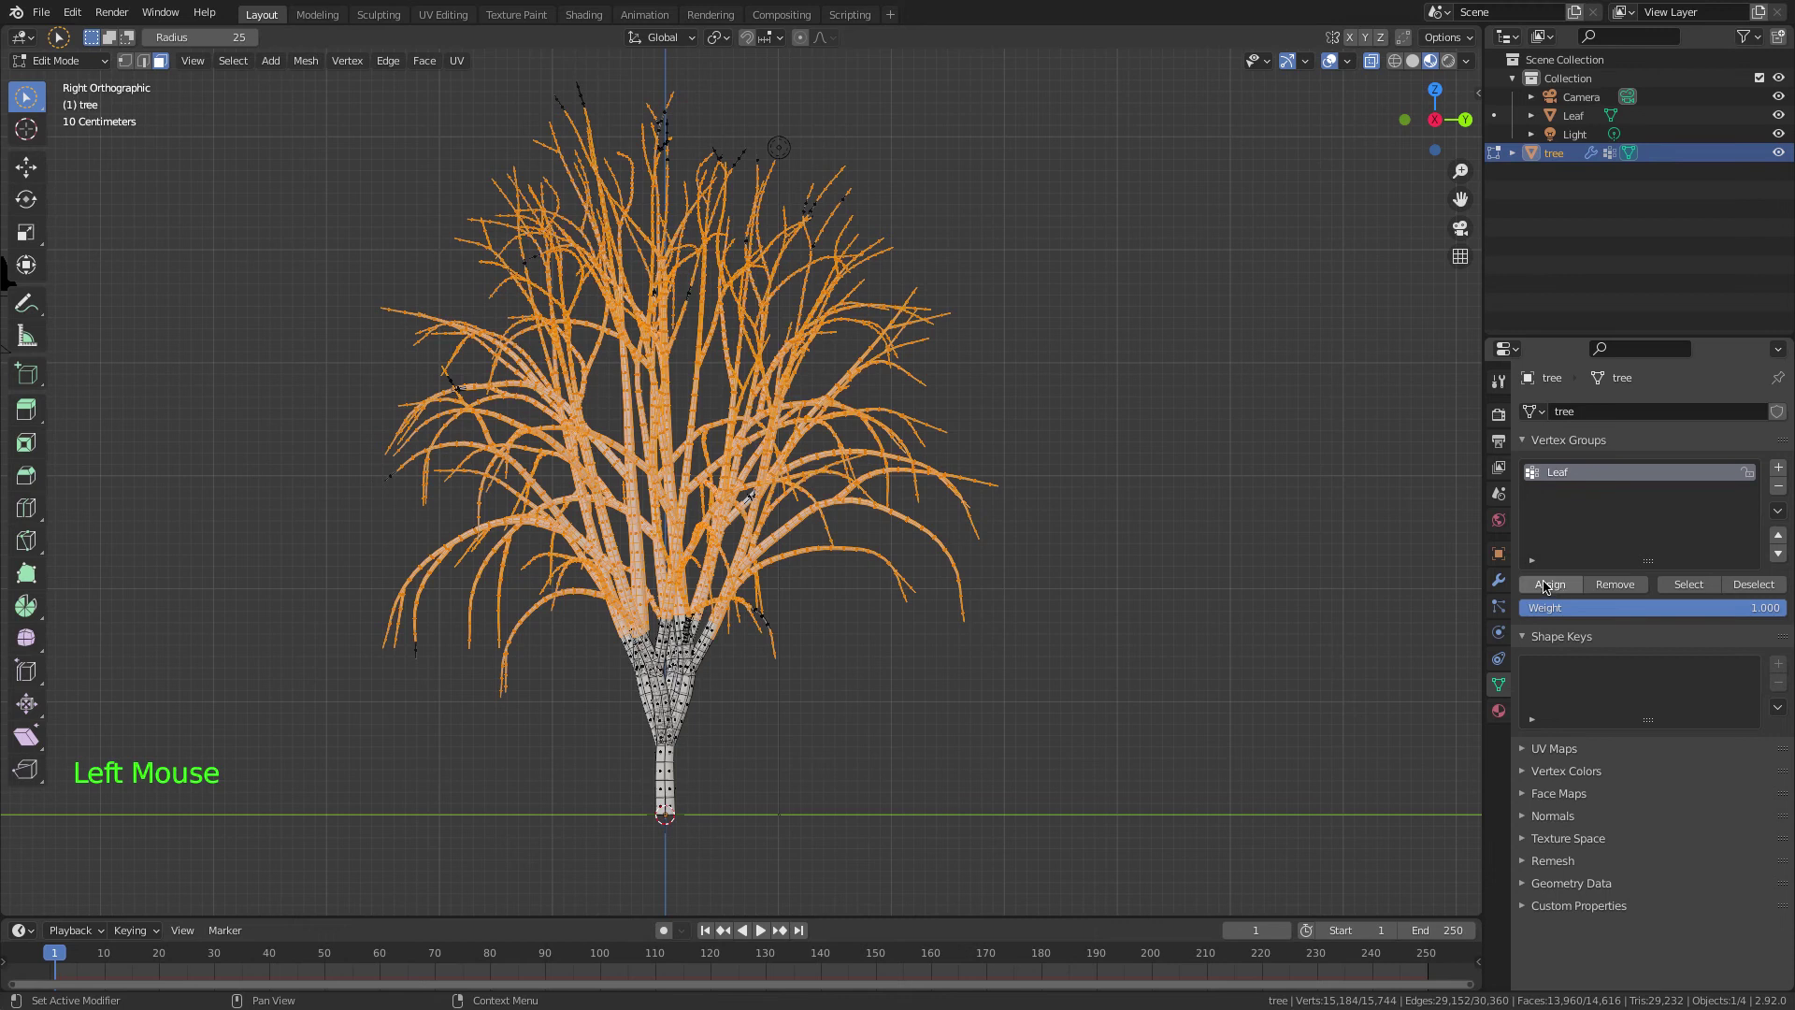
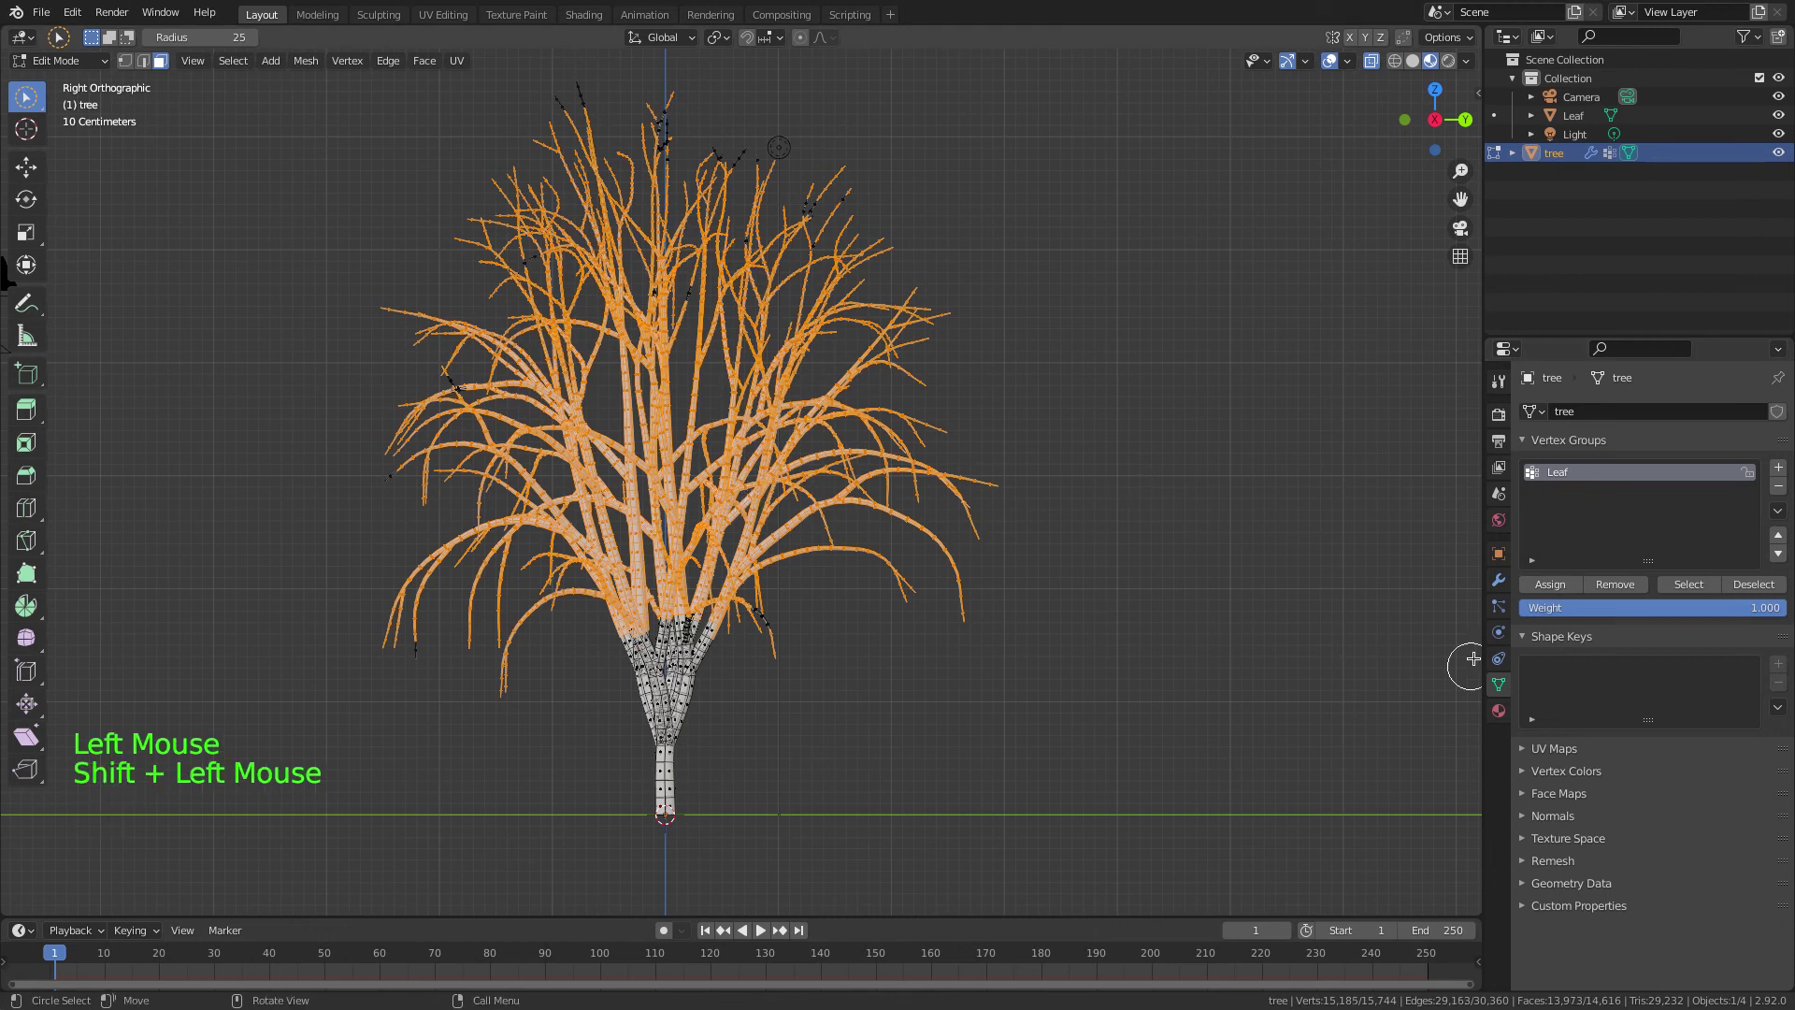
click(1565, 584)
click(1122, 455)
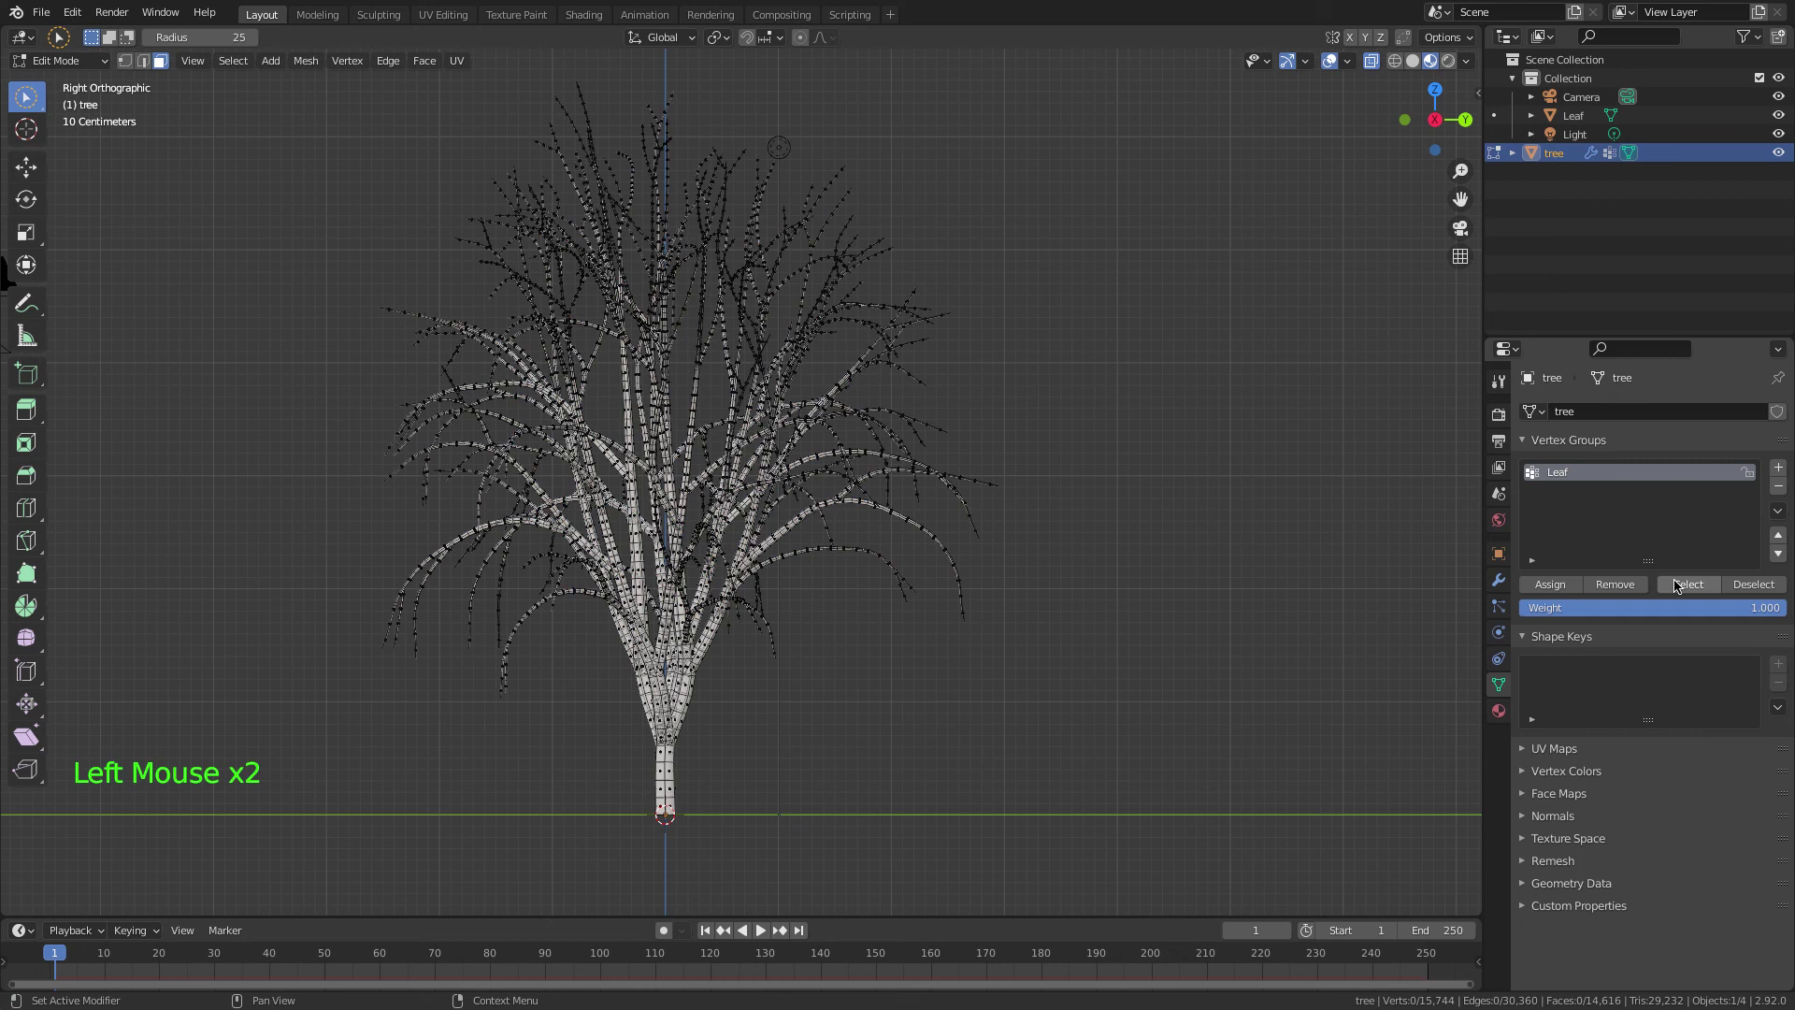
click(1691, 590)
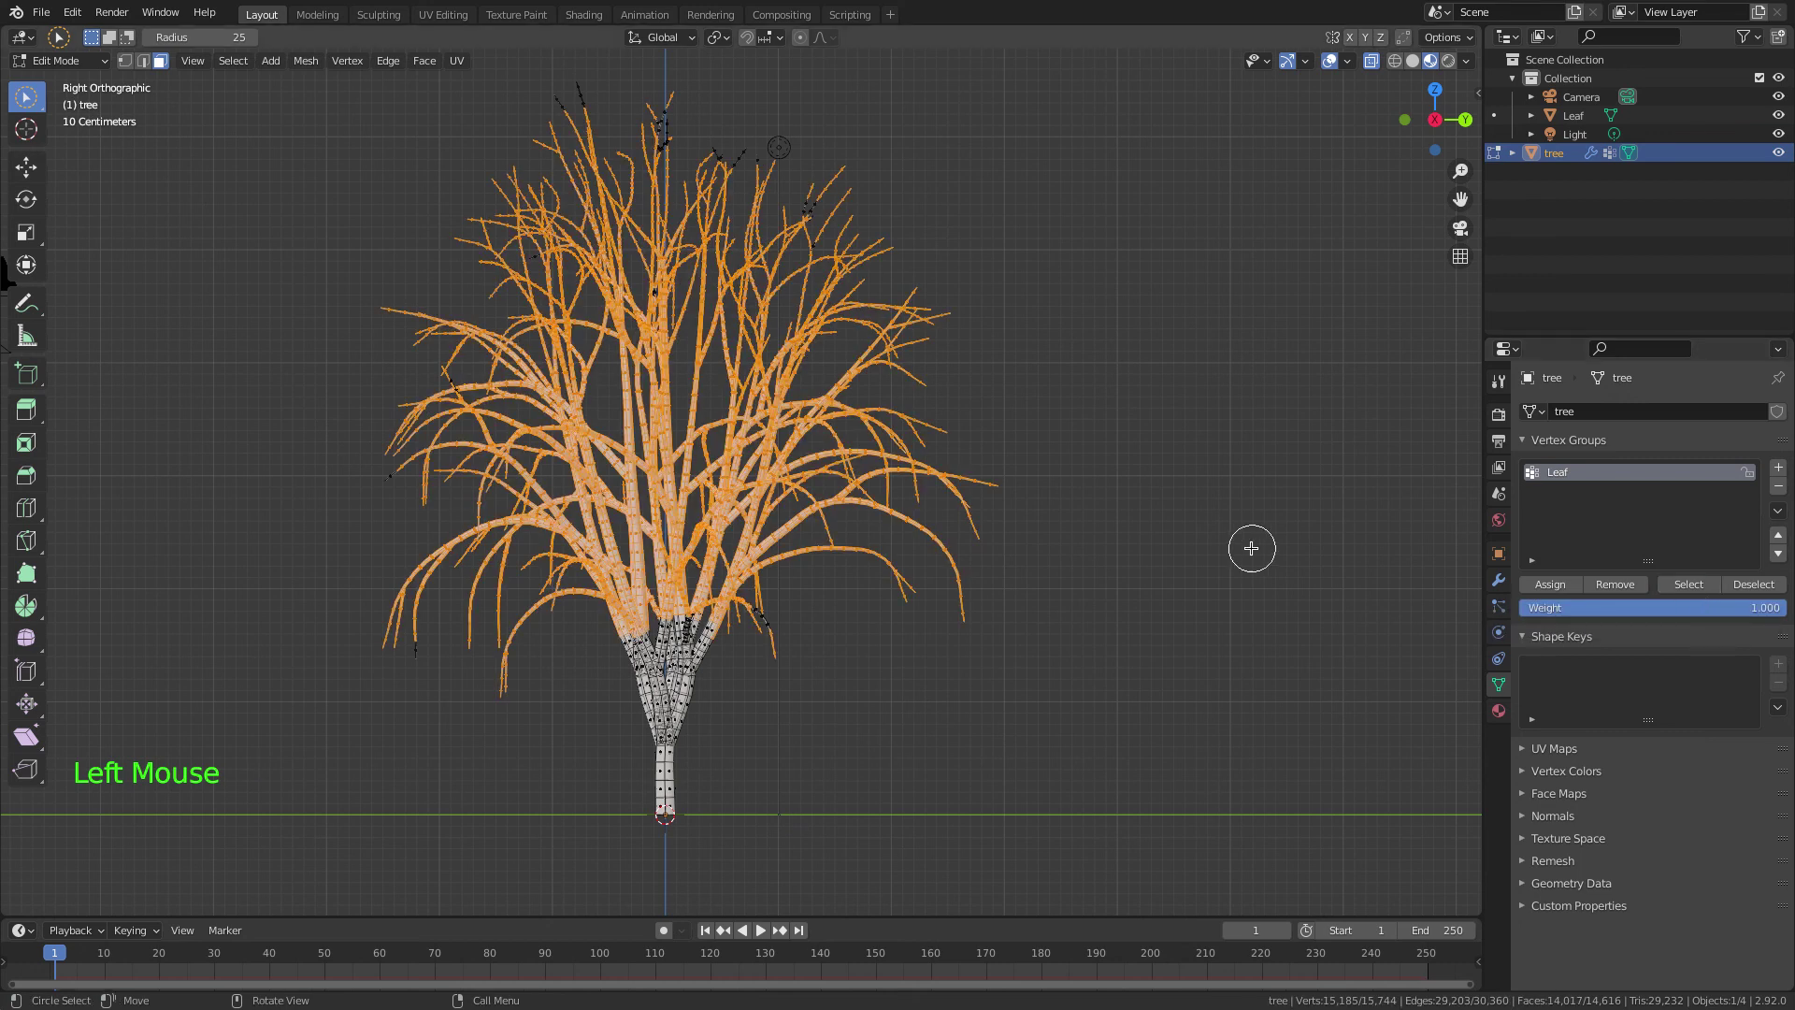
- Give the tree a hair particle system with 2000 particles, density limited to the Leaf group
key(Tab)
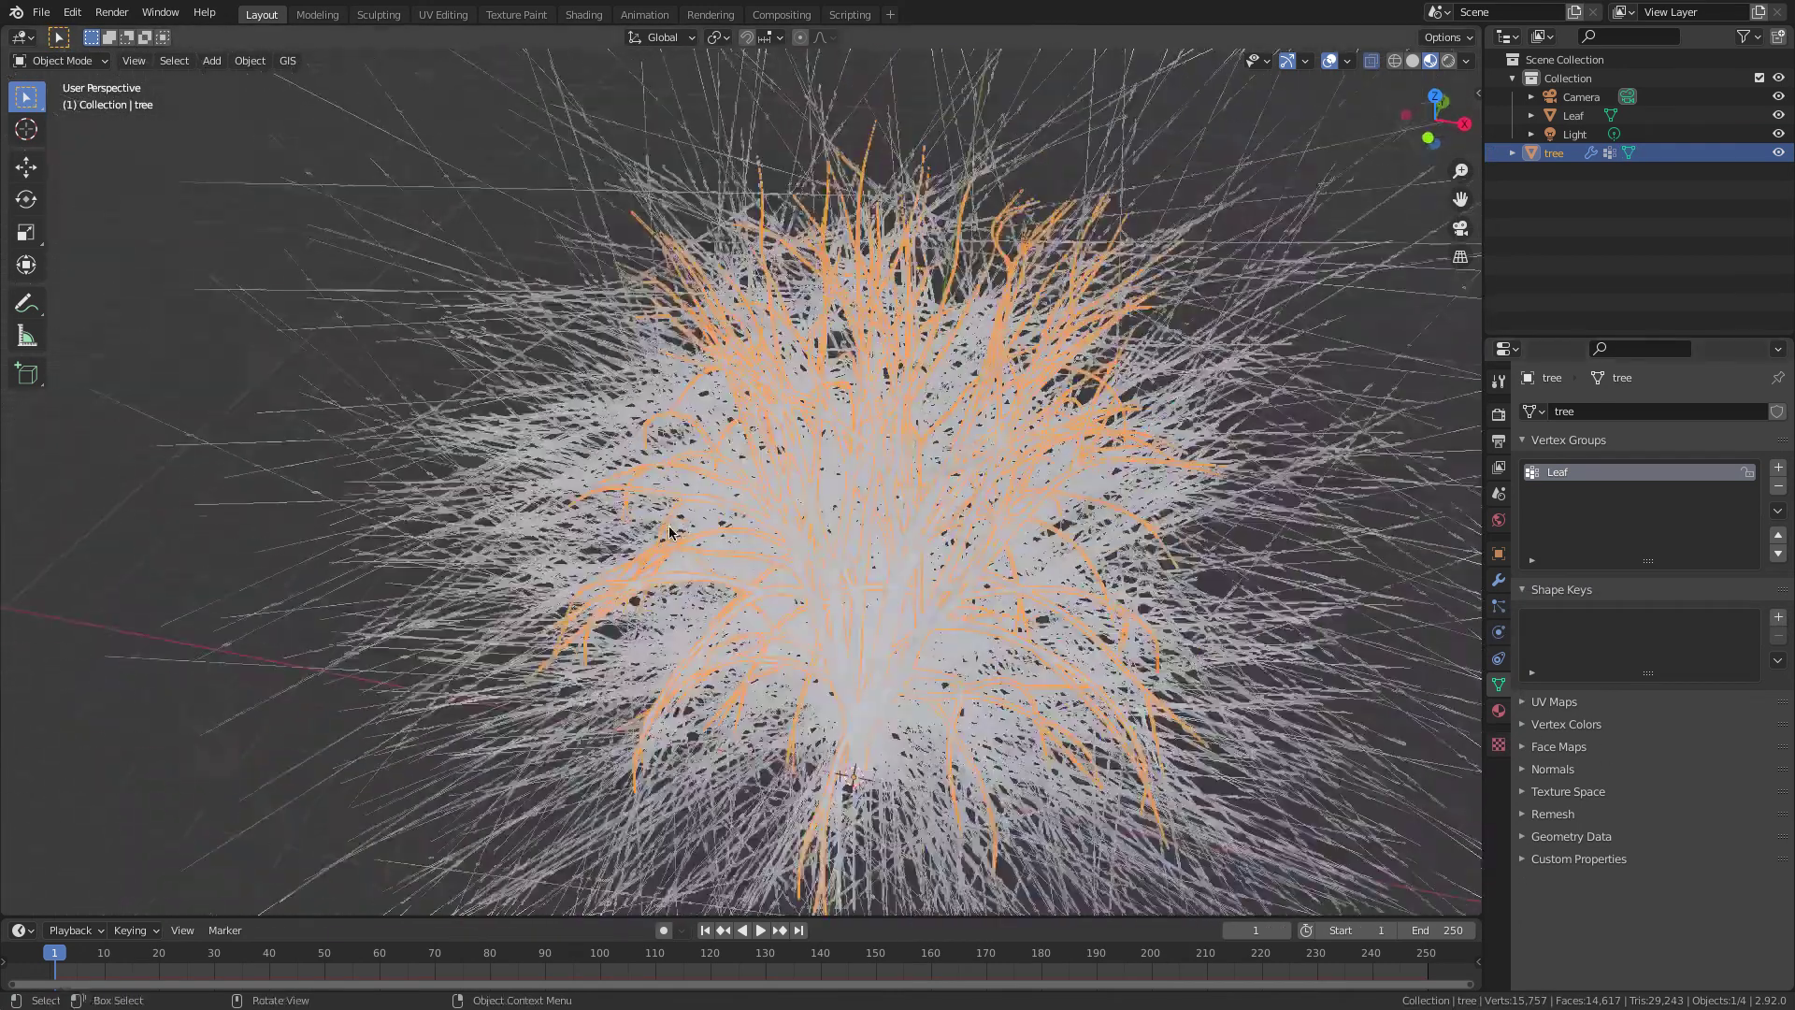
click(1504, 609)
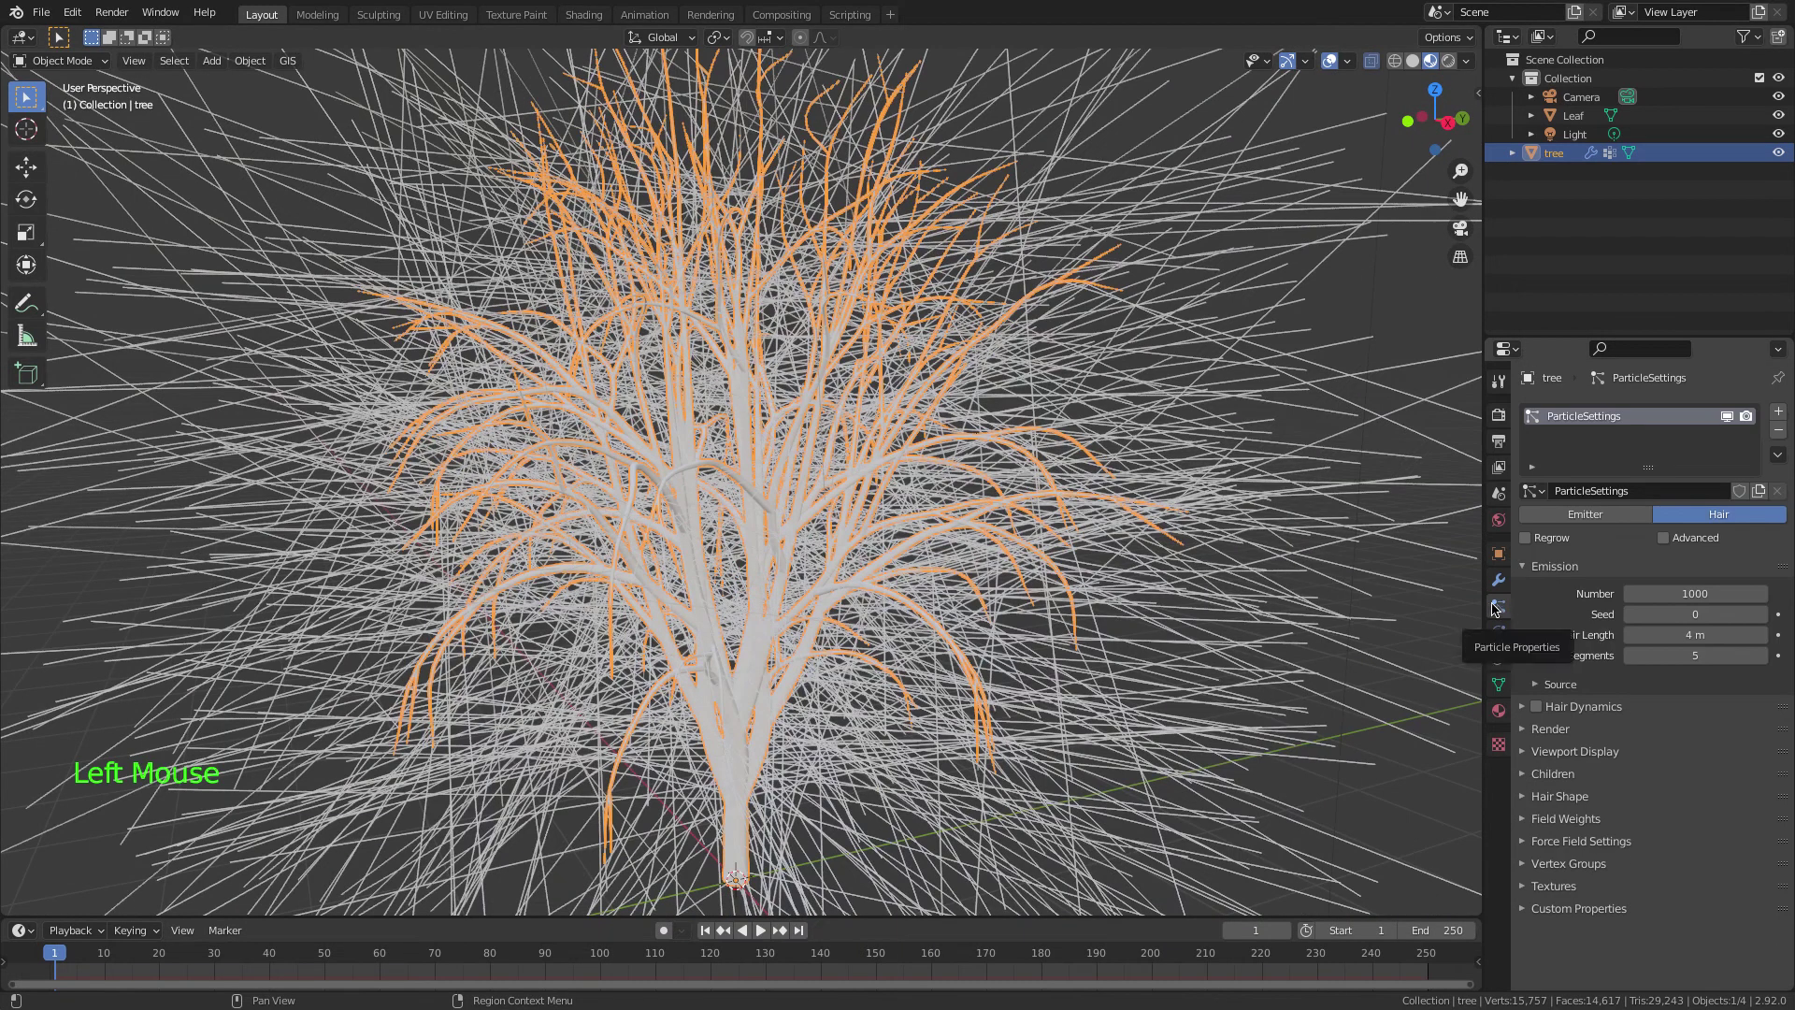
click(1576, 868)
click(1653, 887)
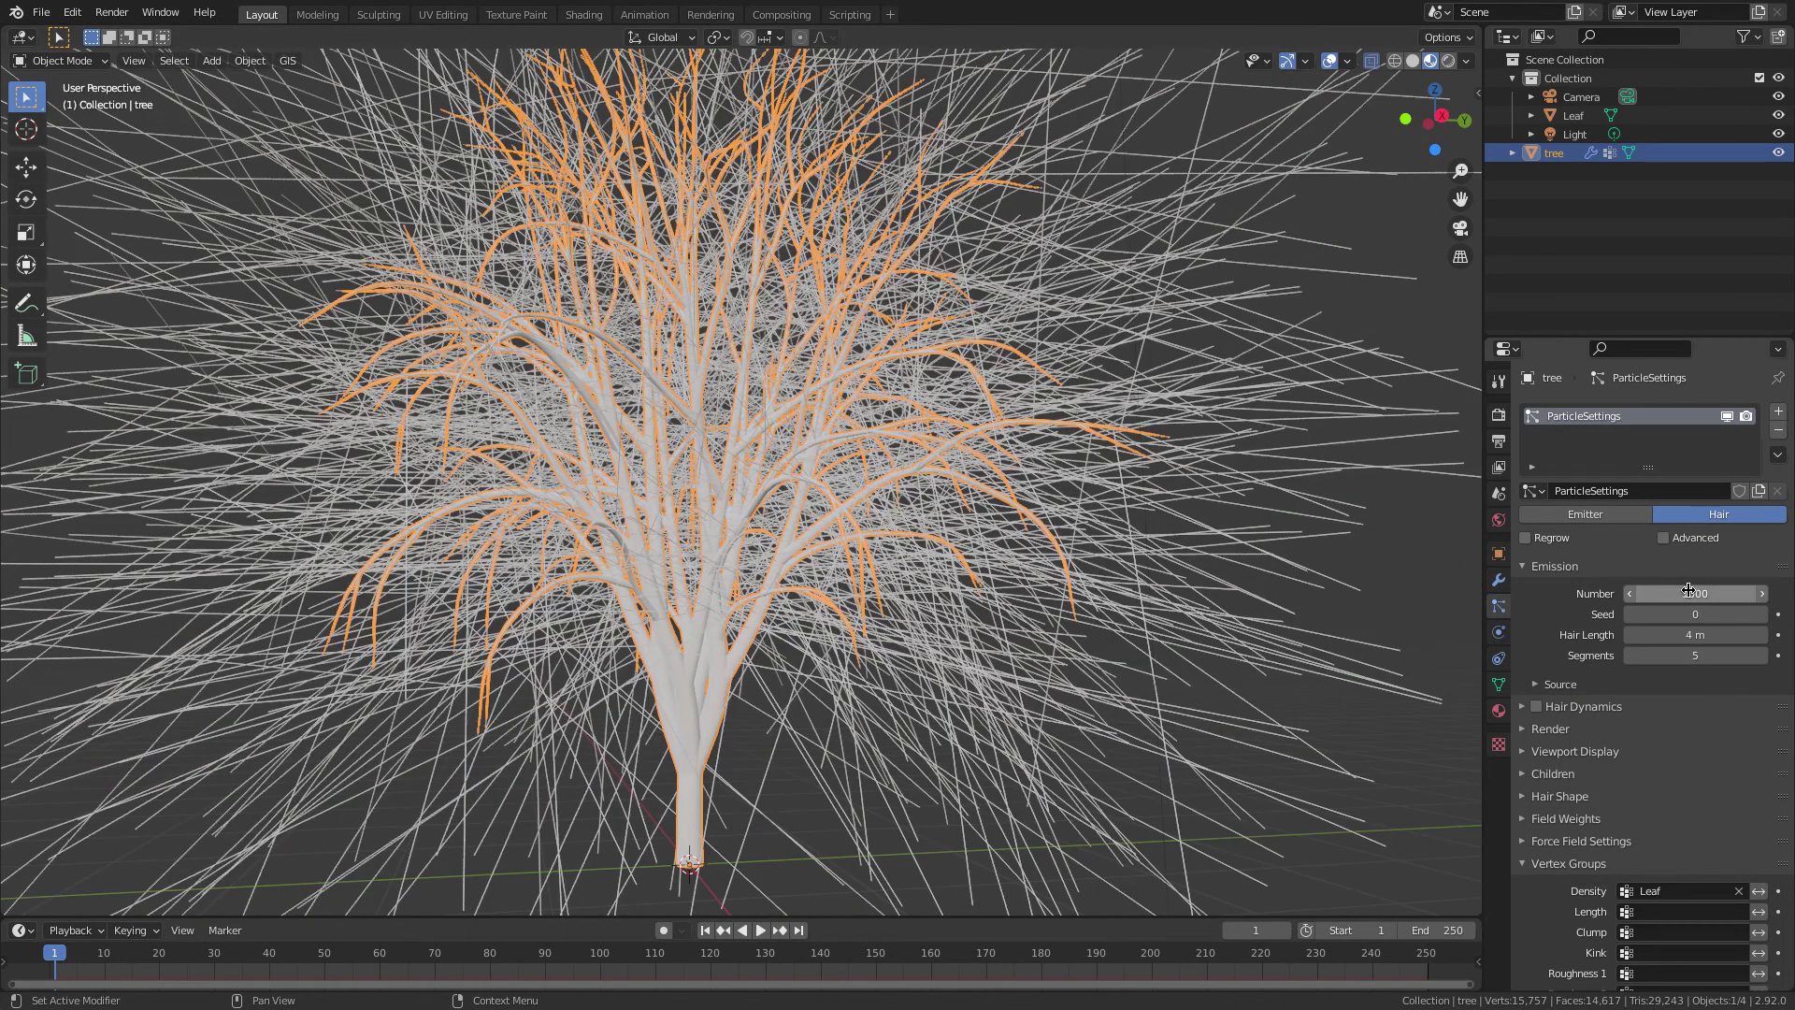
click(1698, 589)
key(0)
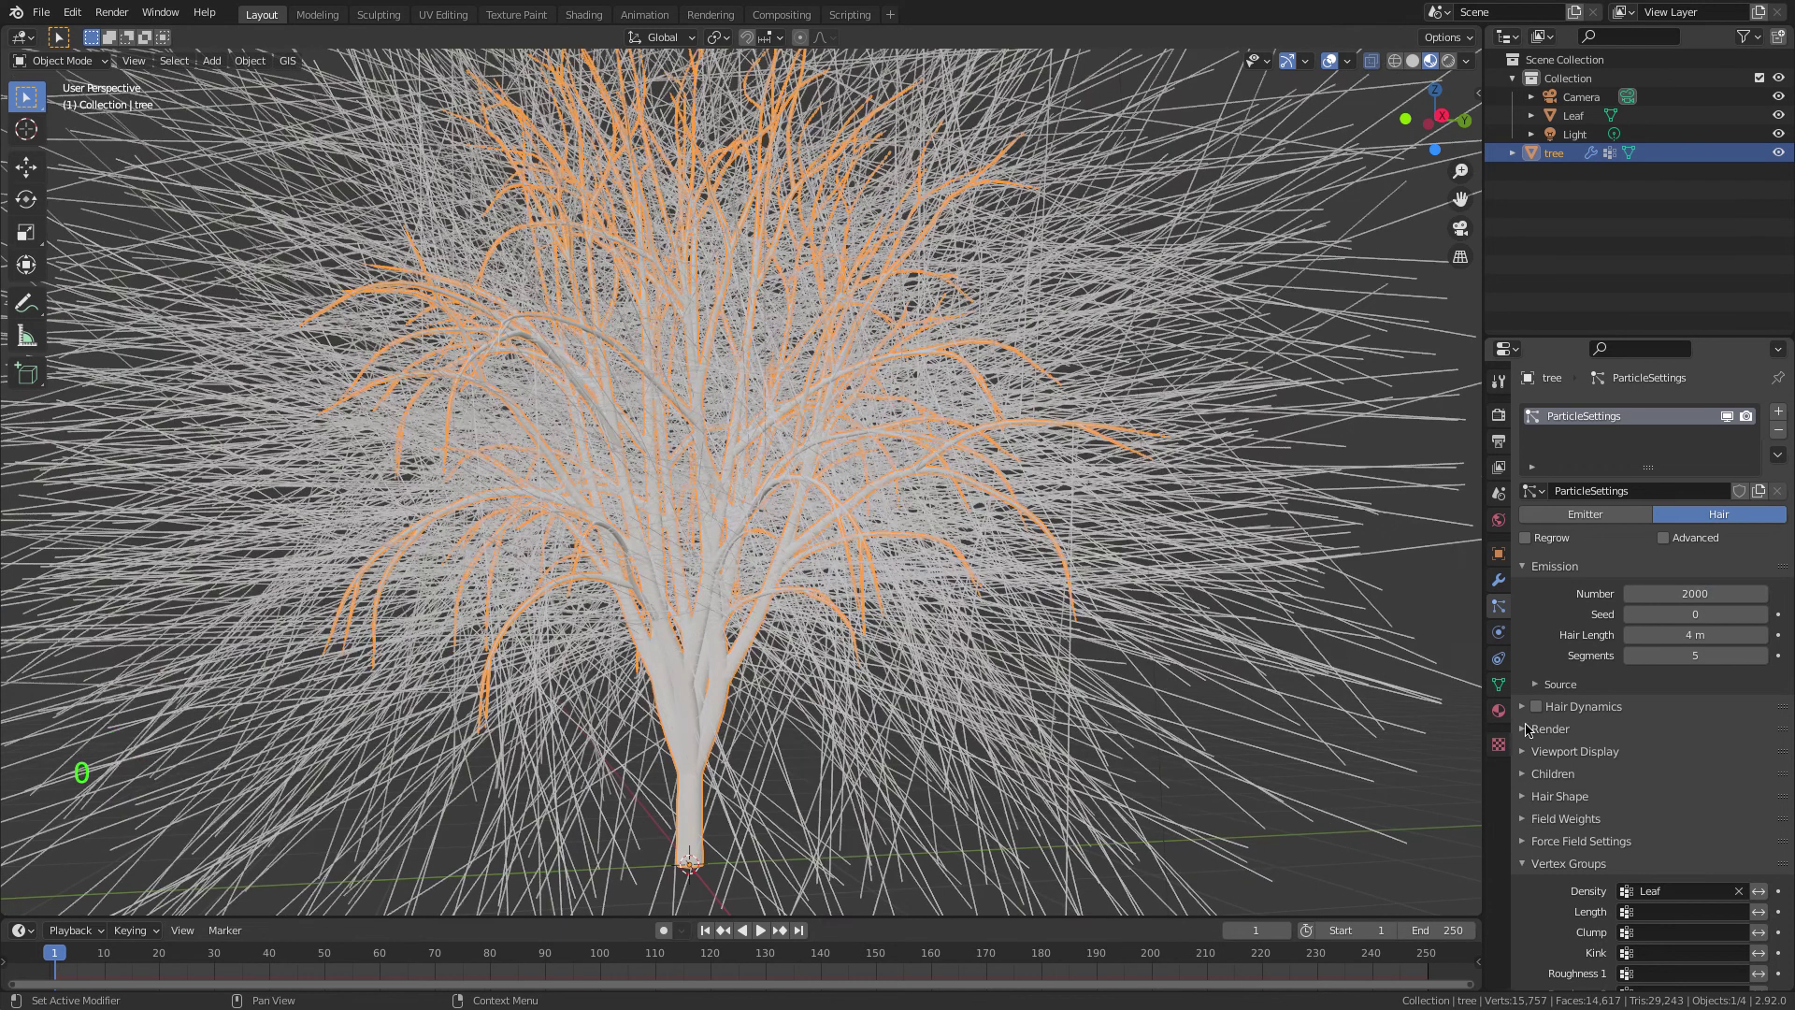
- Set the particles to render as instanced objects
click(1562, 724)
click(1657, 750)
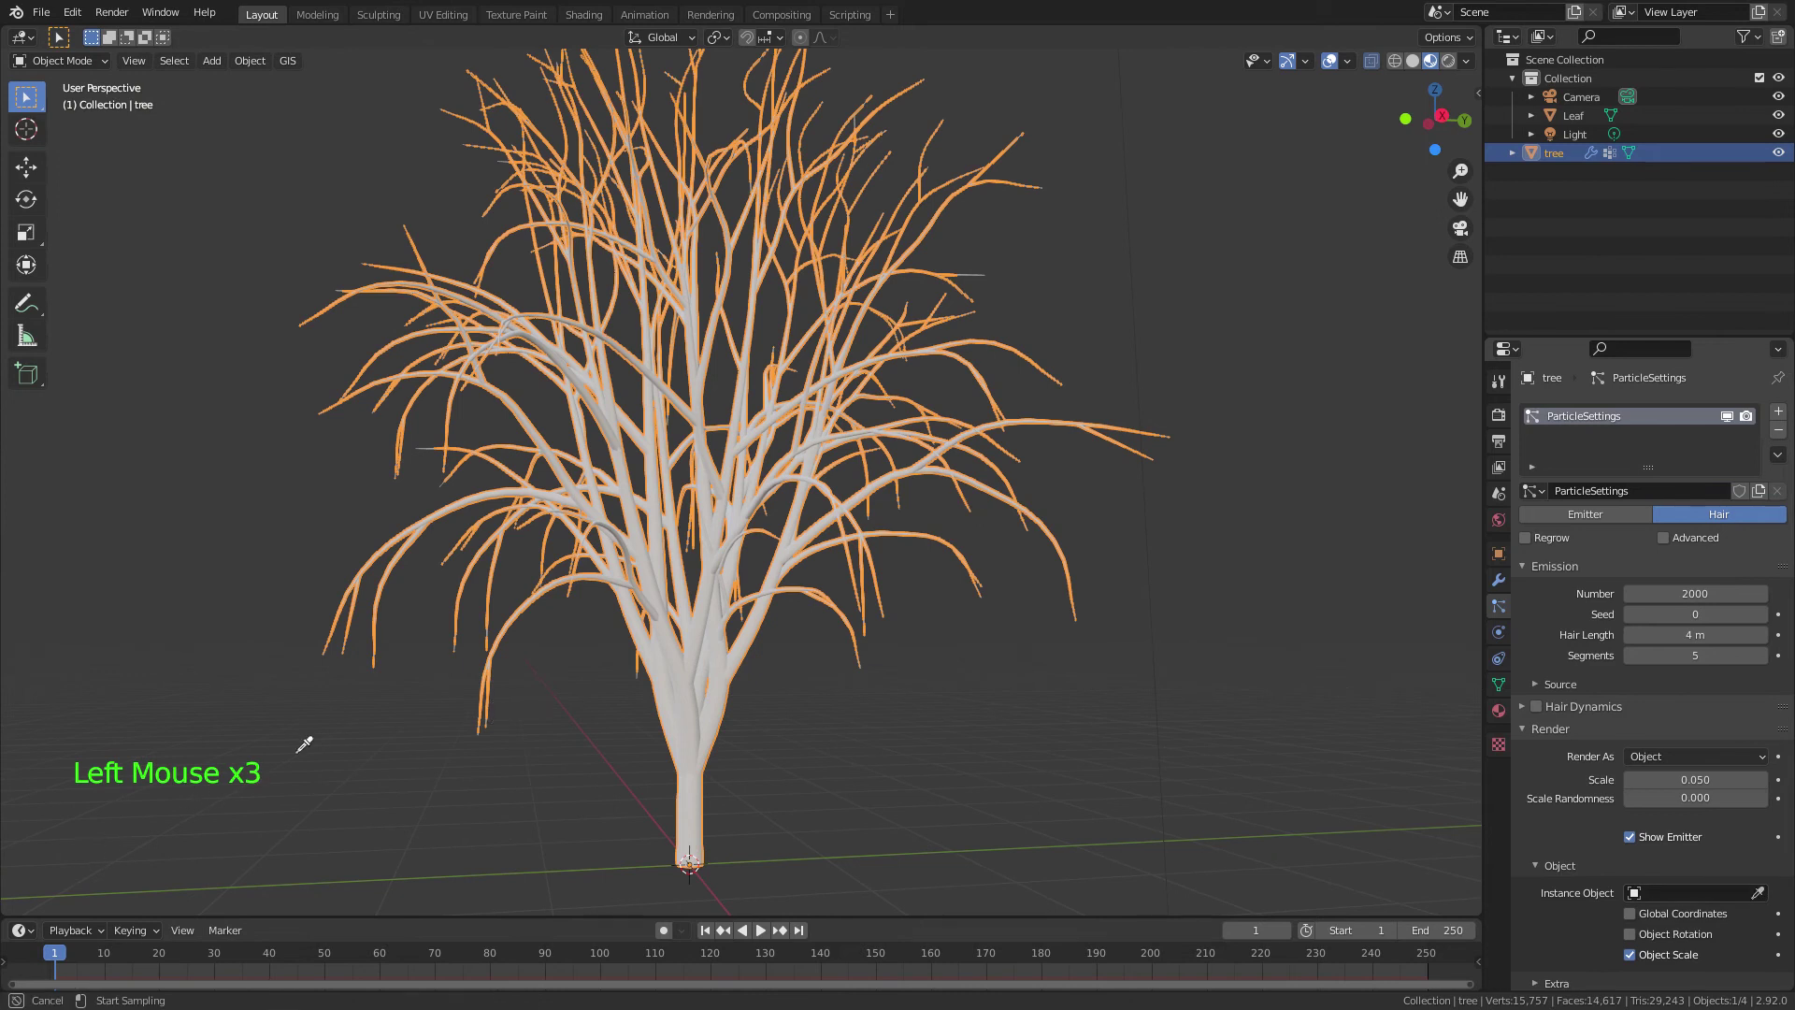
- Set the particle Instance Object to Leaf so leaves cover the branches
click(1685, 892)
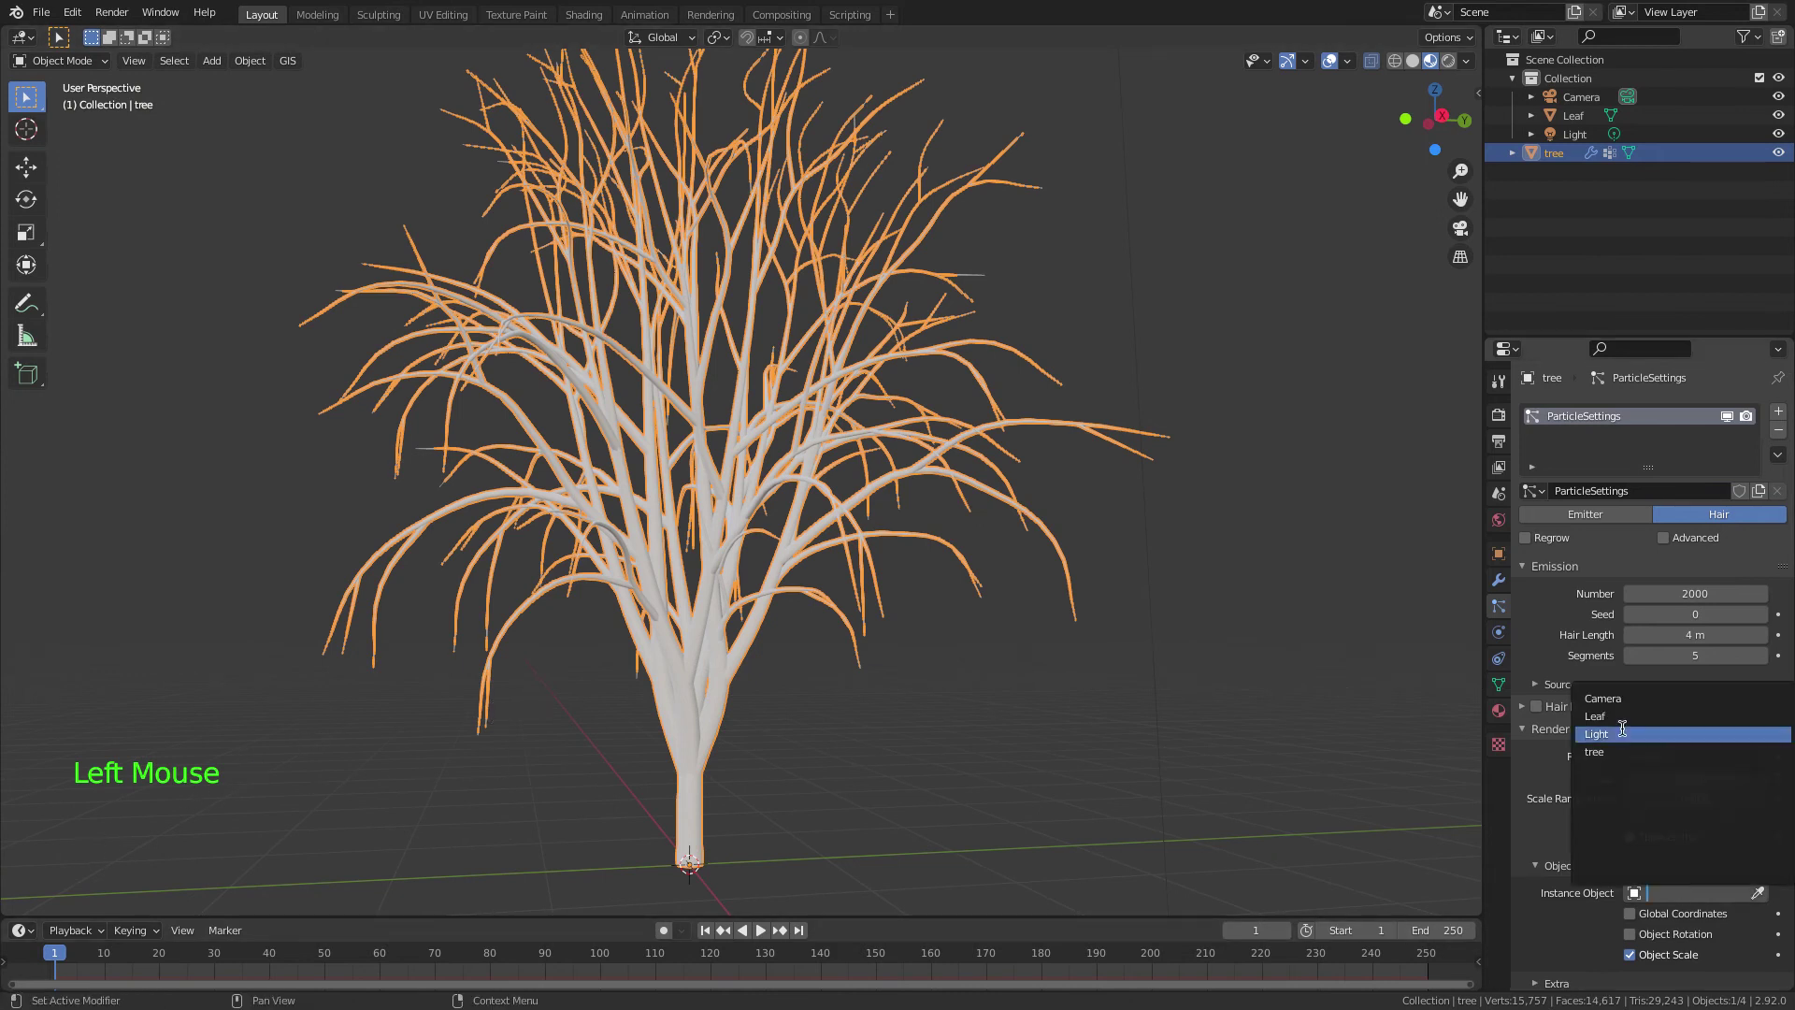
click(1175, 484)
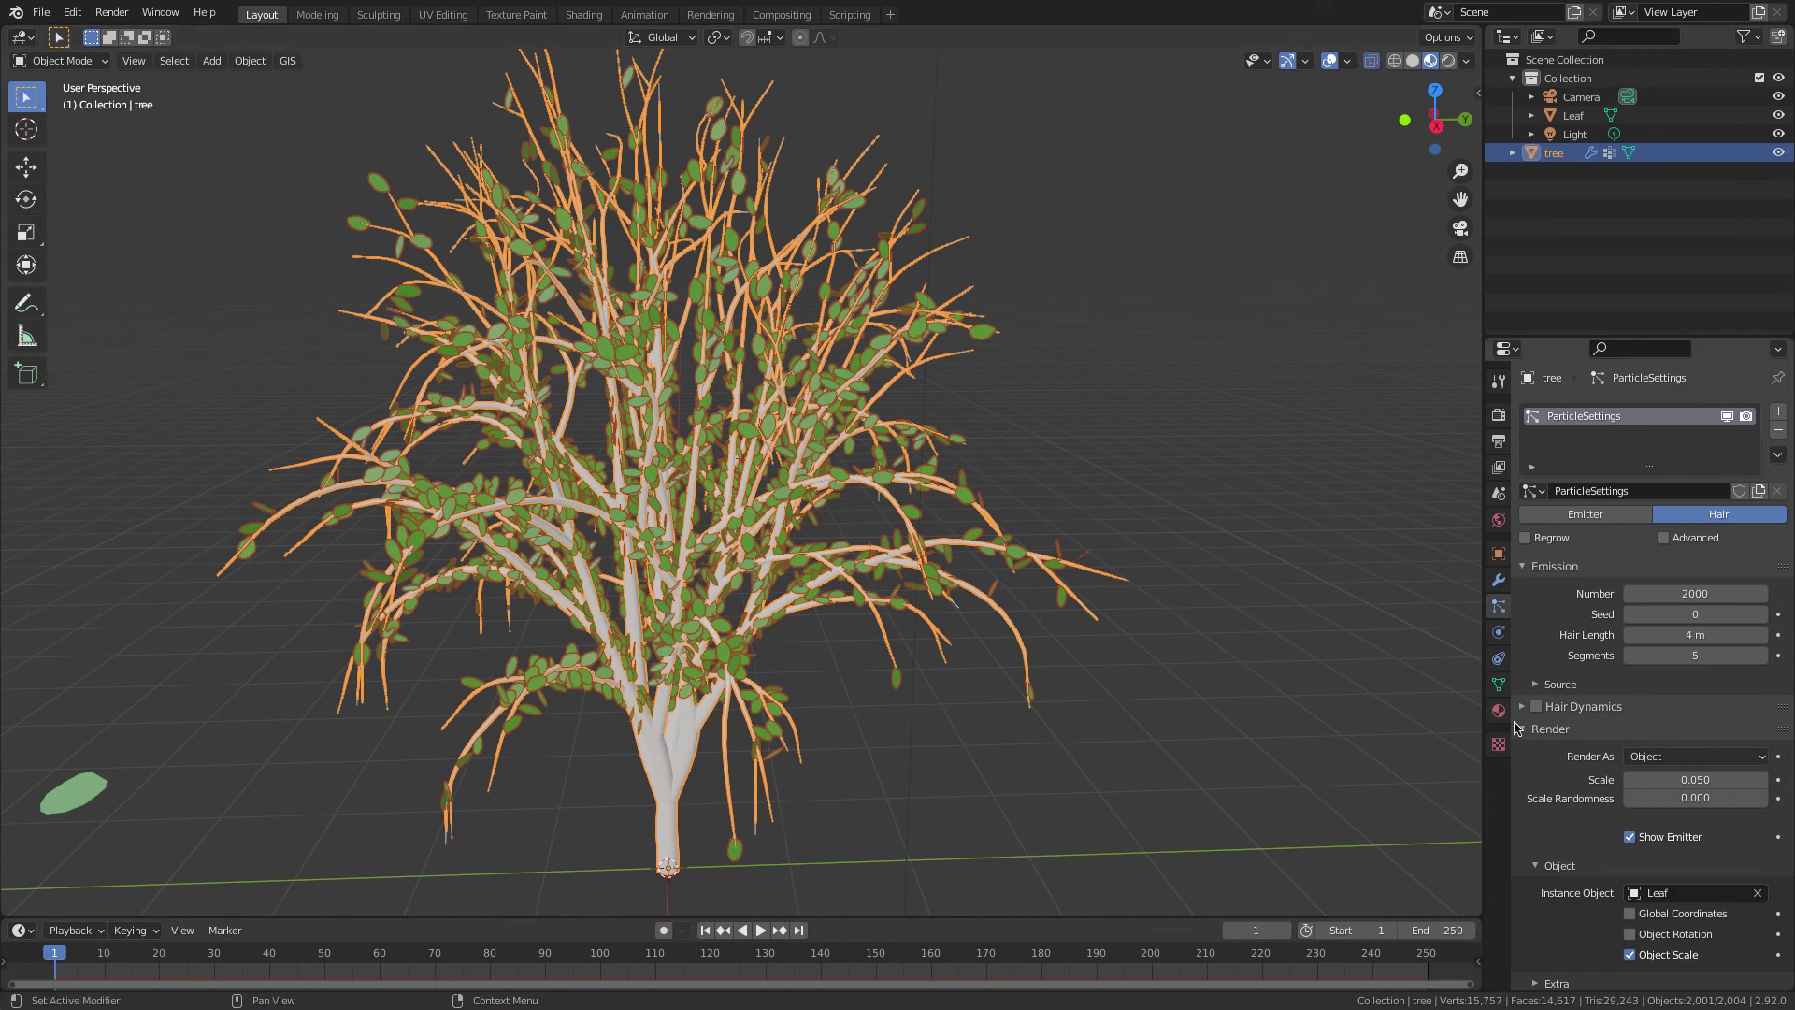
click(1504, 714)
- Give the bark a dark brown base colour and preview materials so the leaves show green
click(1694, 493)
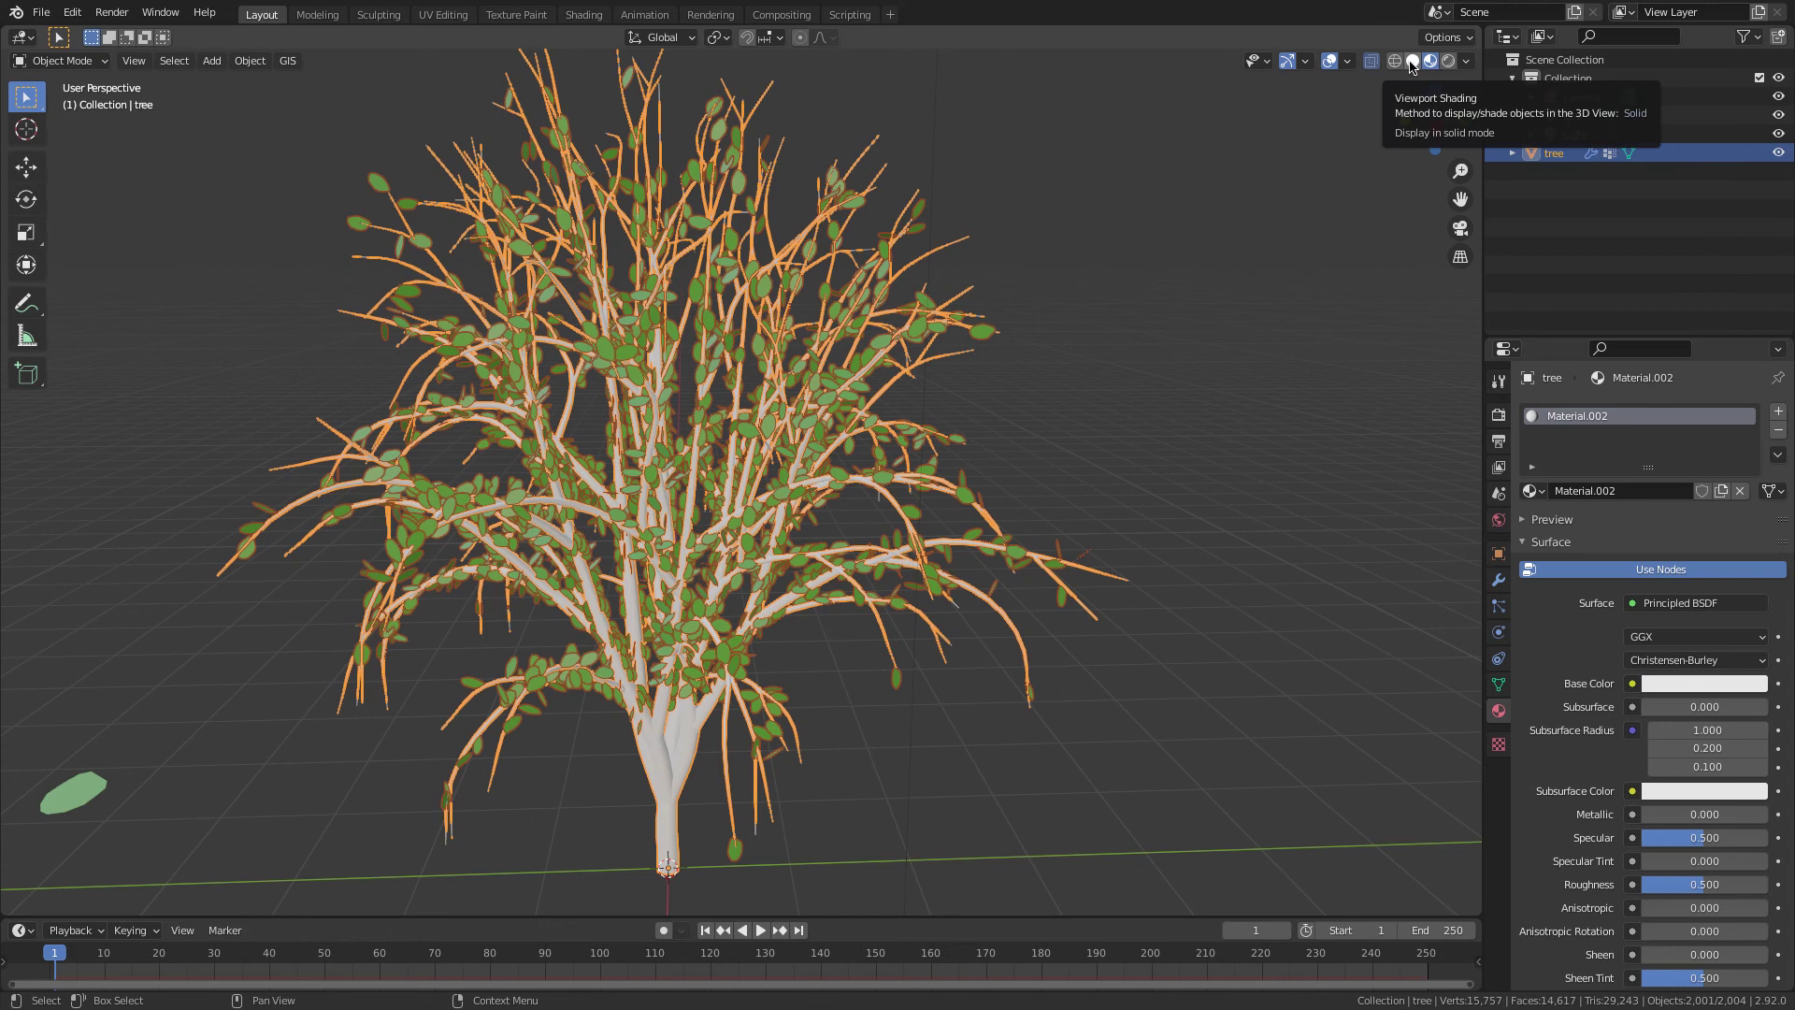
click(1415, 81)
click(1477, 62)
click(1372, 65)
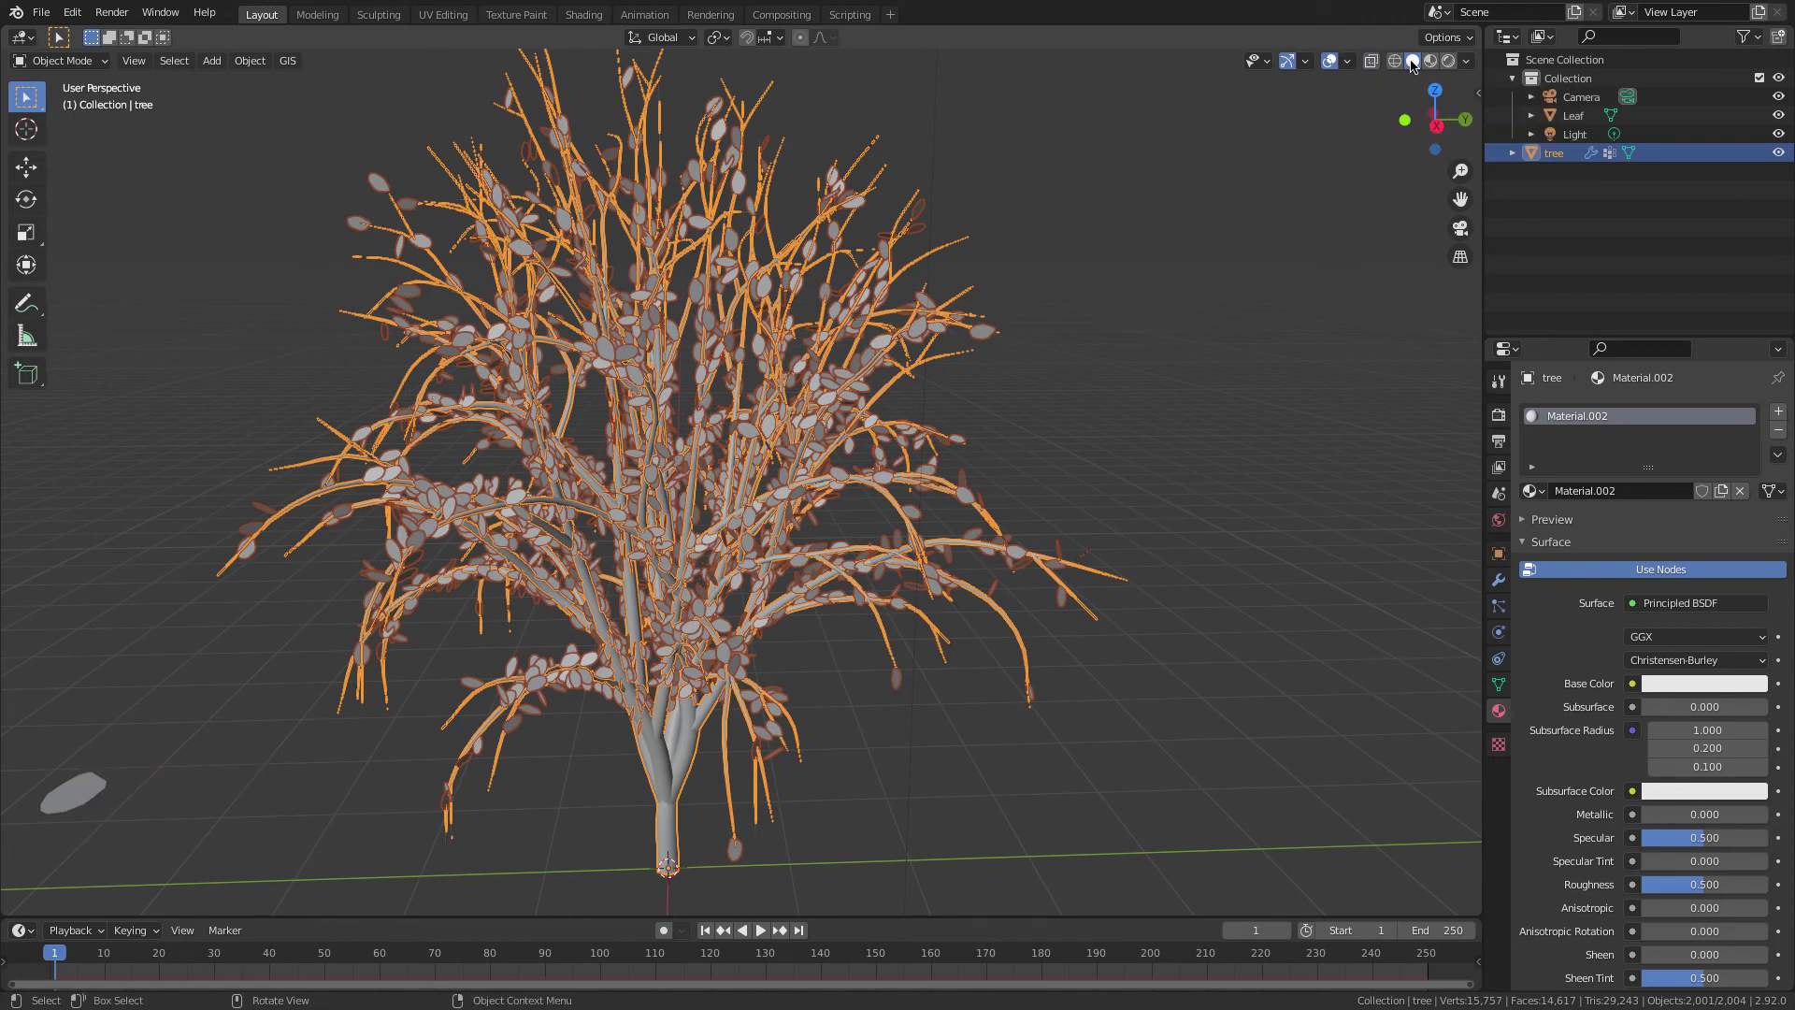
click(1471, 63)
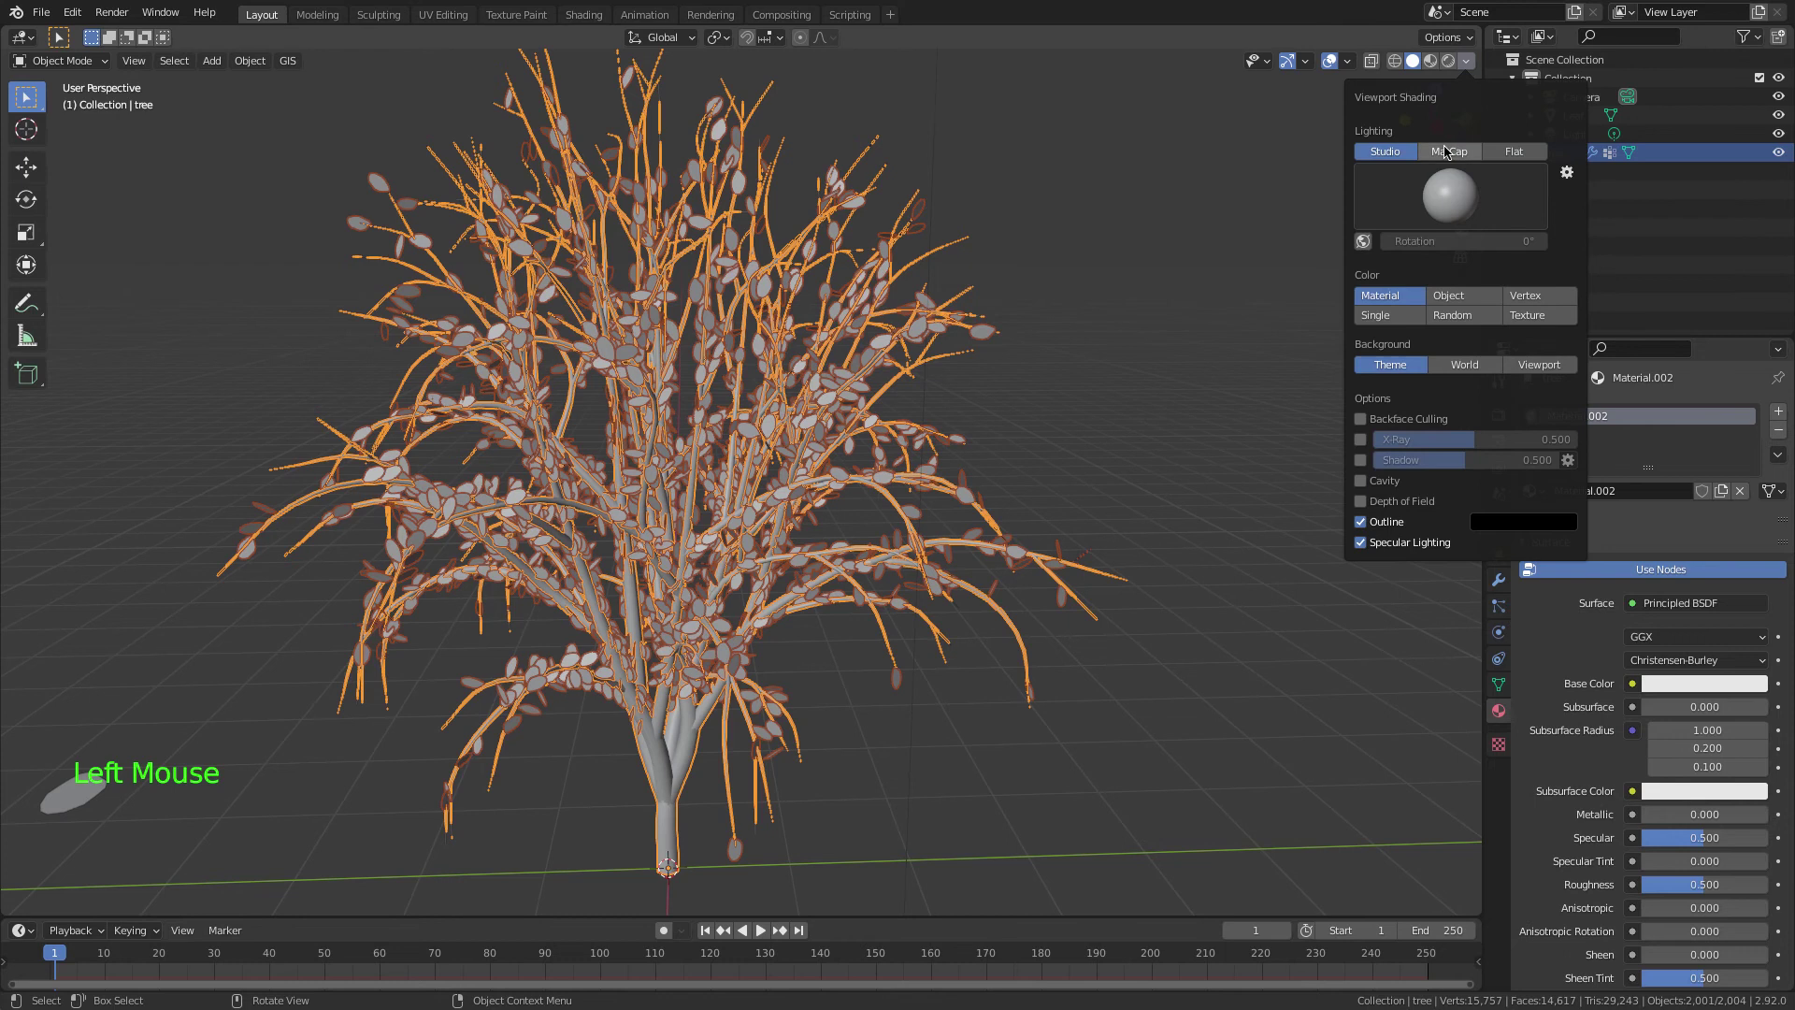
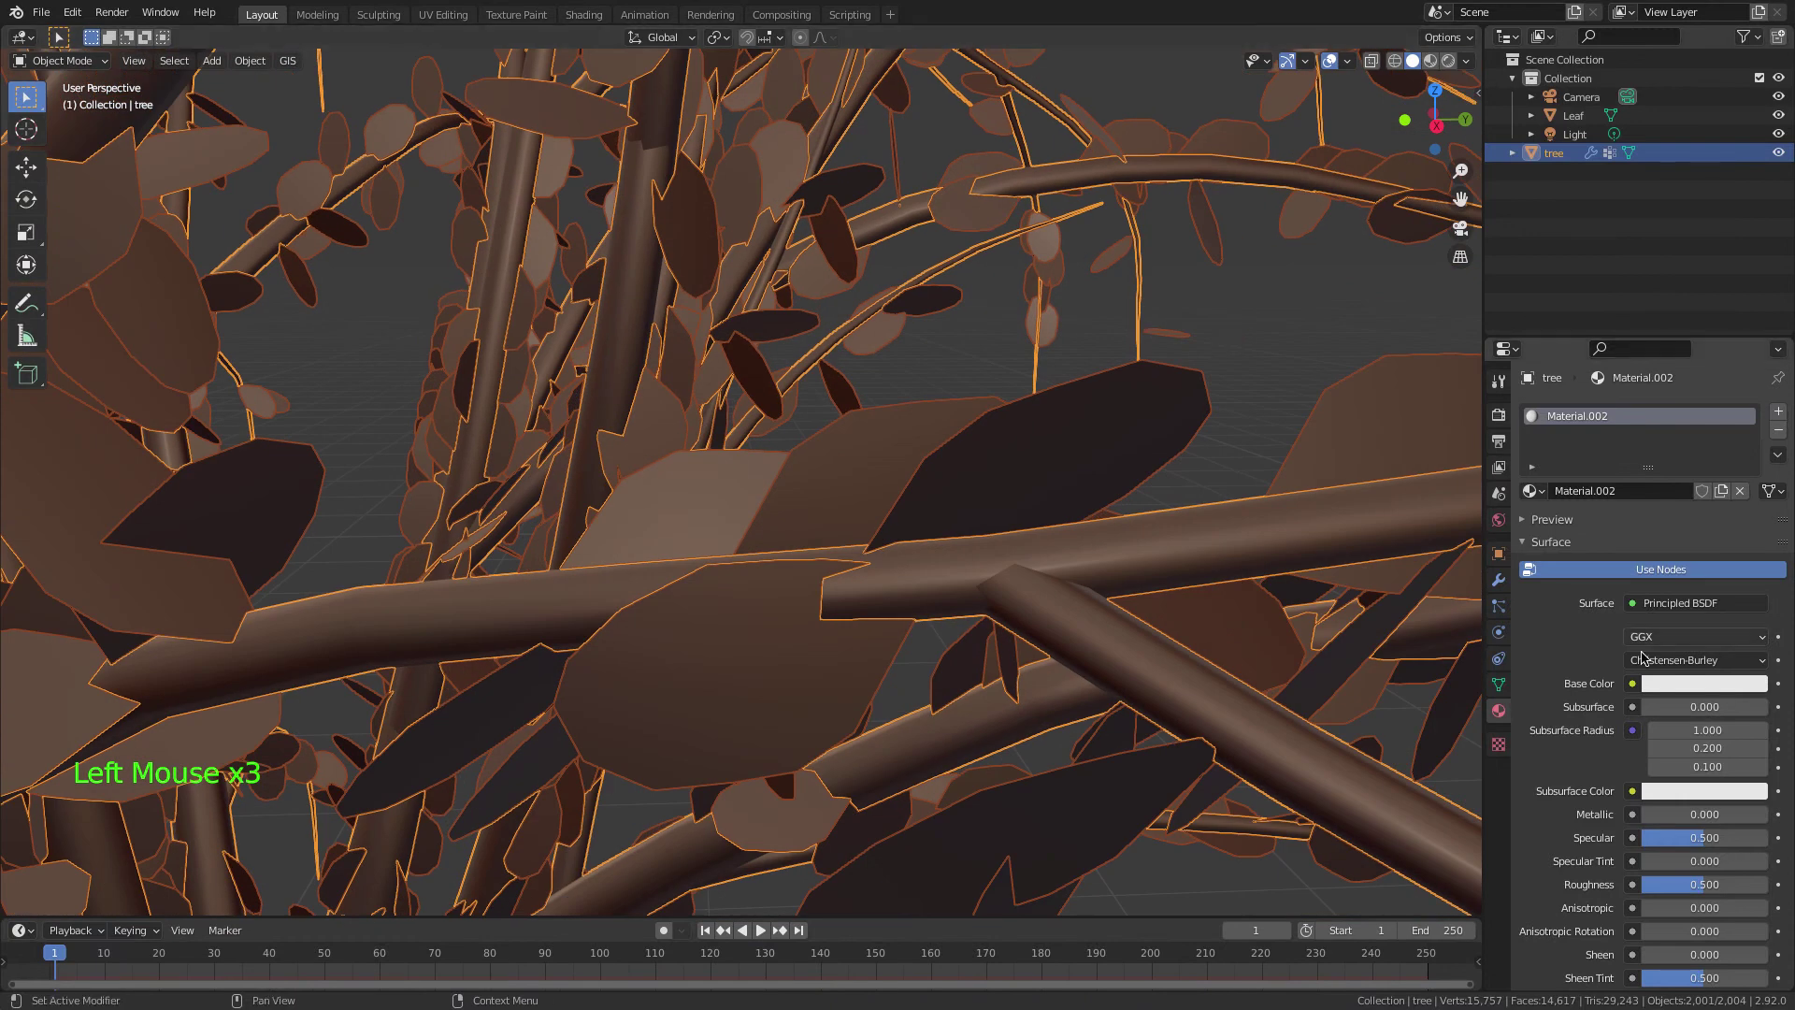
click(1675, 680)
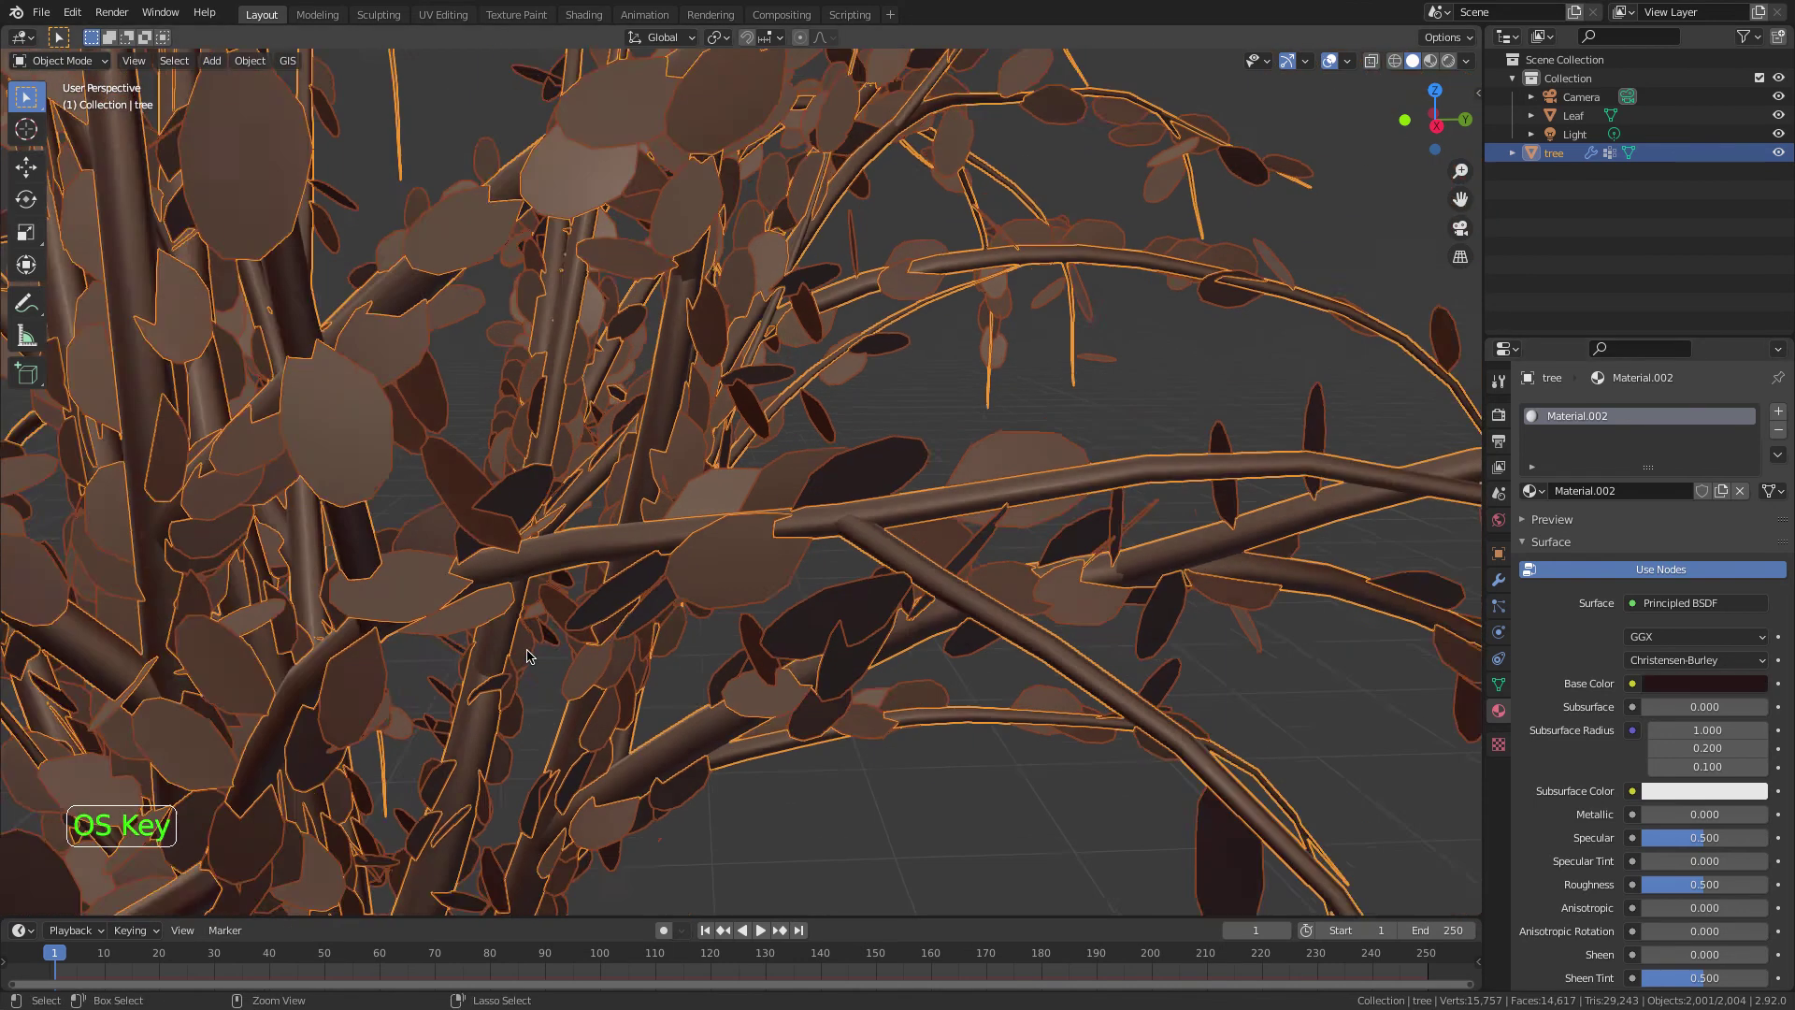
click(1006, 708)
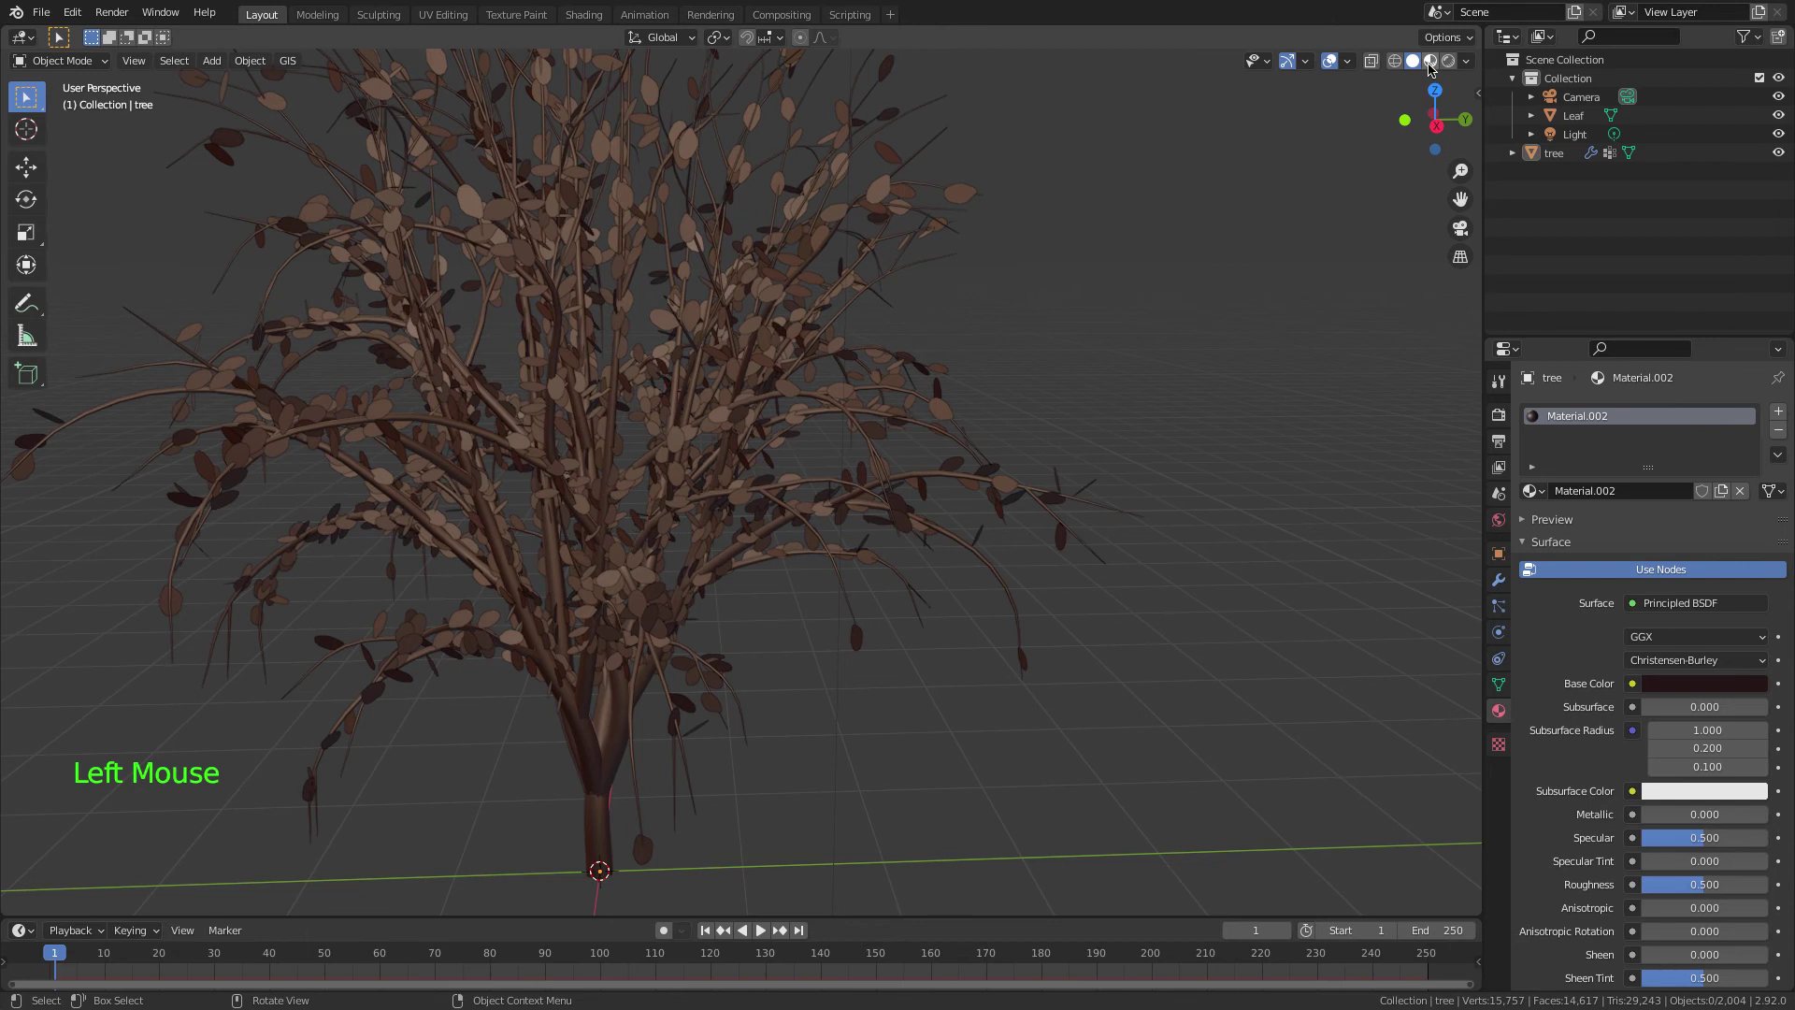
click(1432, 67)
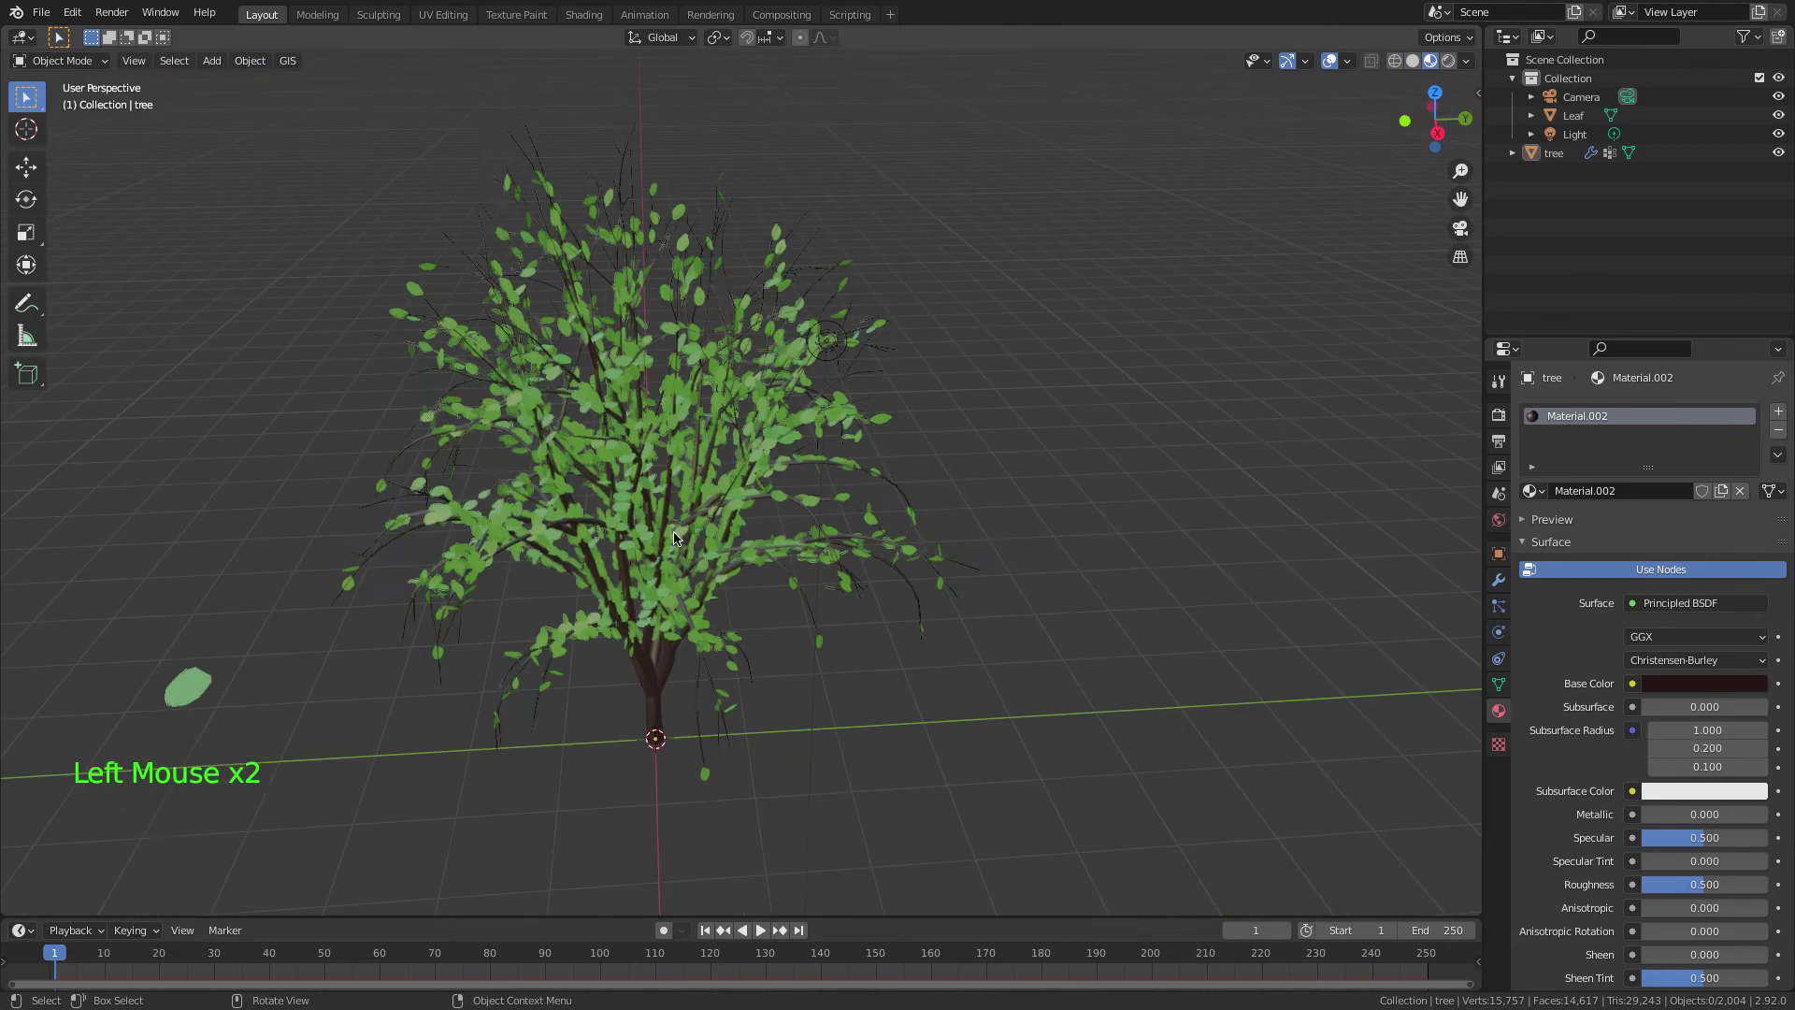
- Select the Leaf object and expose per-object render visibility switches in the Outliner filter
click(199, 692)
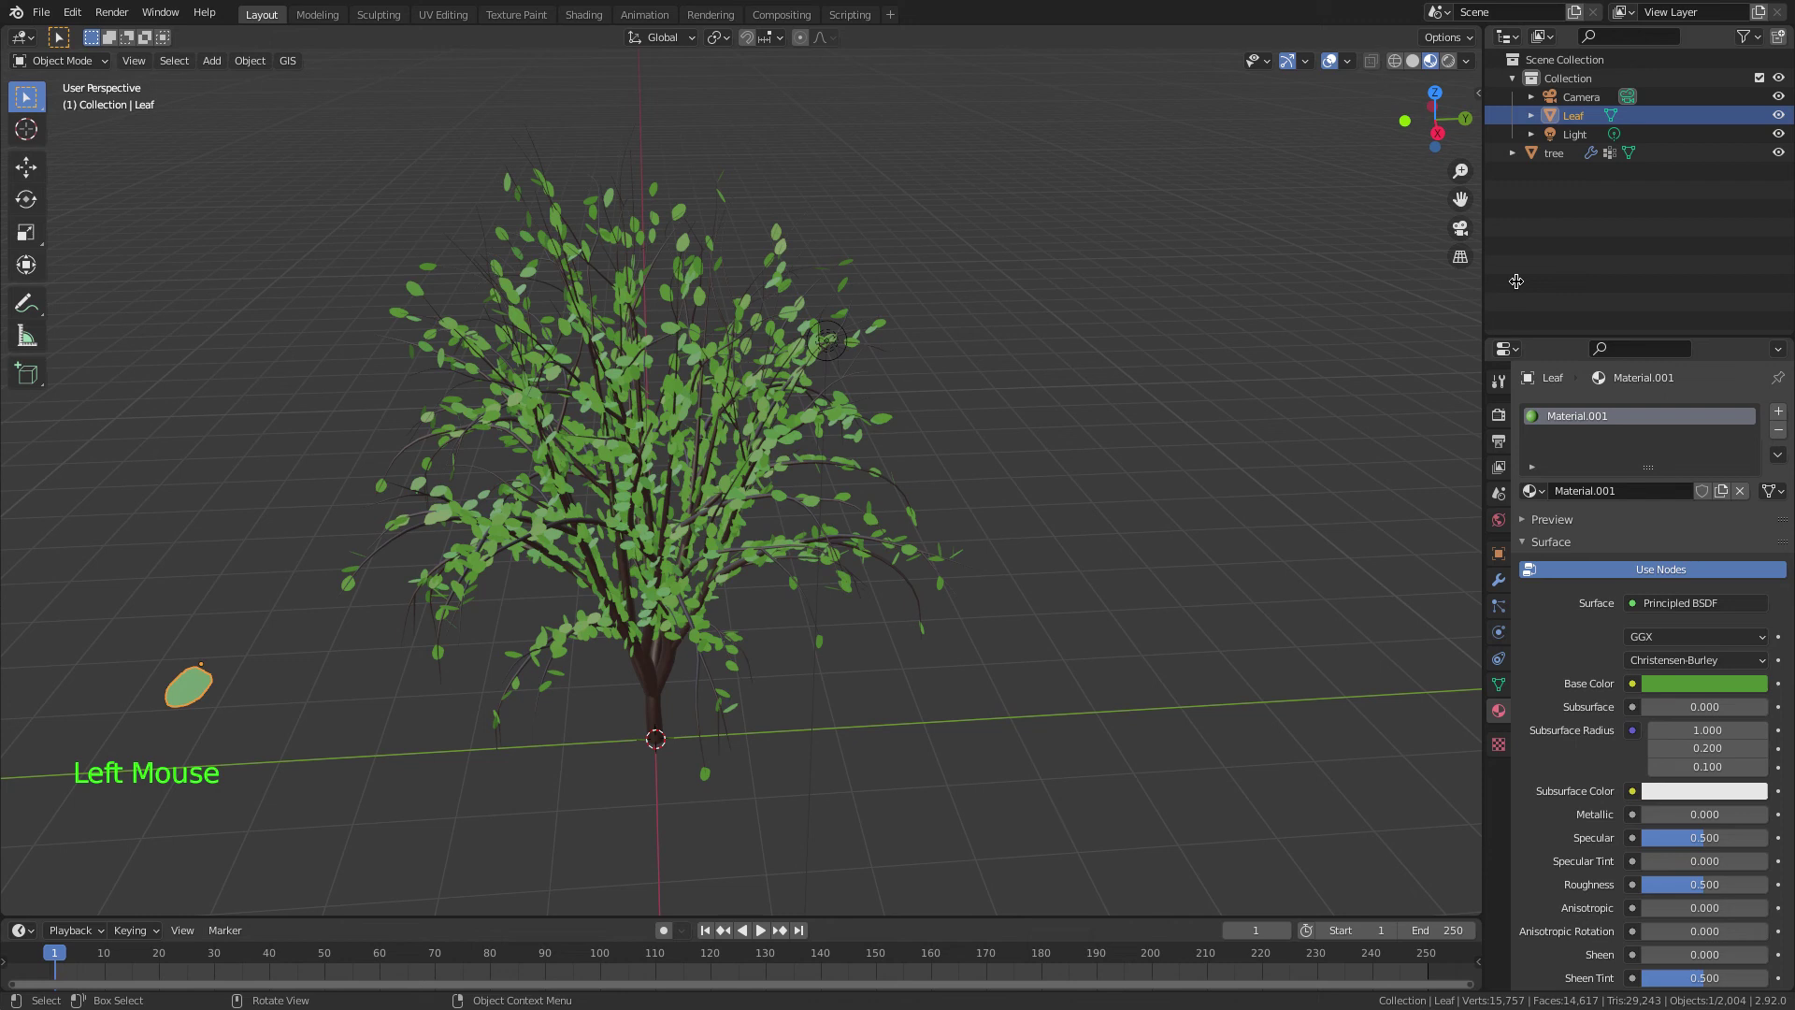
click(1785, 113)
click(1785, 113)
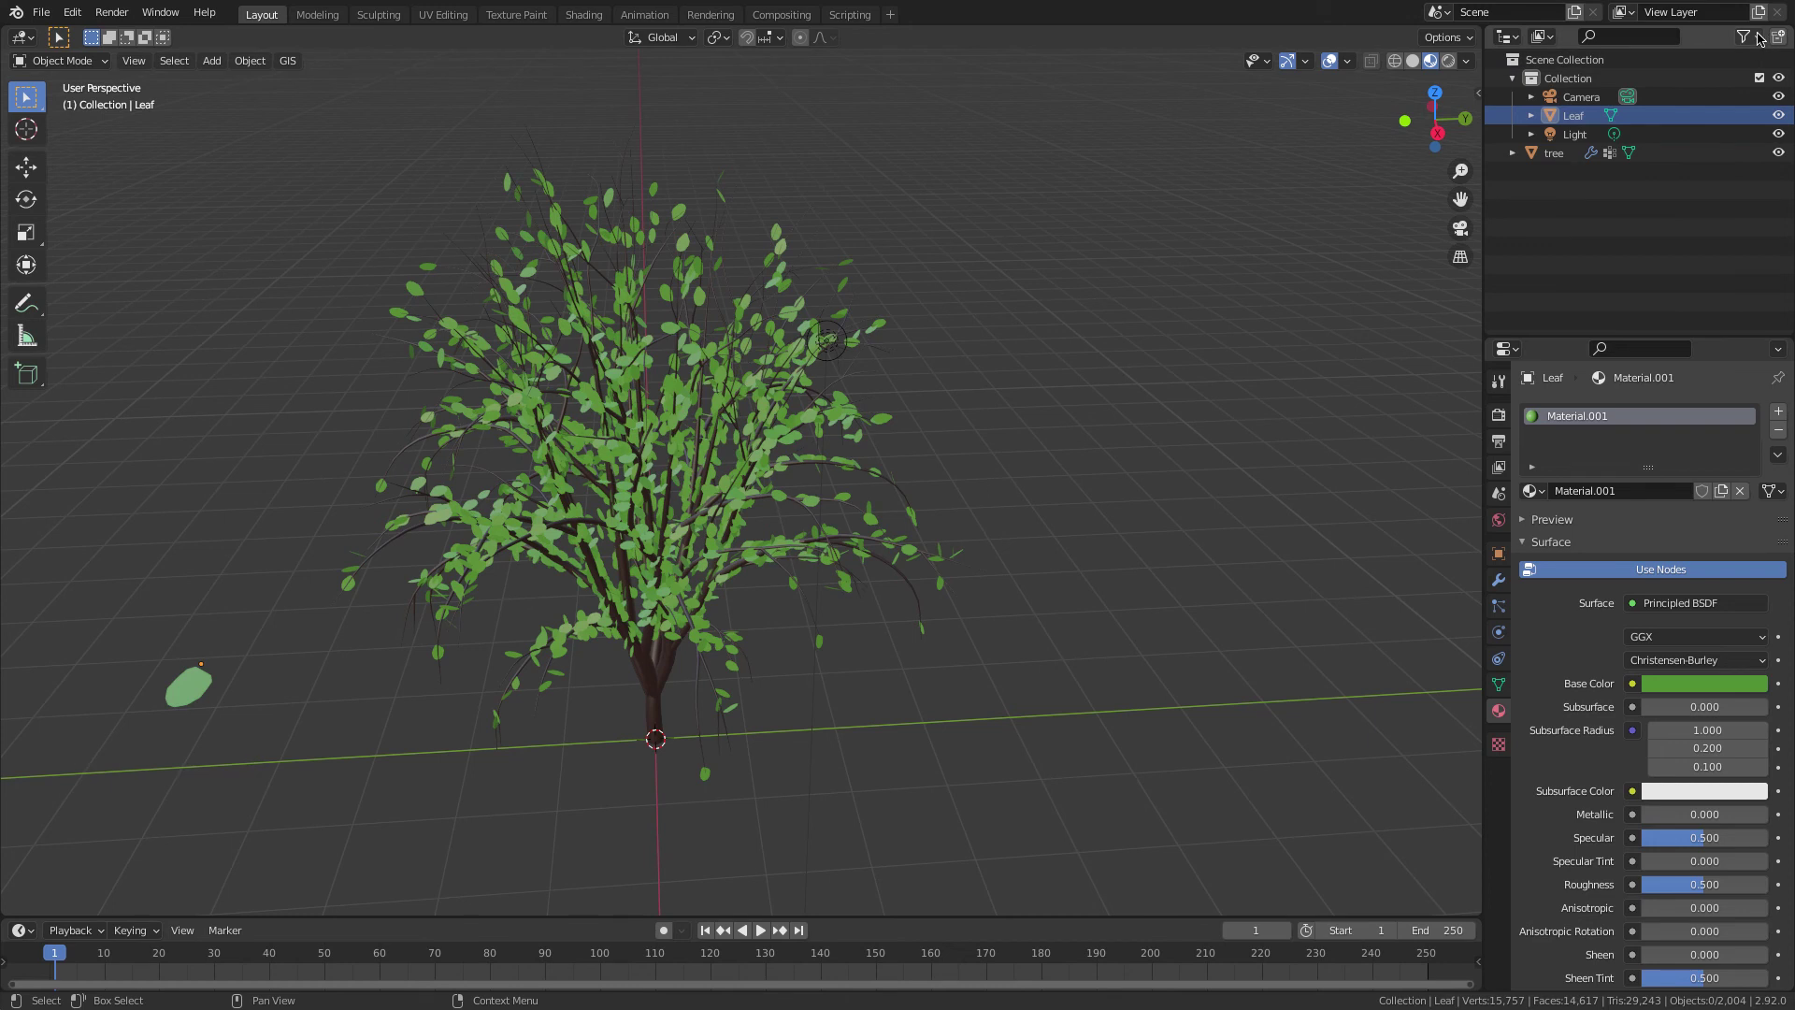
click(1761, 35)
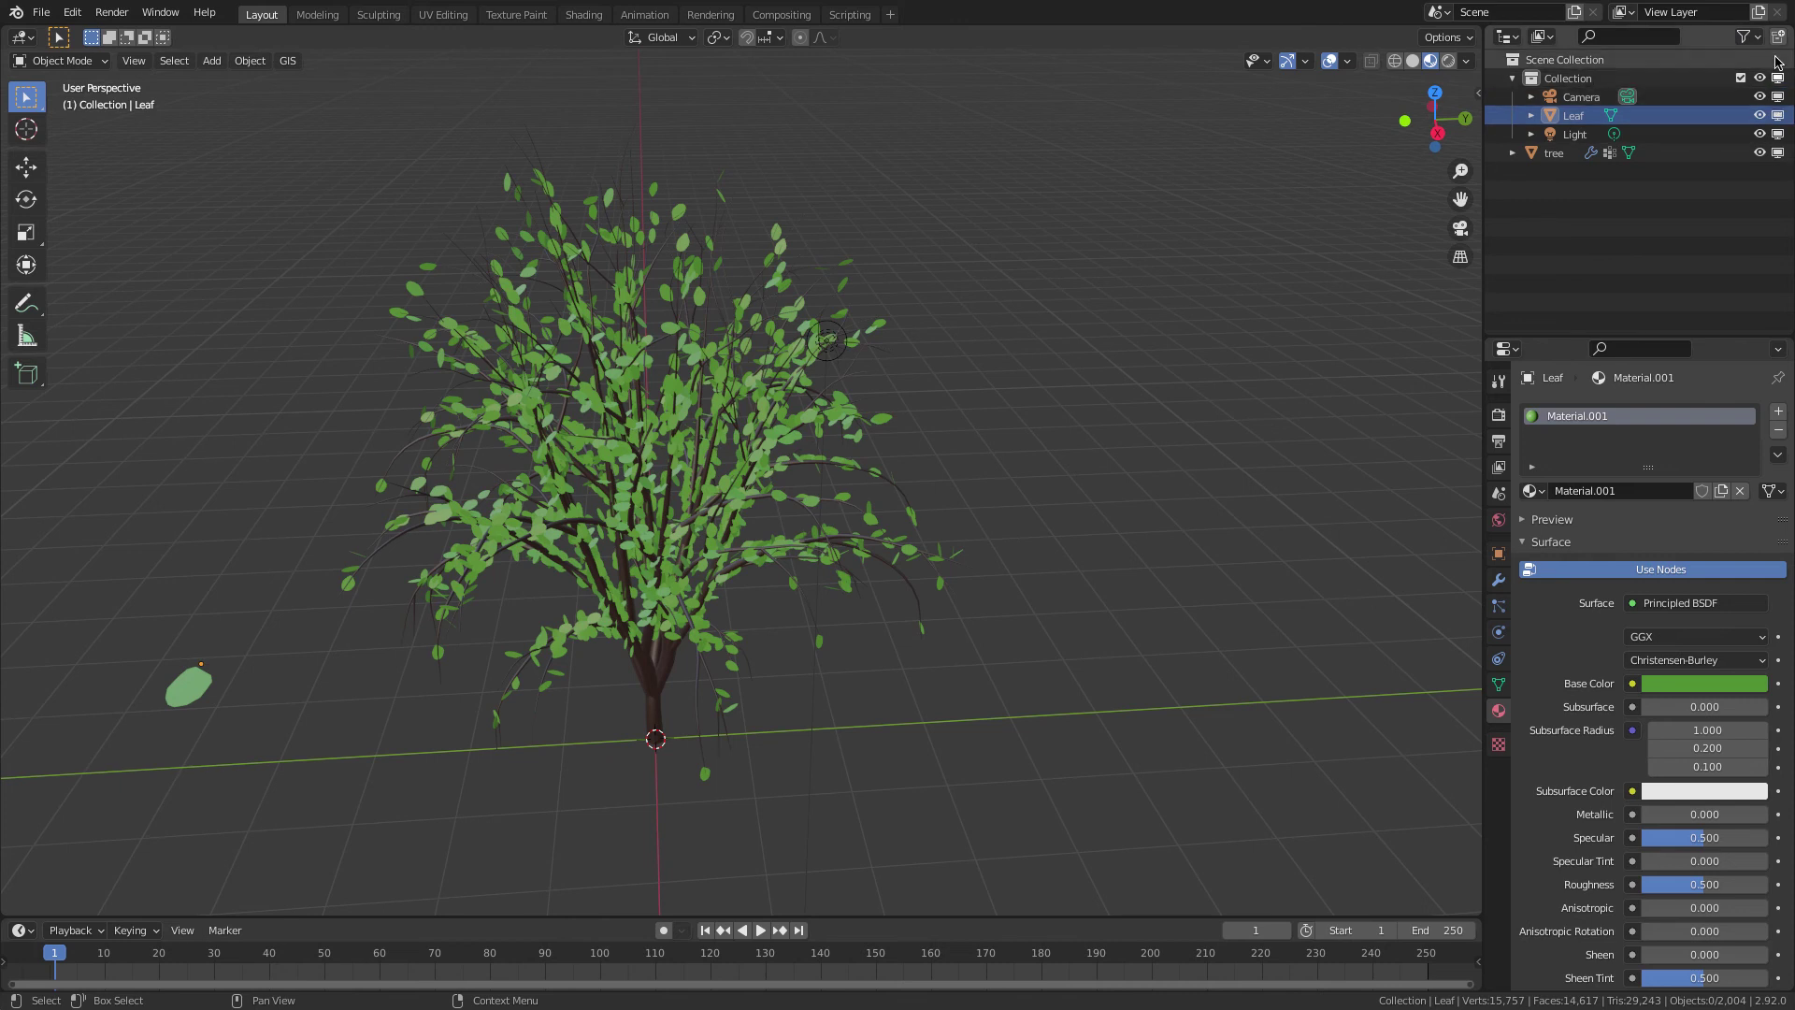
click(1752, 41)
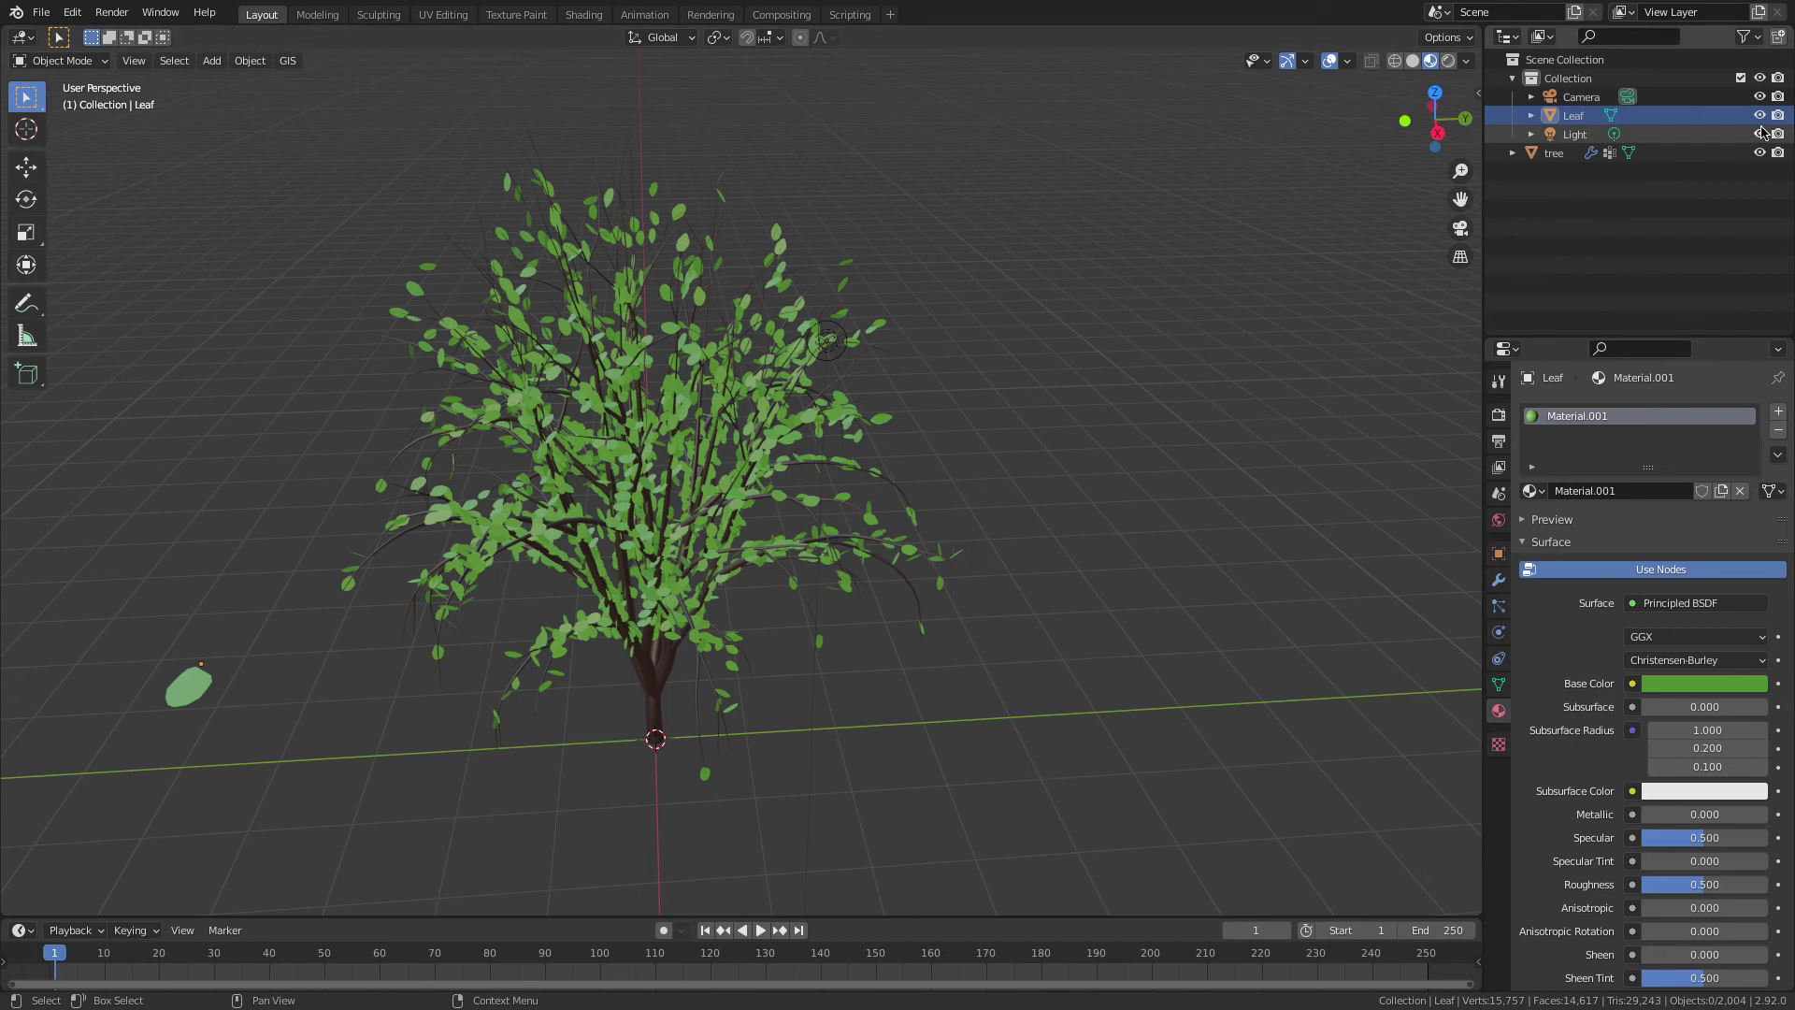
- Hide the loose Leaf object and add a plane scaled up into a ground surface
click(1784, 115)
click(1765, 114)
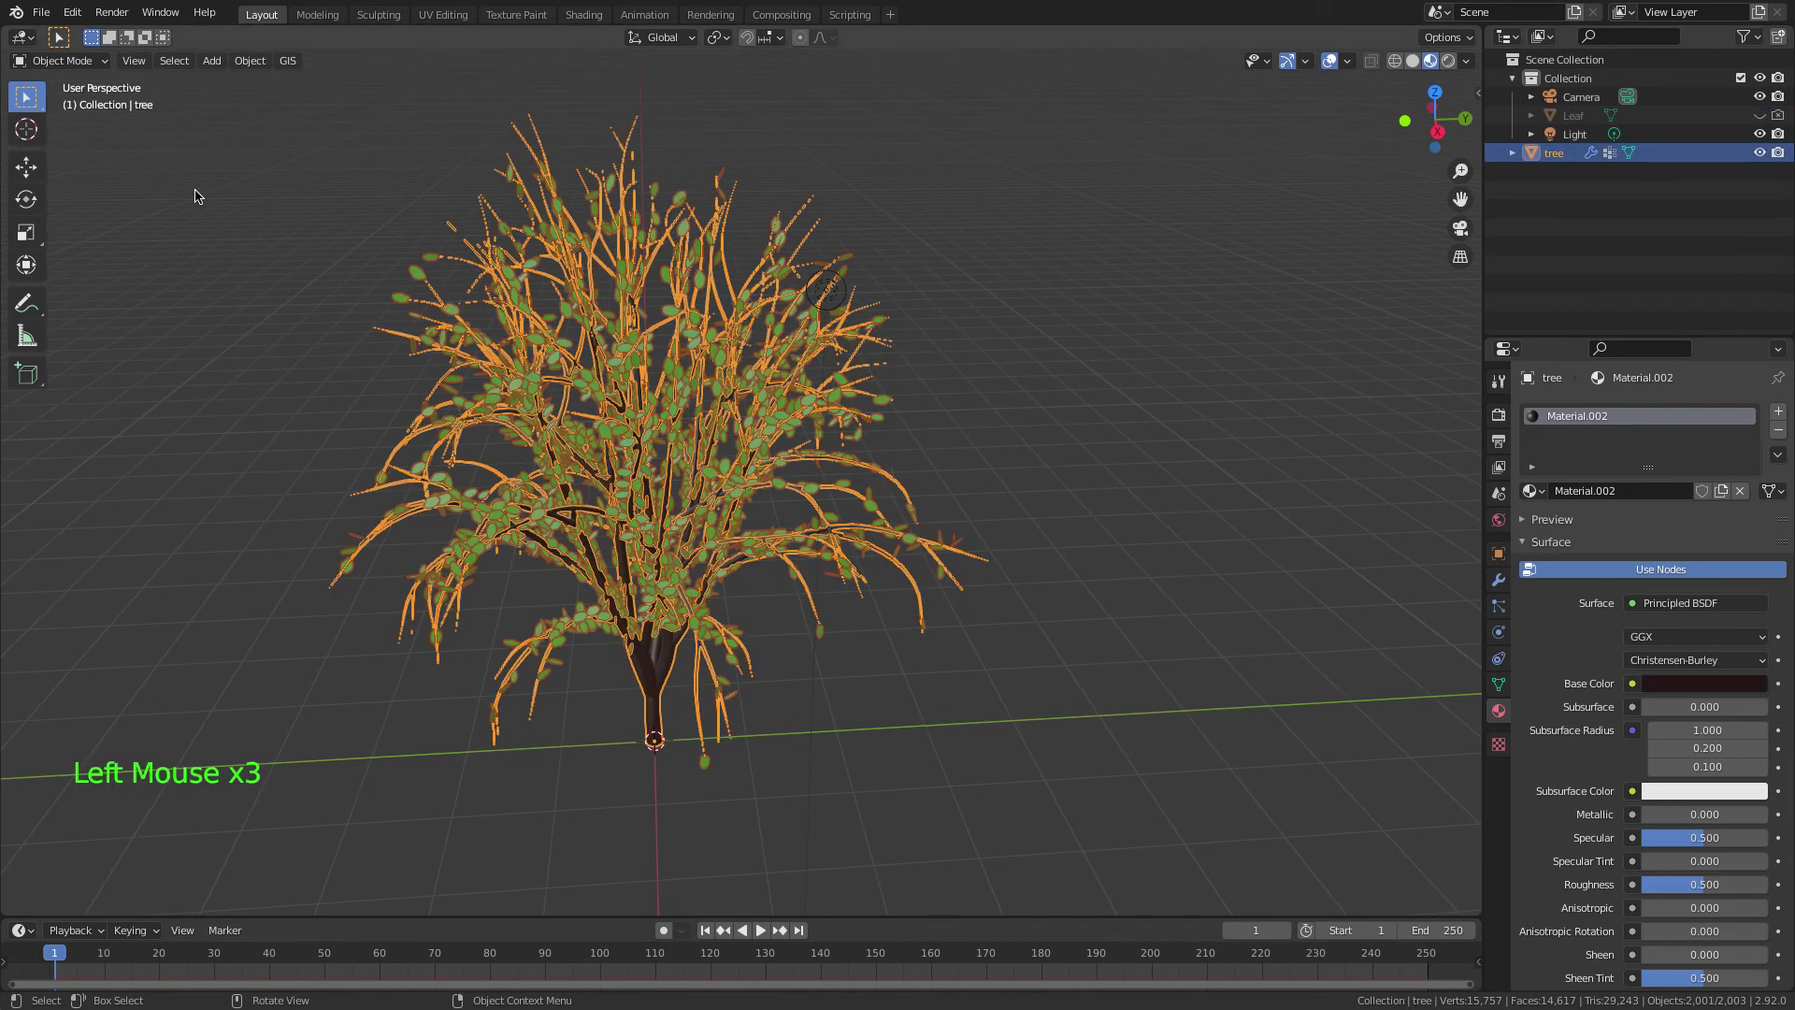
click(216, 63)
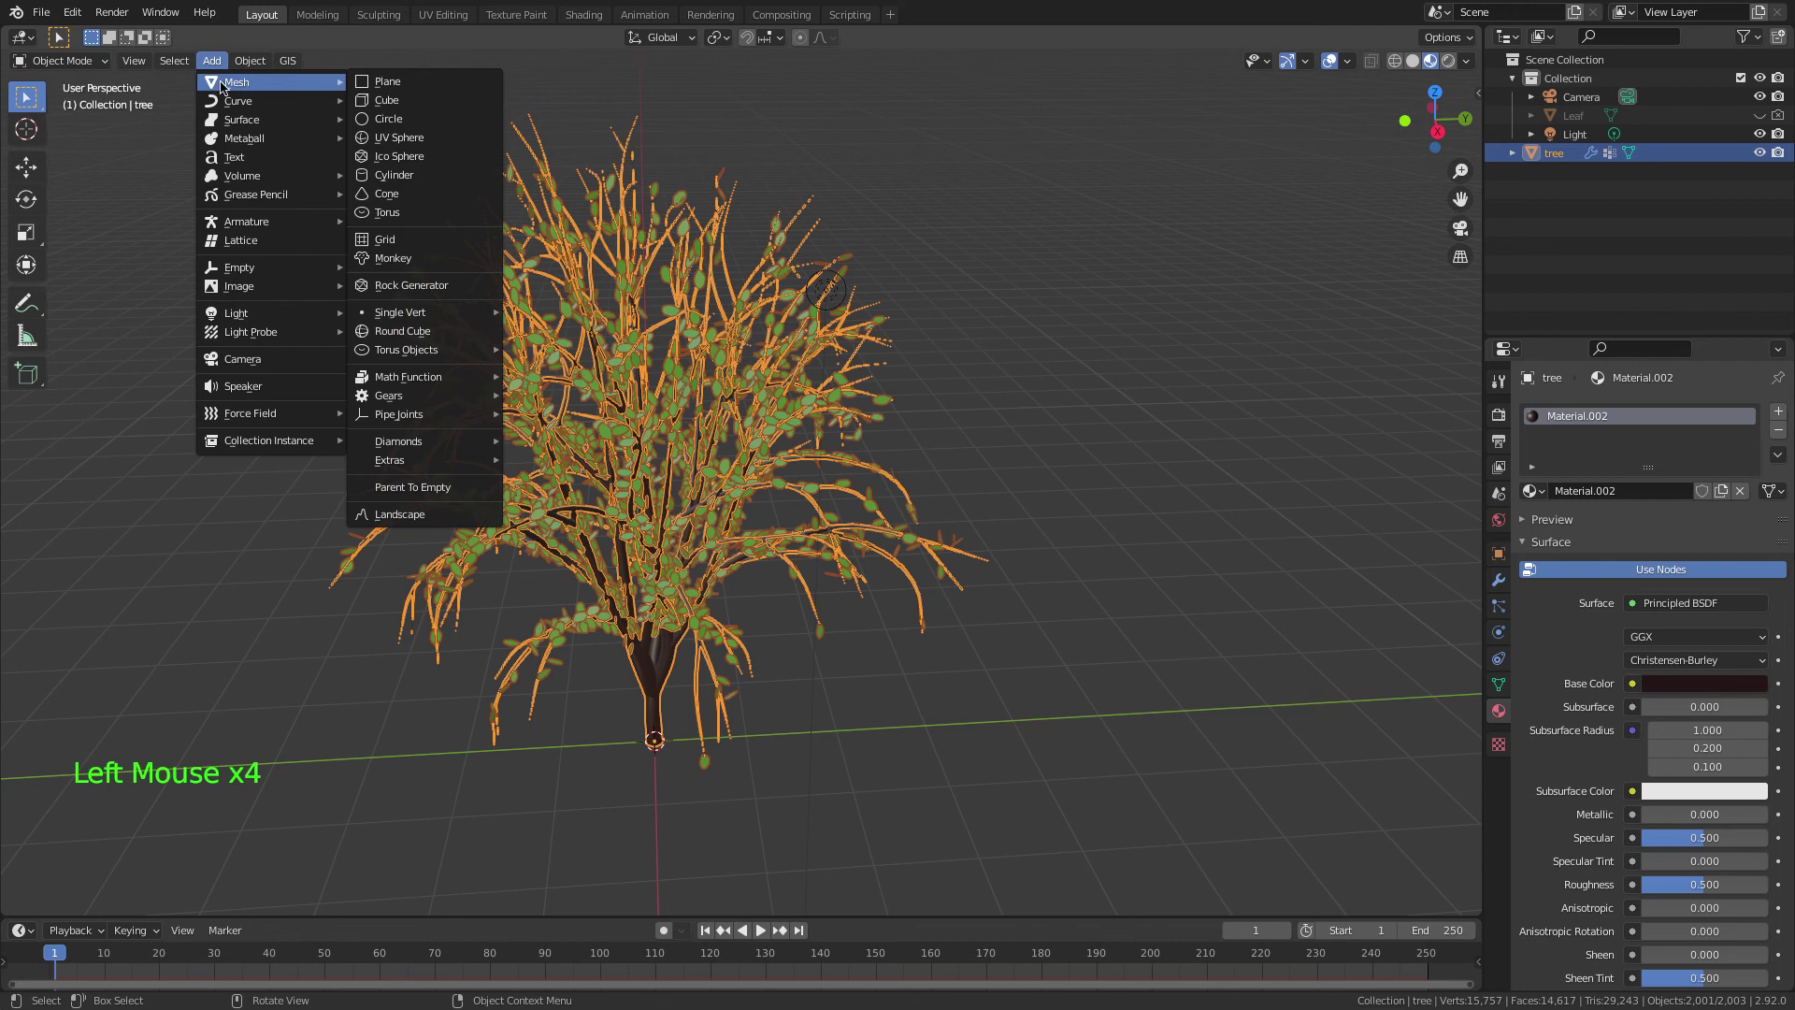
key(s)
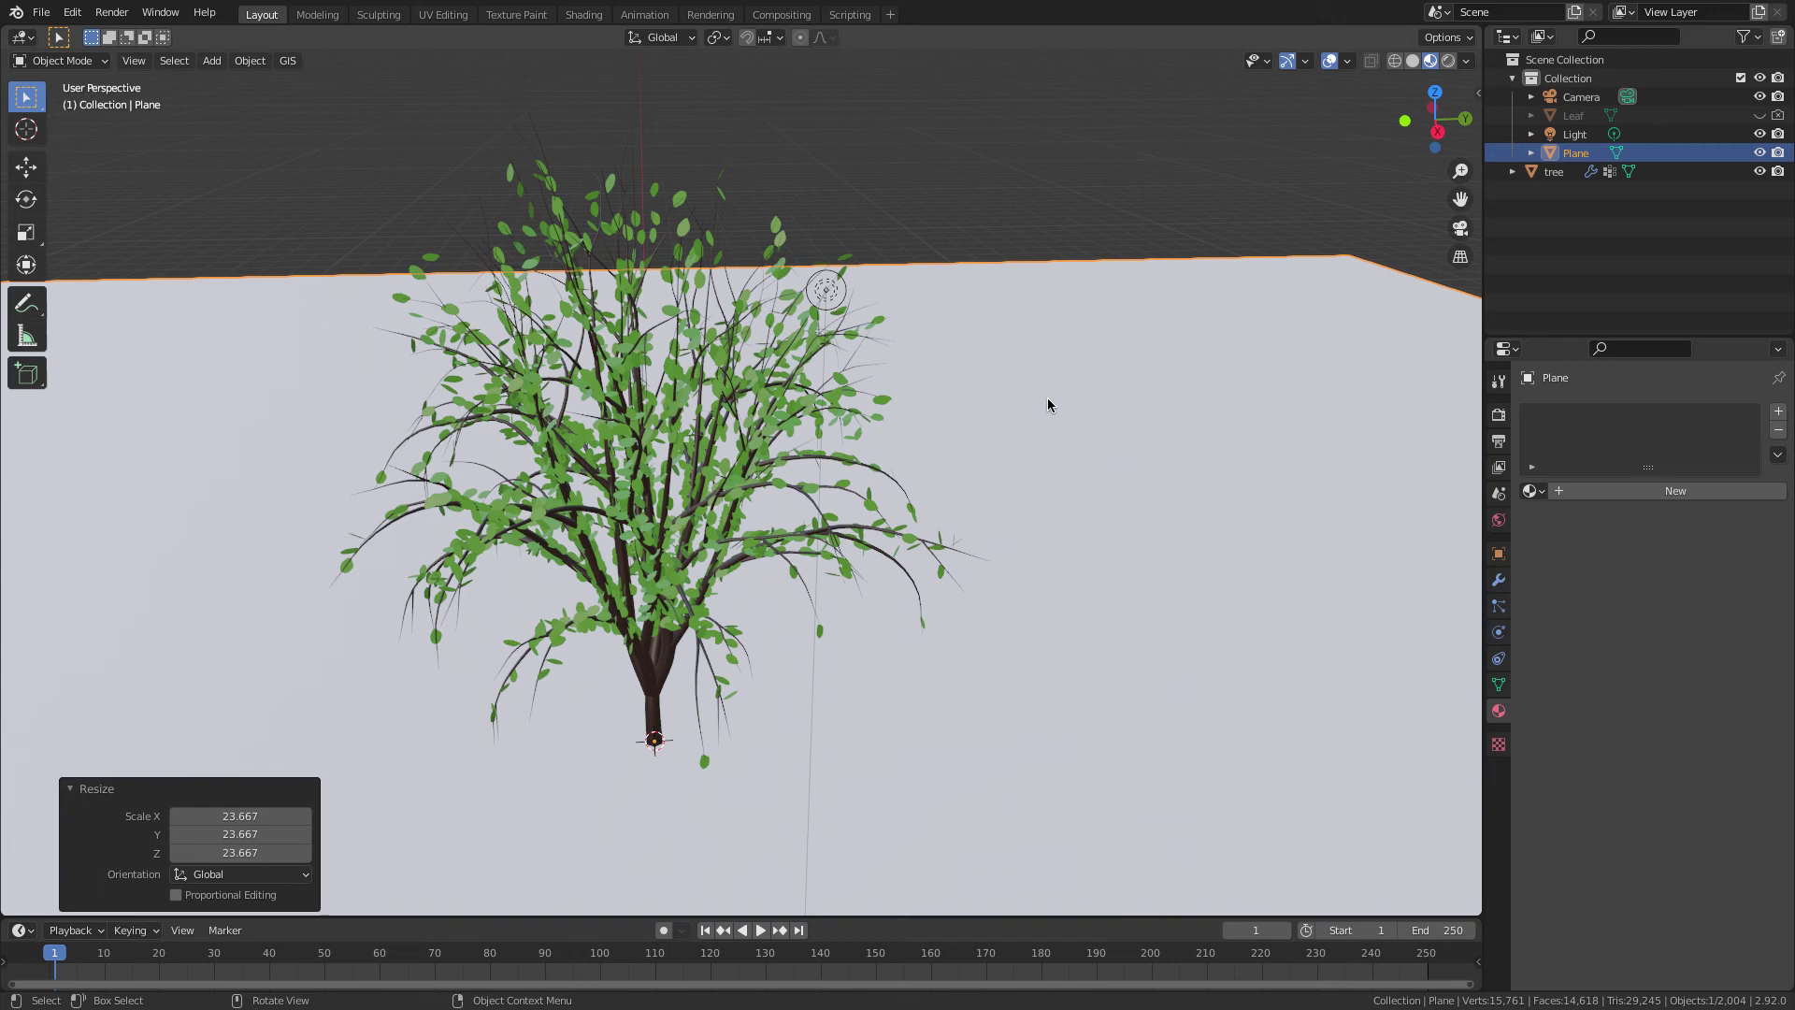
- Give the plane a new material whose base colour uses the ground image texture
click(1654, 484)
click(1640, 682)
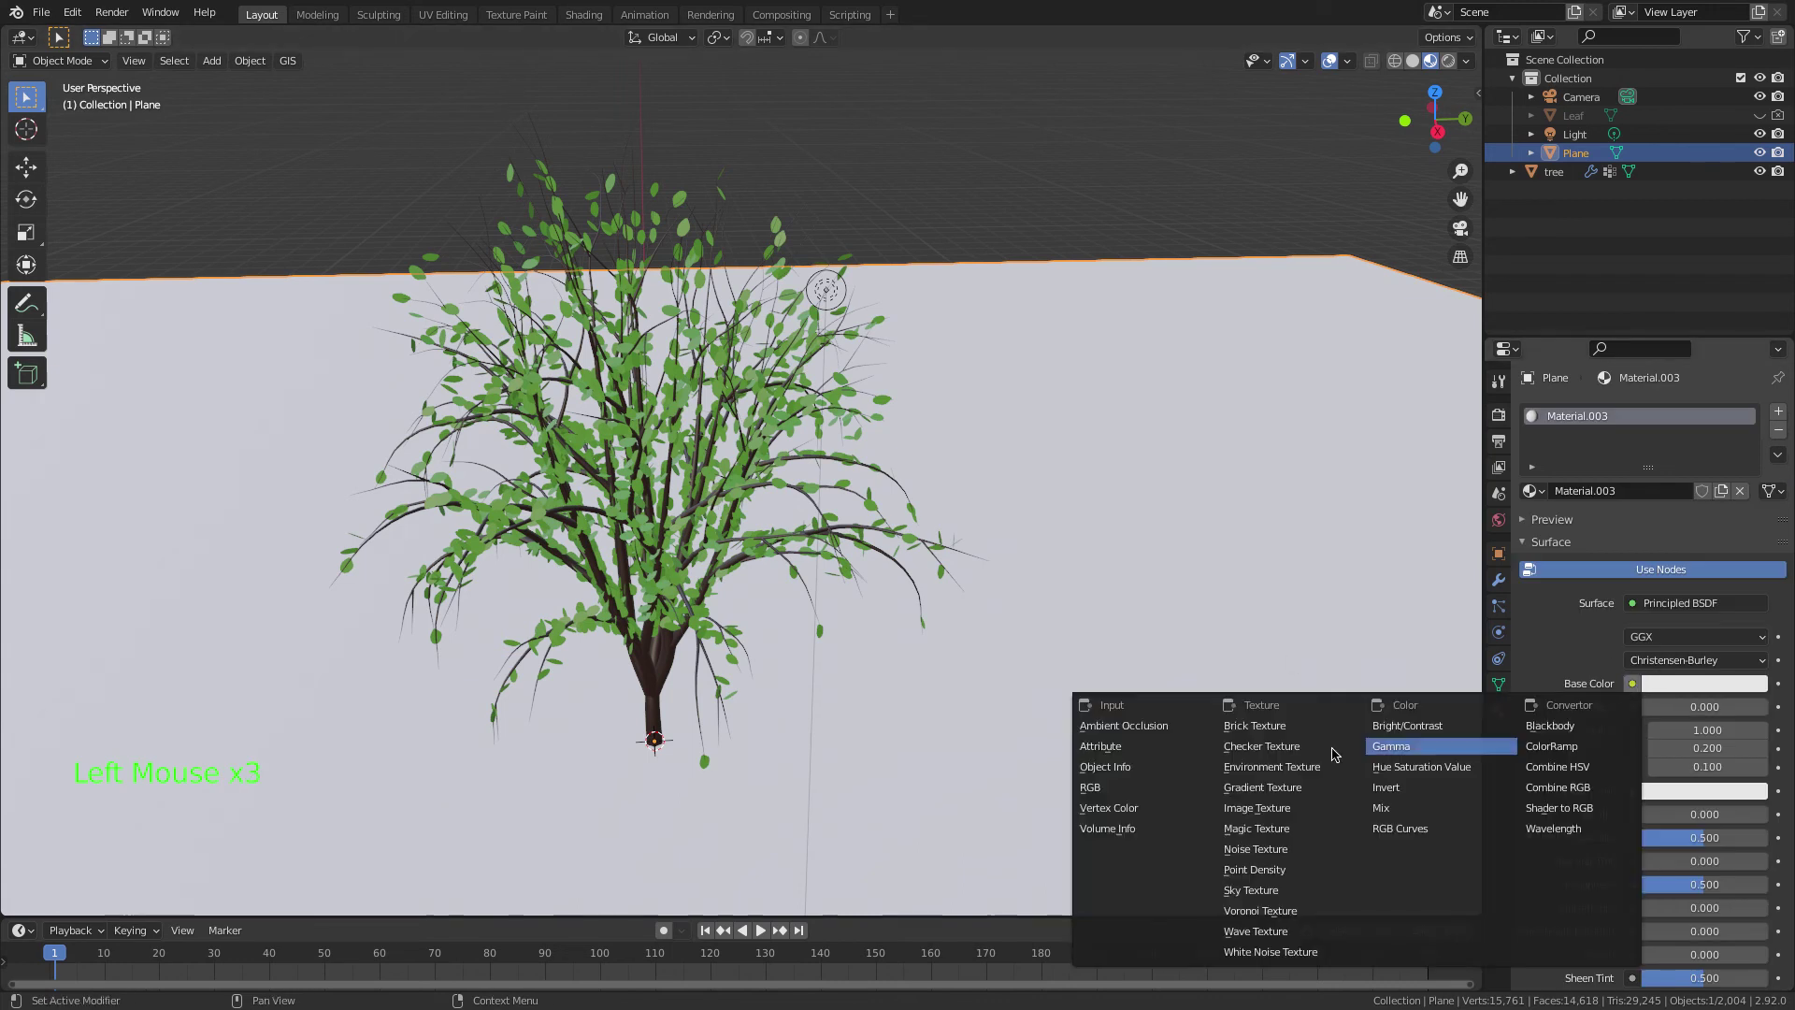
click(1587, 747)
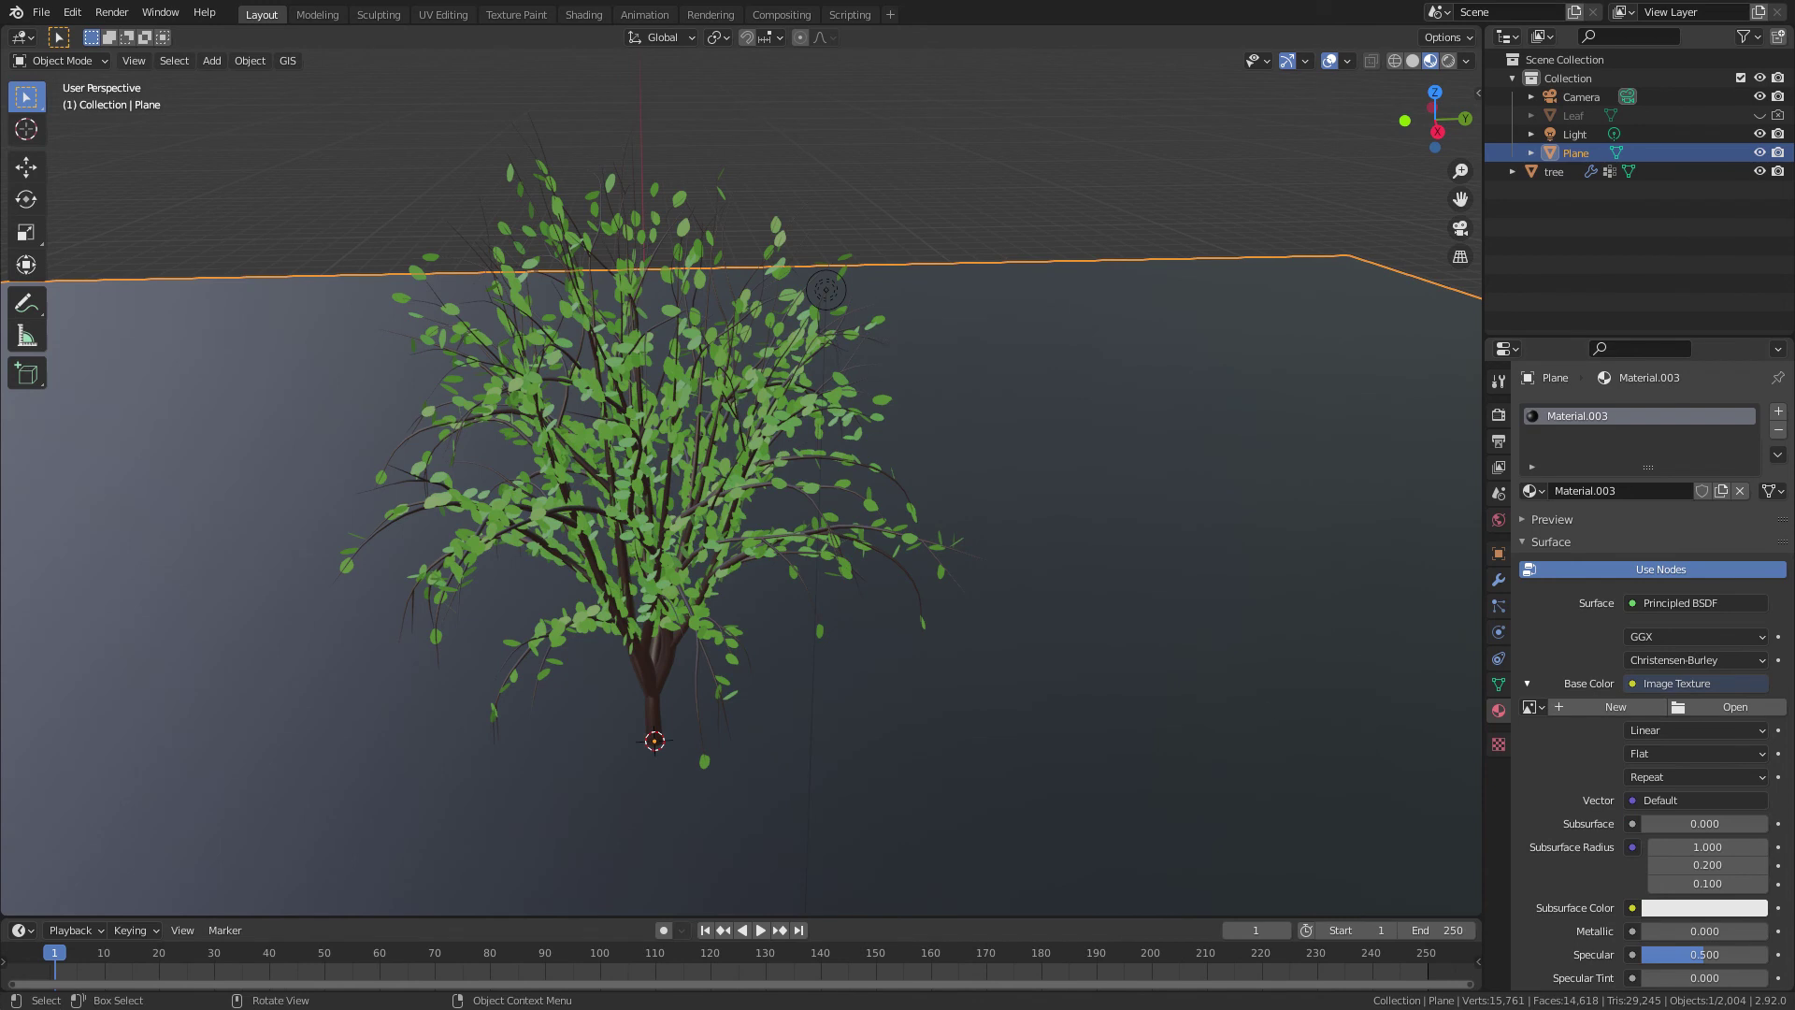
- Scale the plane's UVs up in UV Editing so the dirt repeats finely, then enlarge the plane slightly
click(955, 715)
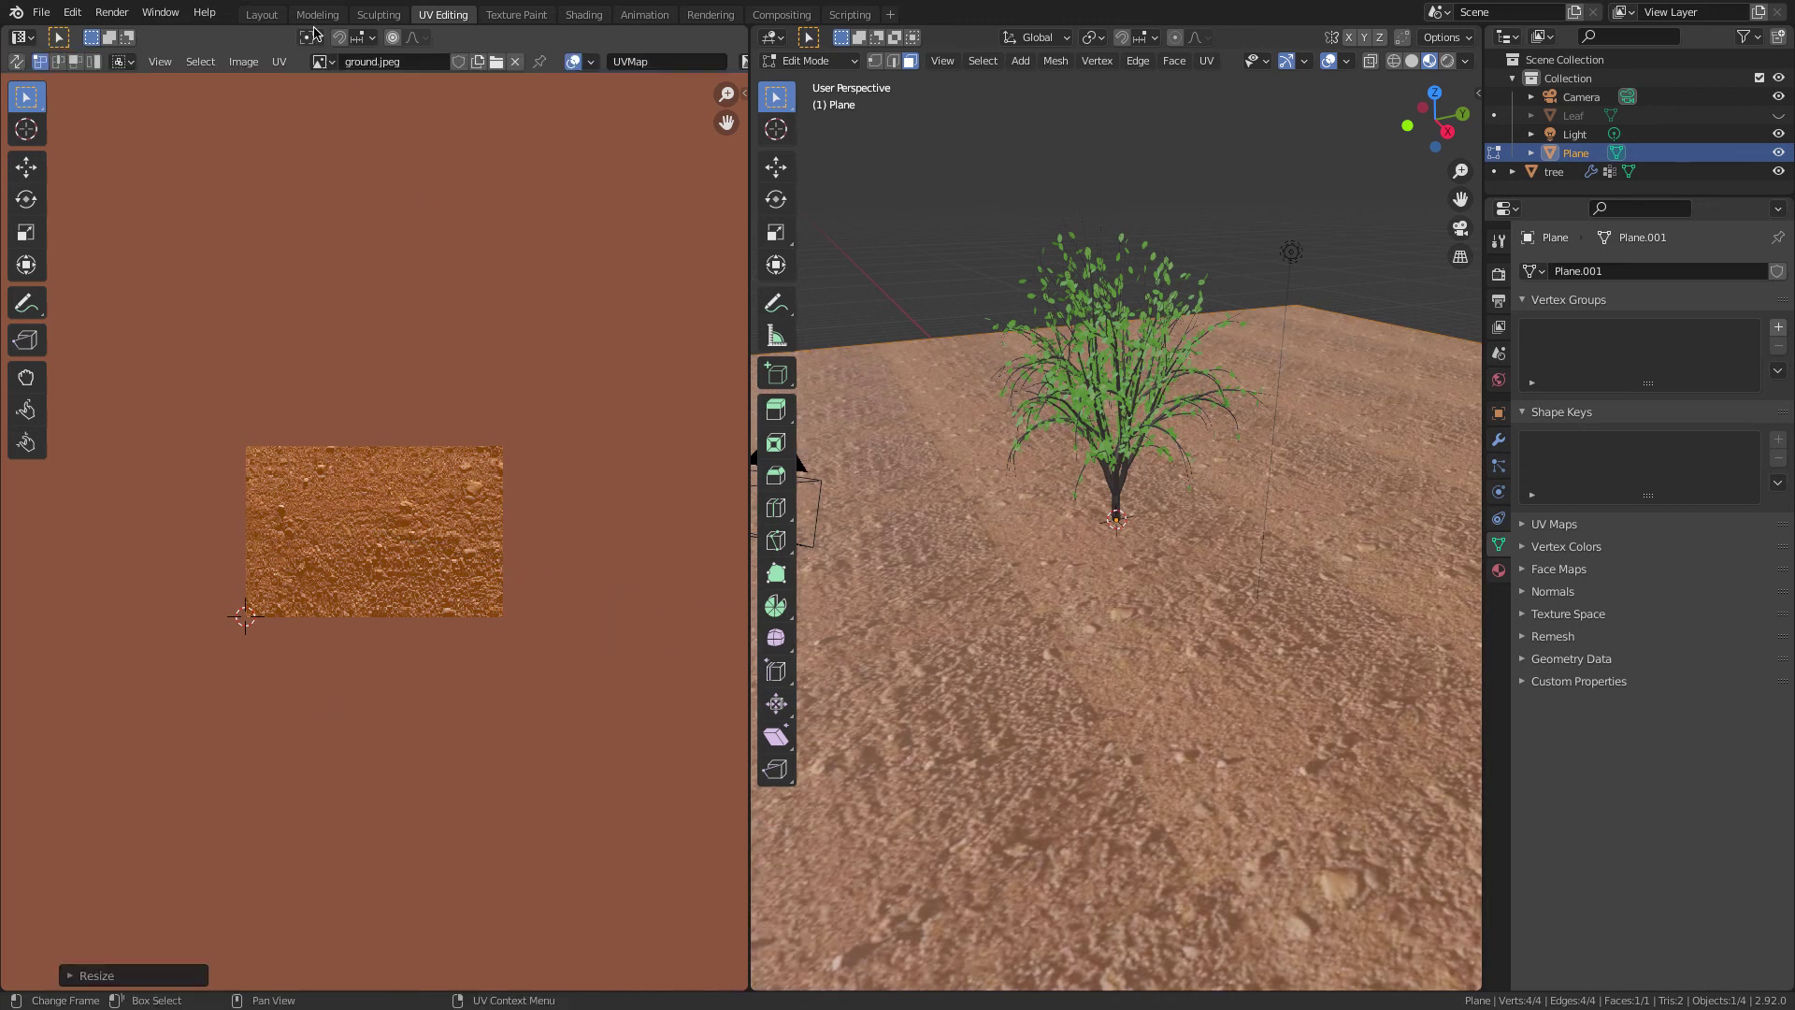
click(295, 22)
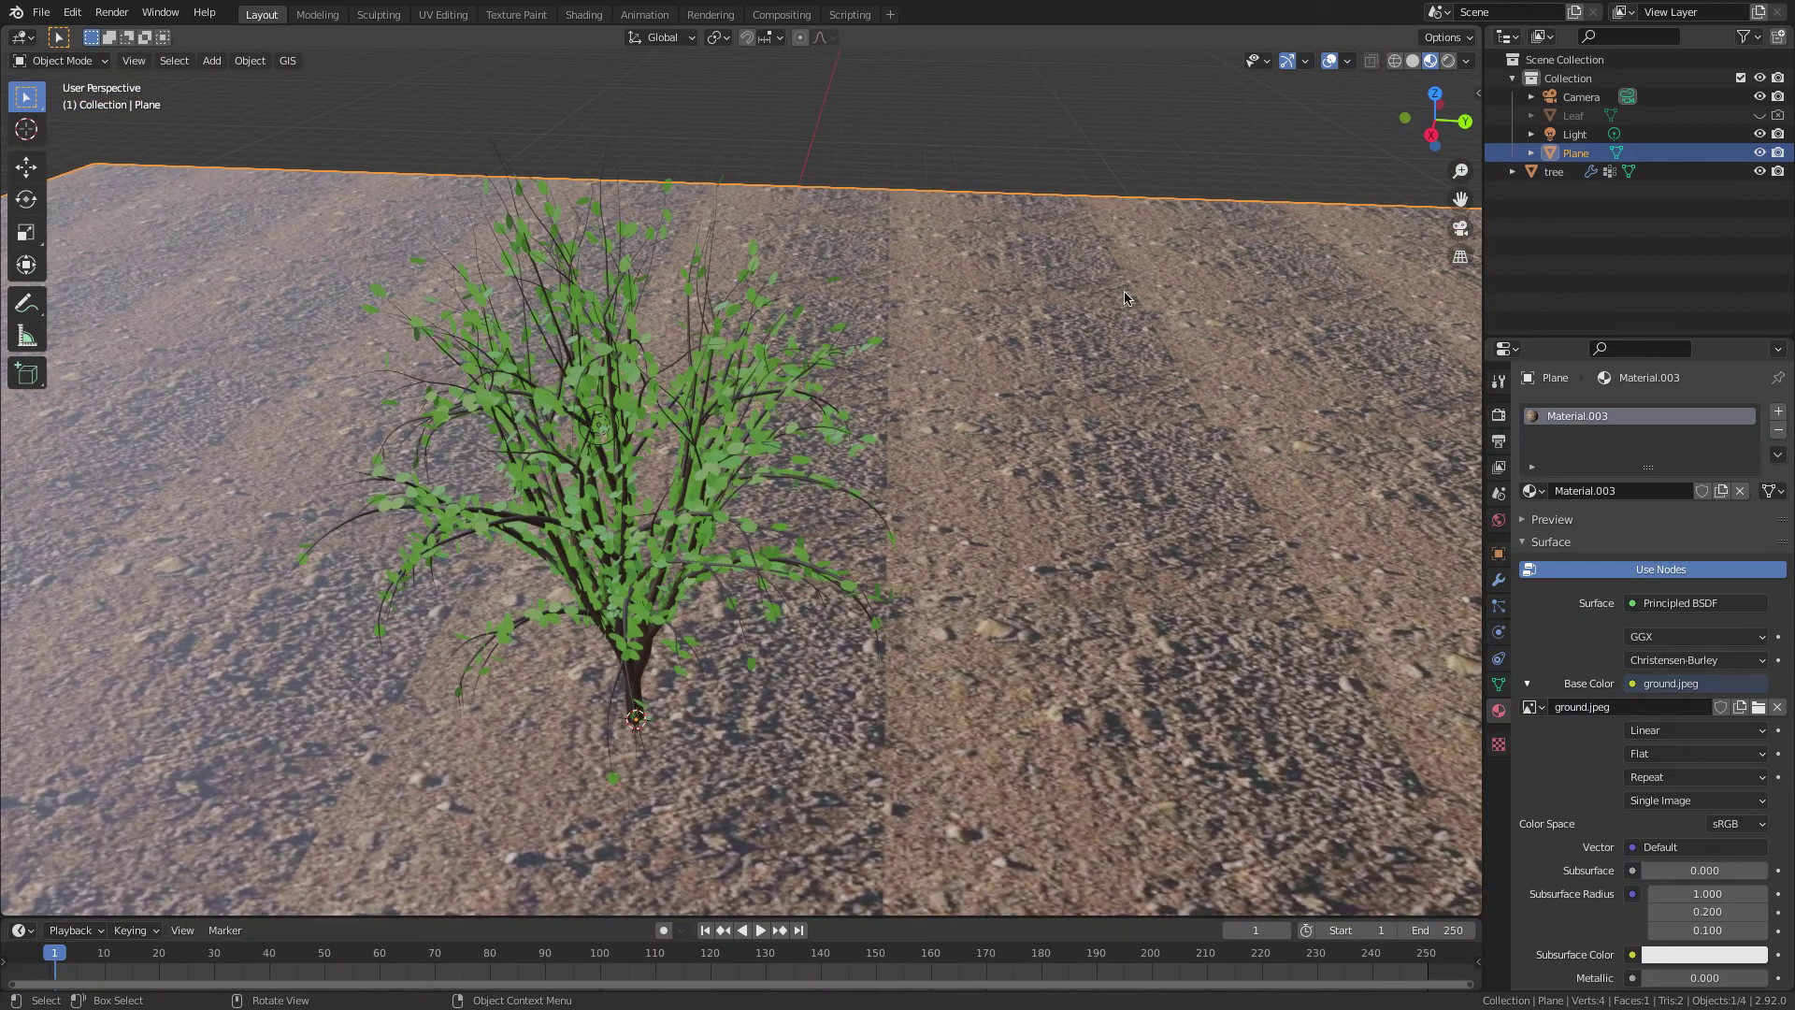
key(s)
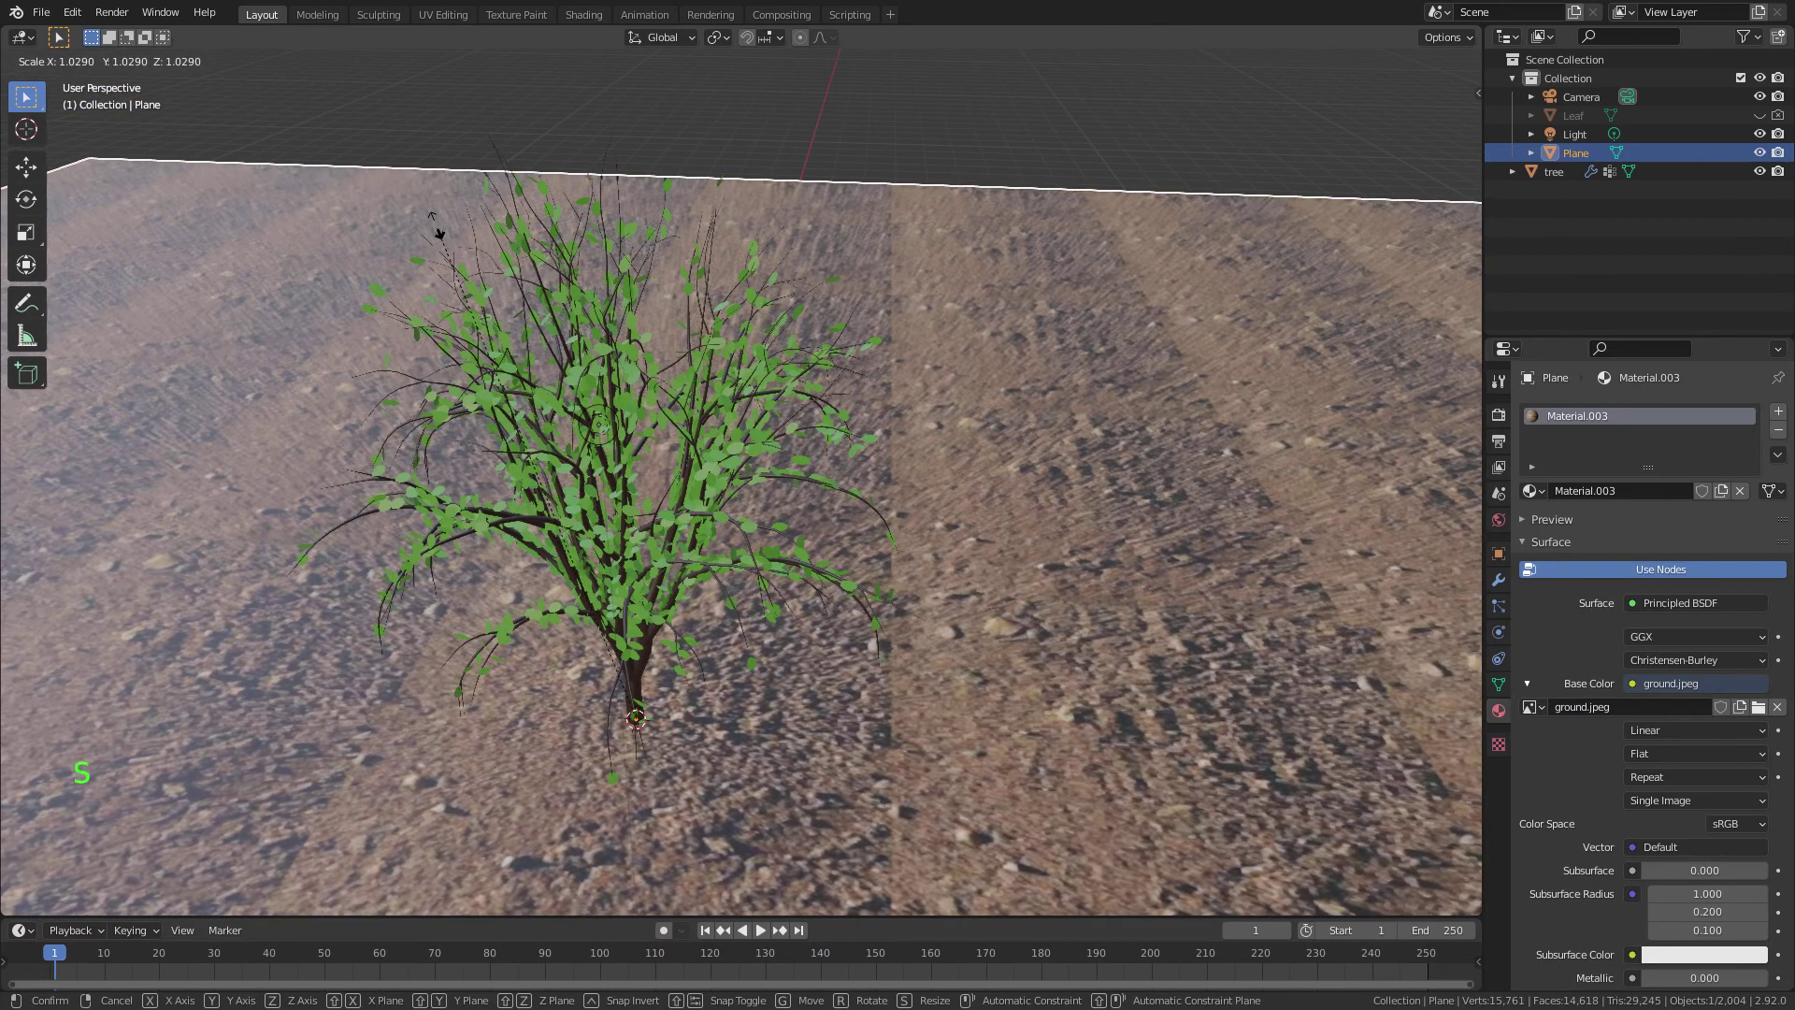
- Add a huge UV sphere enclosing the scene and apply a Subdivision modifier to smooth it
click(224, 58)
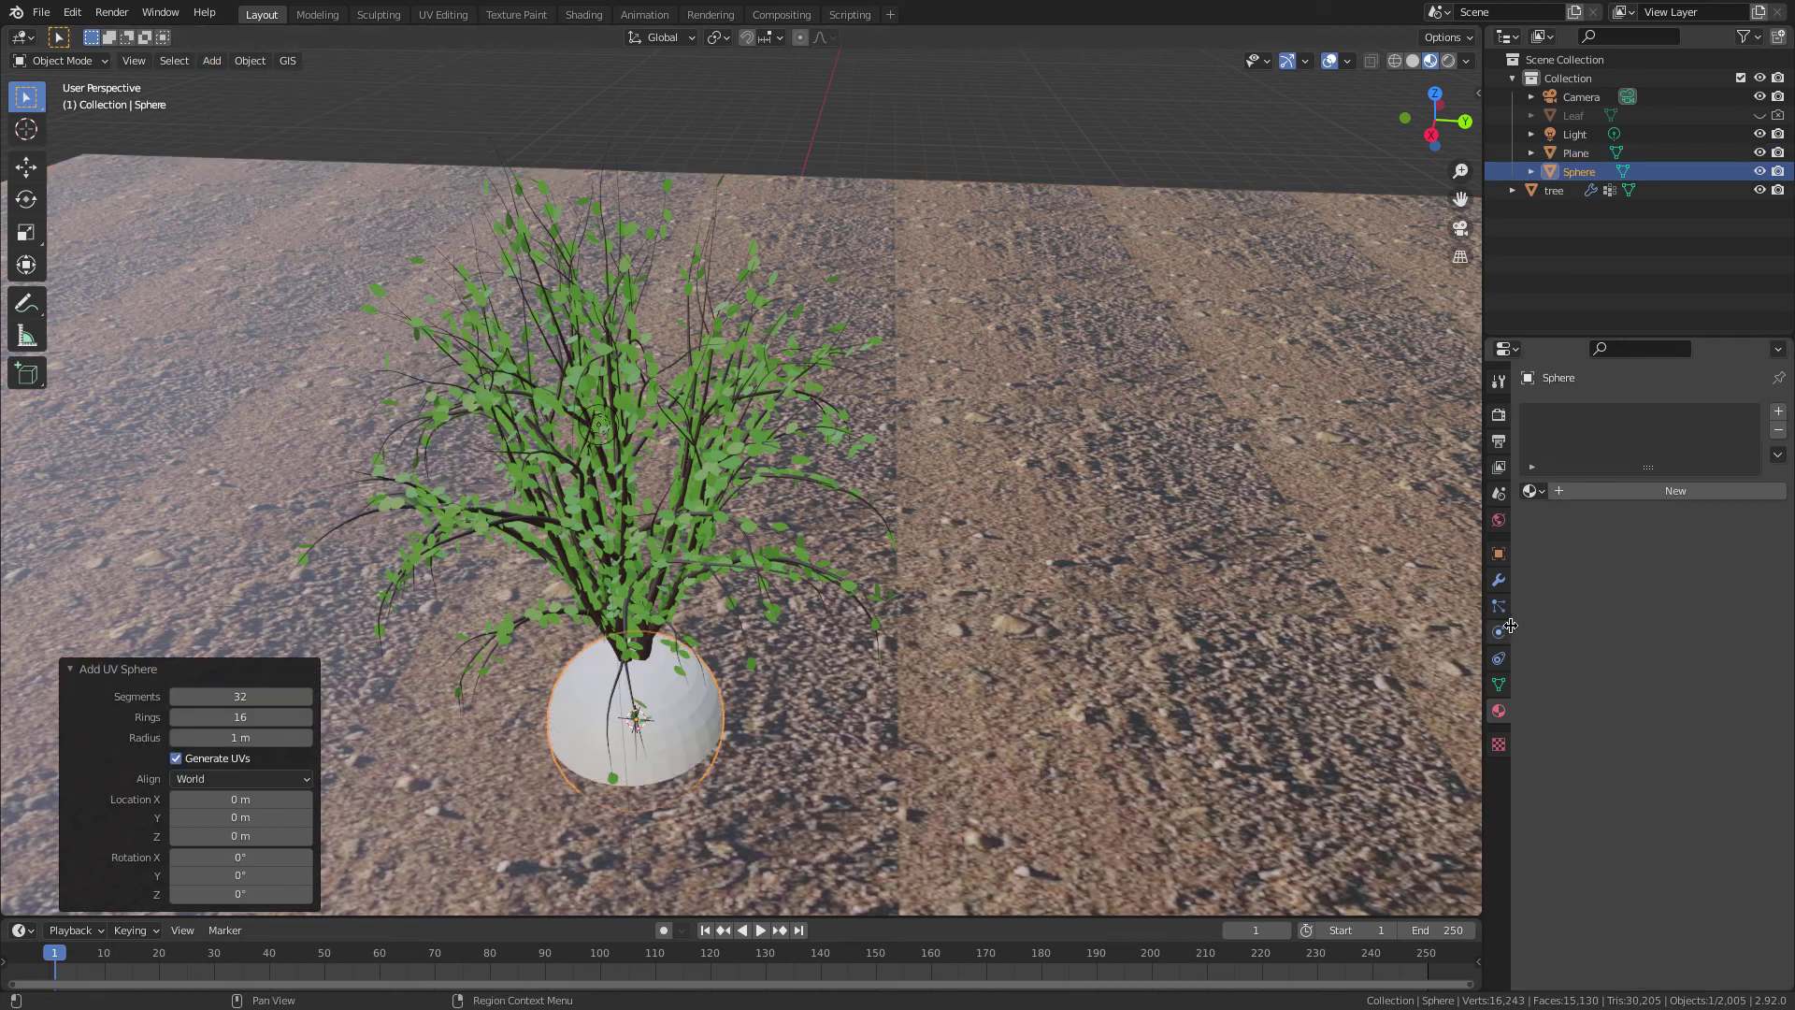
key(s)
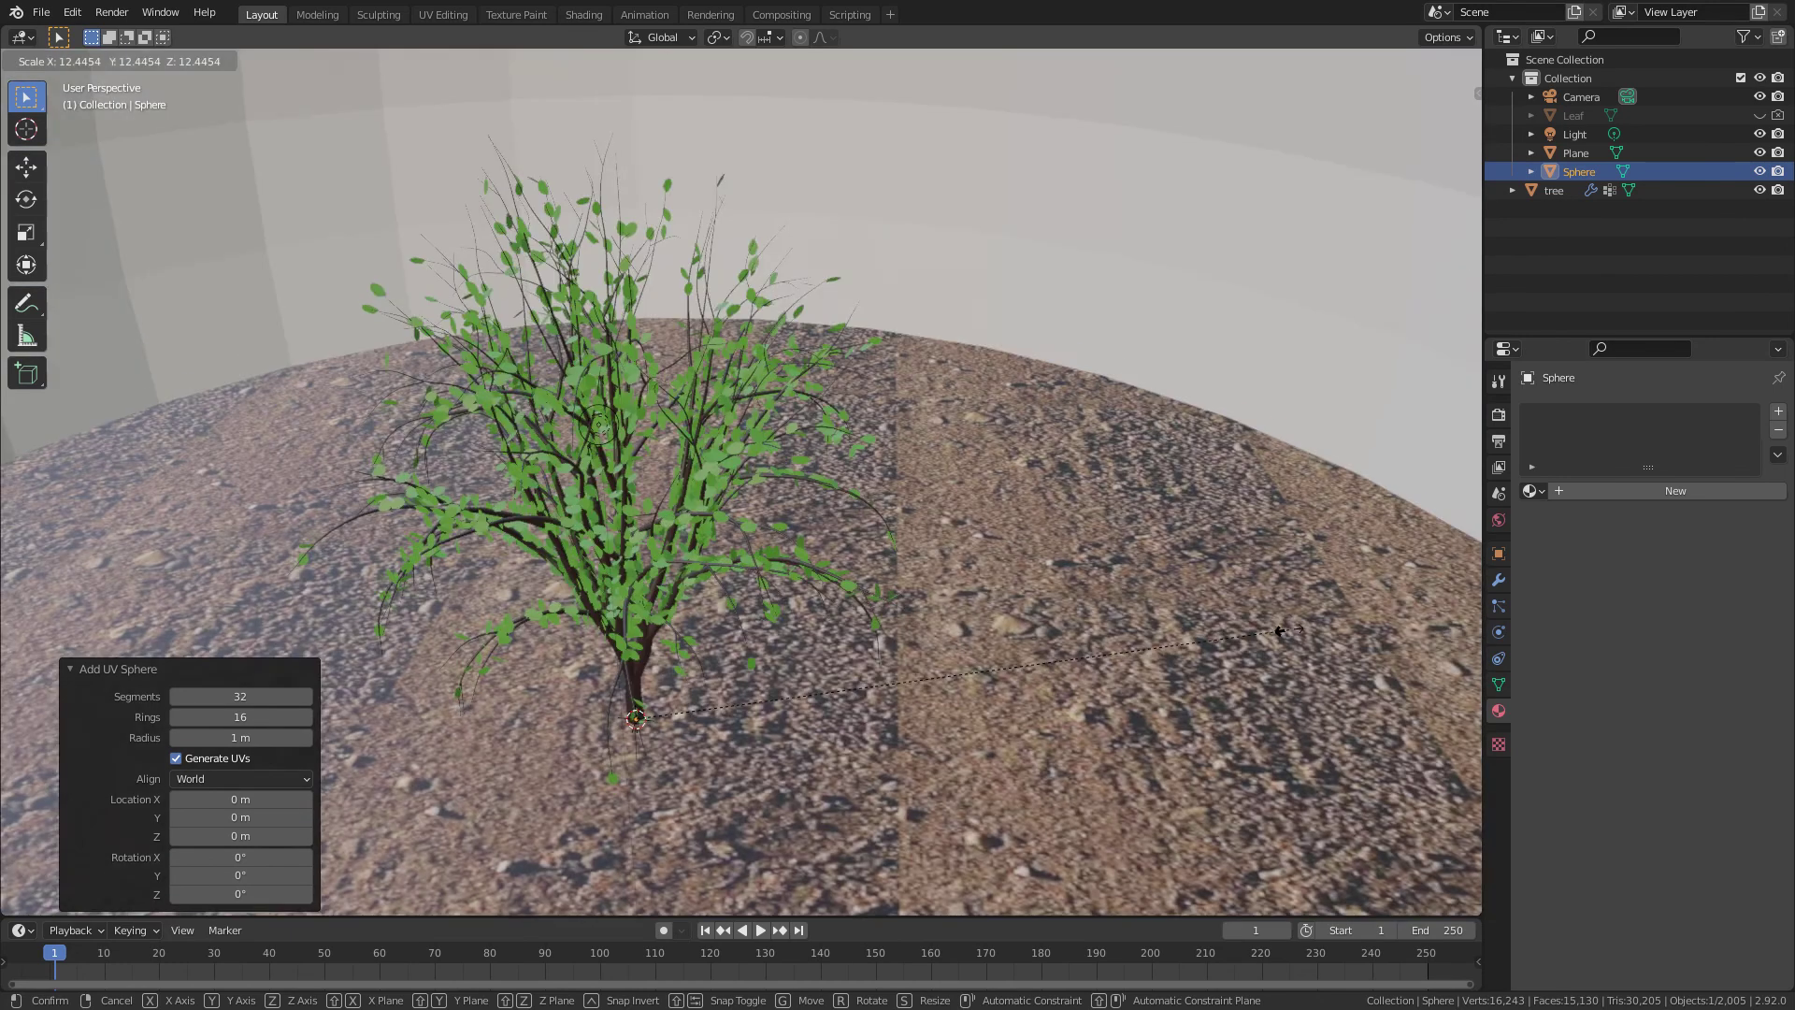
click(1493, 585)
click(1608, 417)
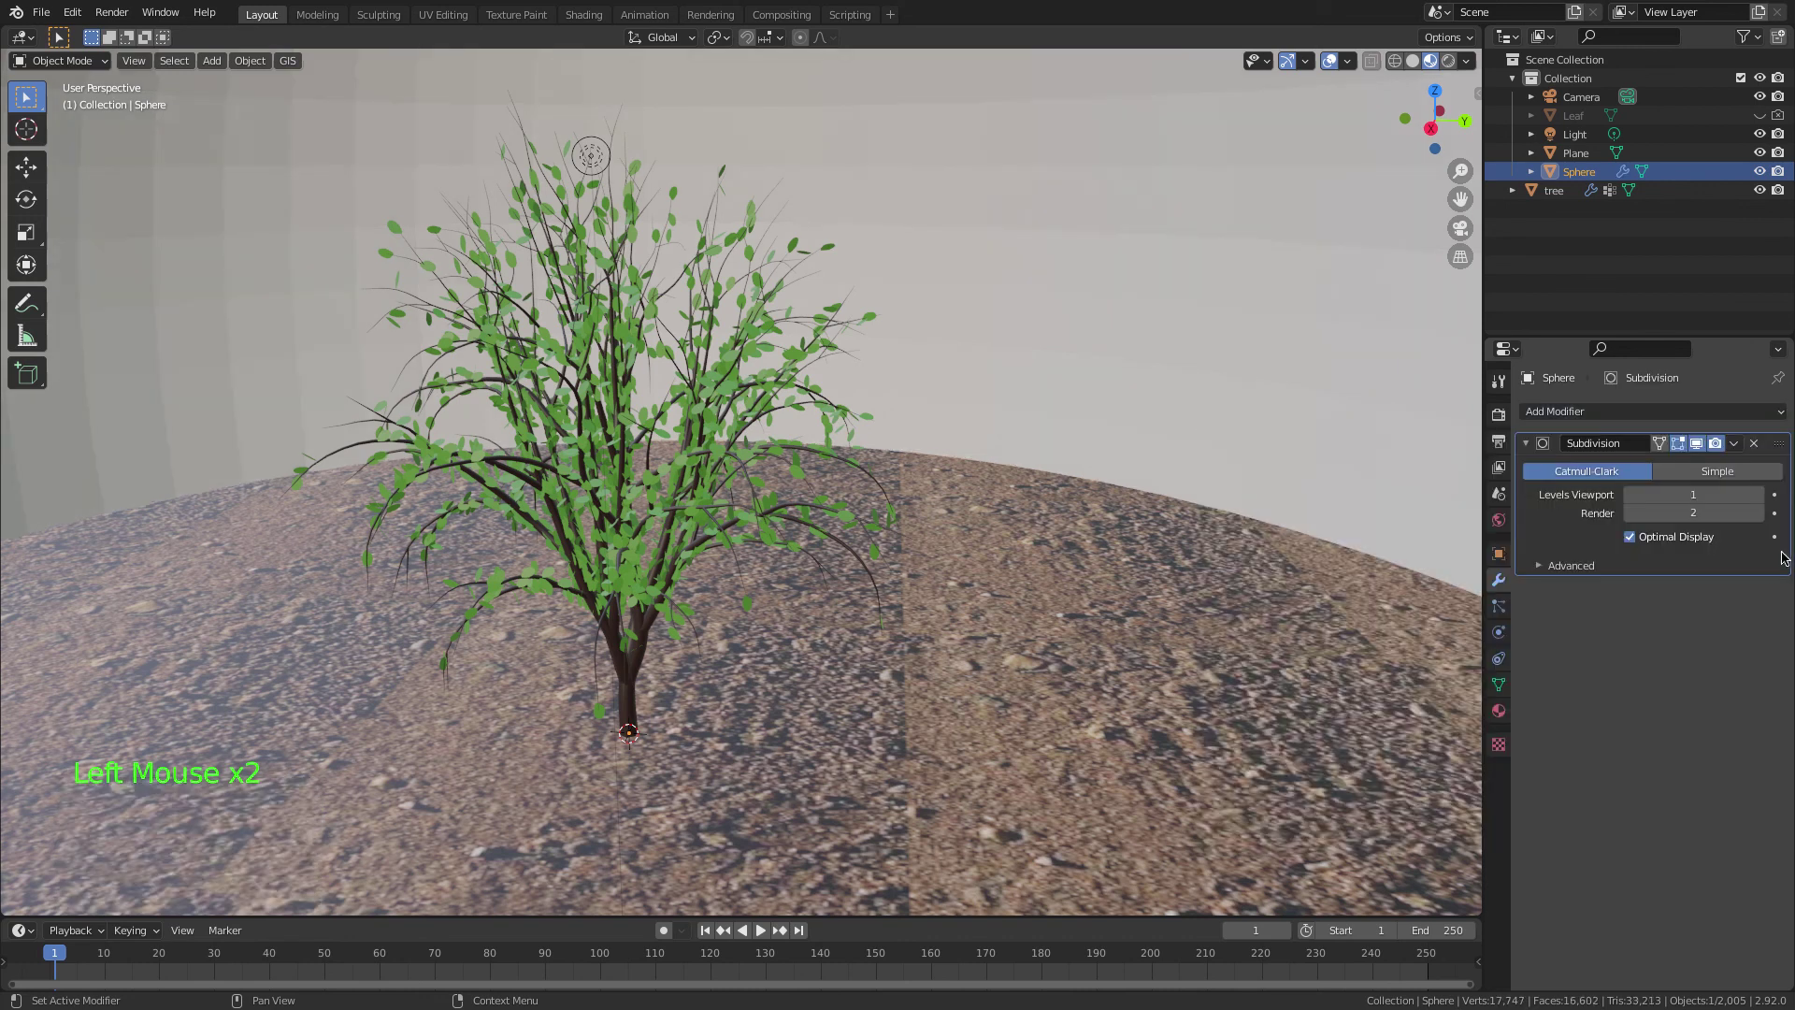
right_click(1143, 370)
key(super+a)
click(1496, 710)
click(1660, 500)
- Create a new material for the sphere
click(1644, 683)
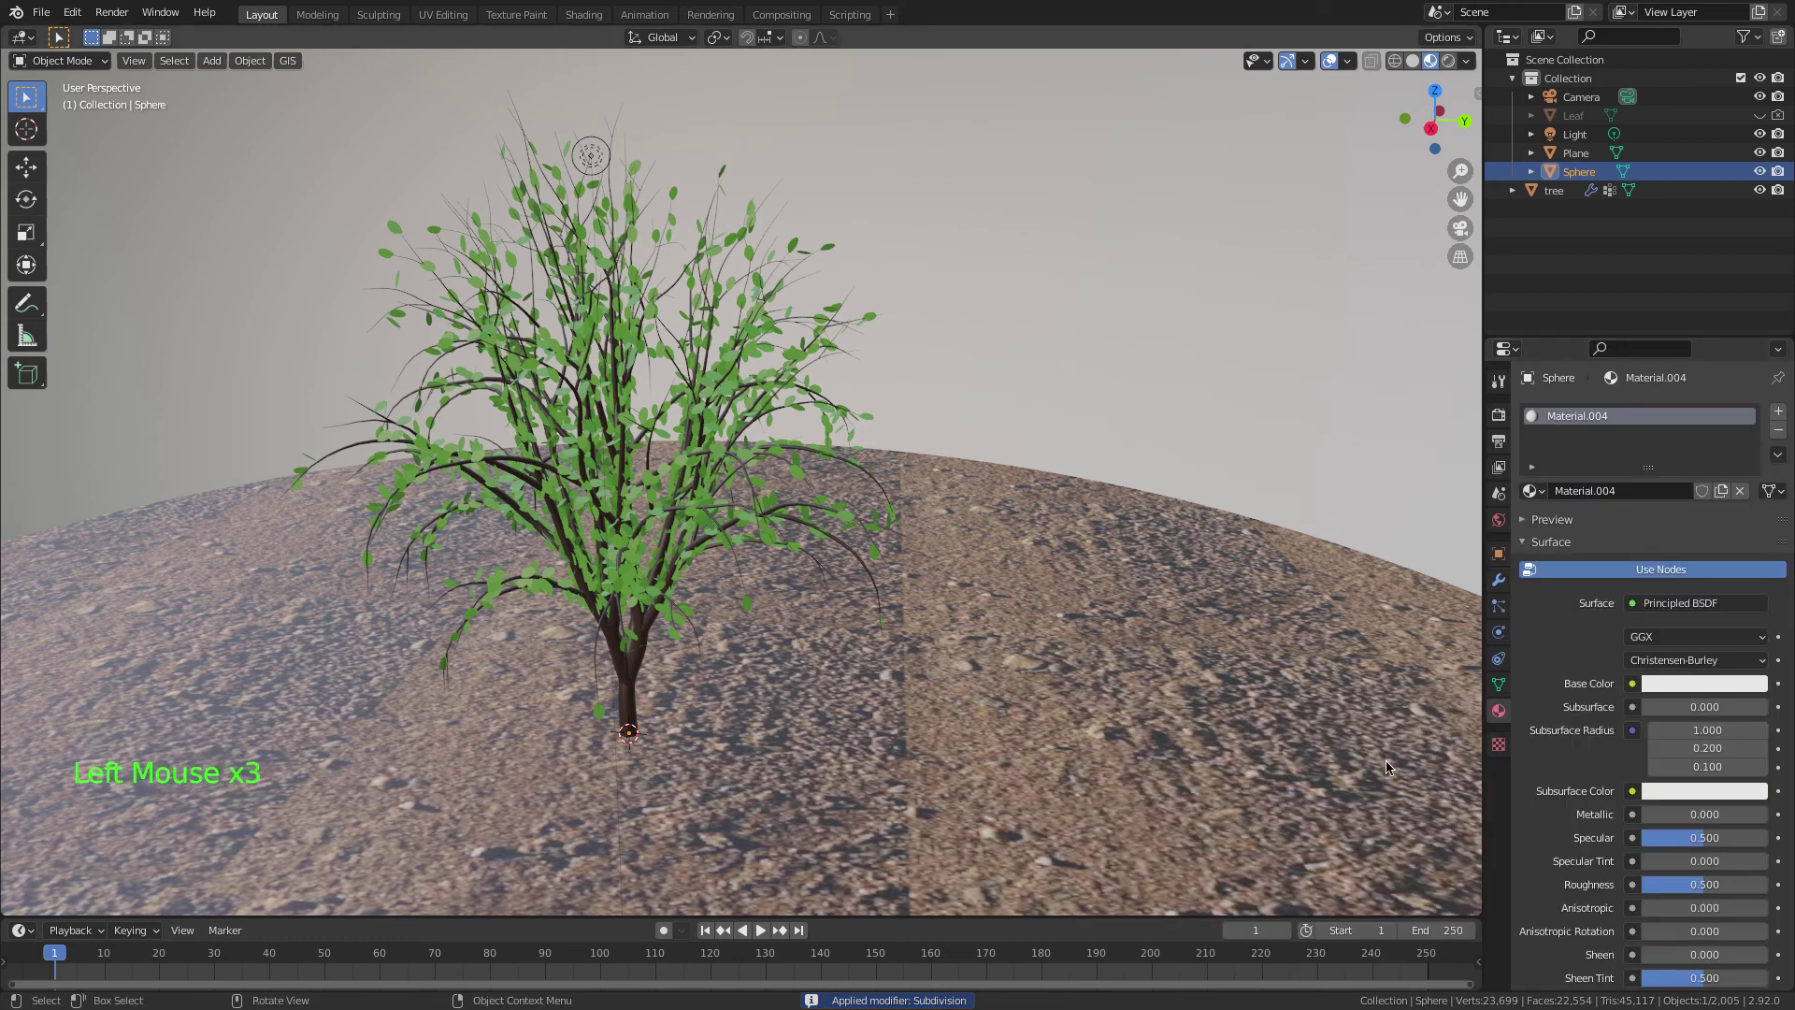
- Texture the sphere's base colour with the HdrSkyCloudy sky image
click(1637, 686)
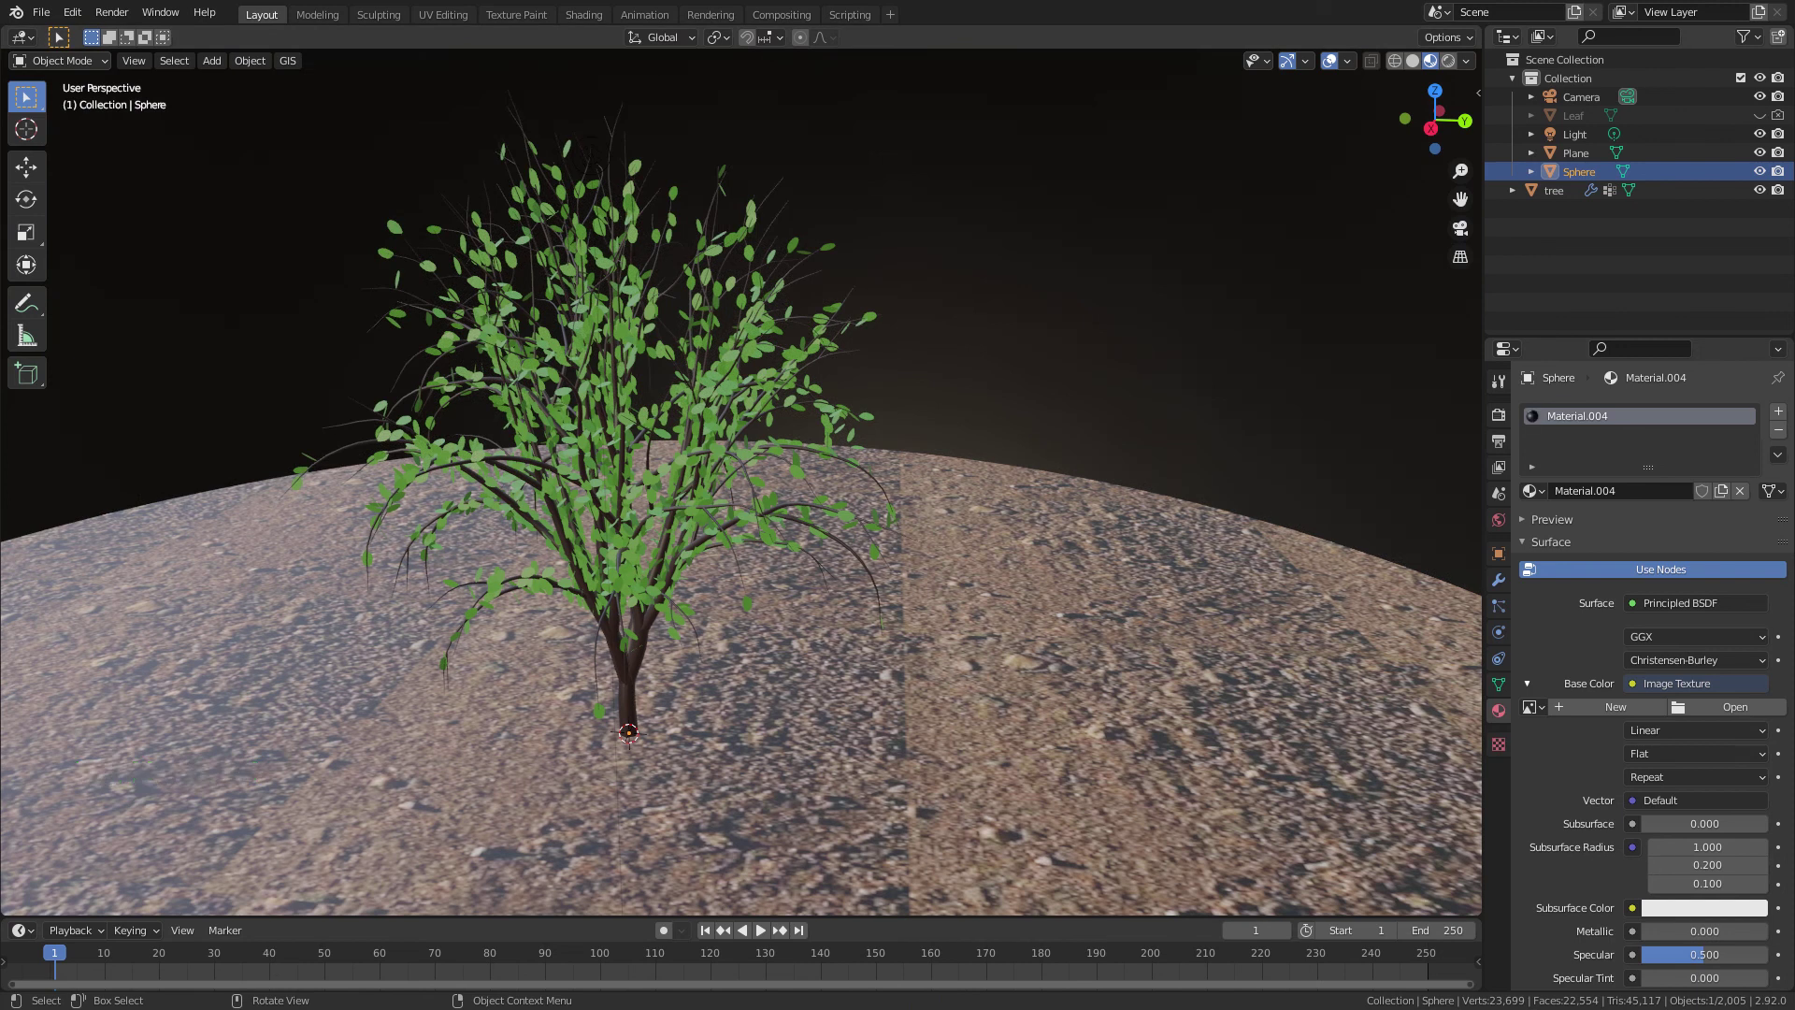
click(1201, 429)
click(1177, 410)
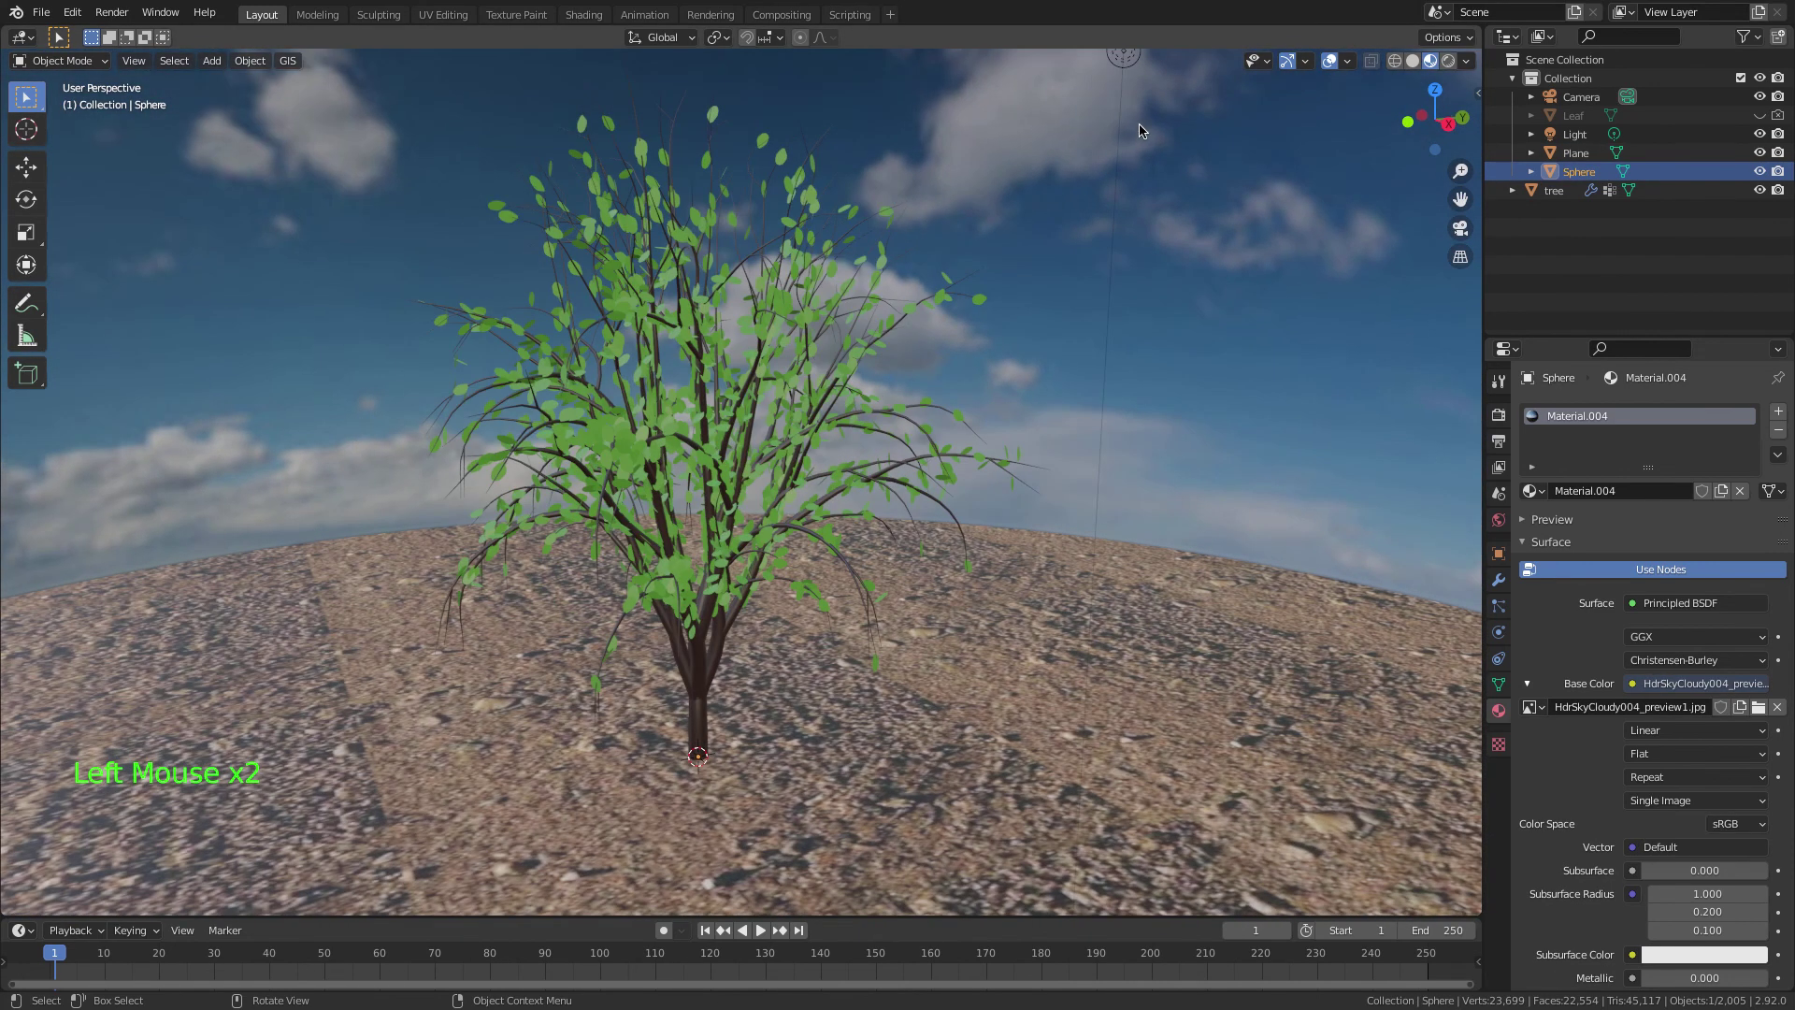
- Delete the light object from the scene
click(1132, 84)
key(x)
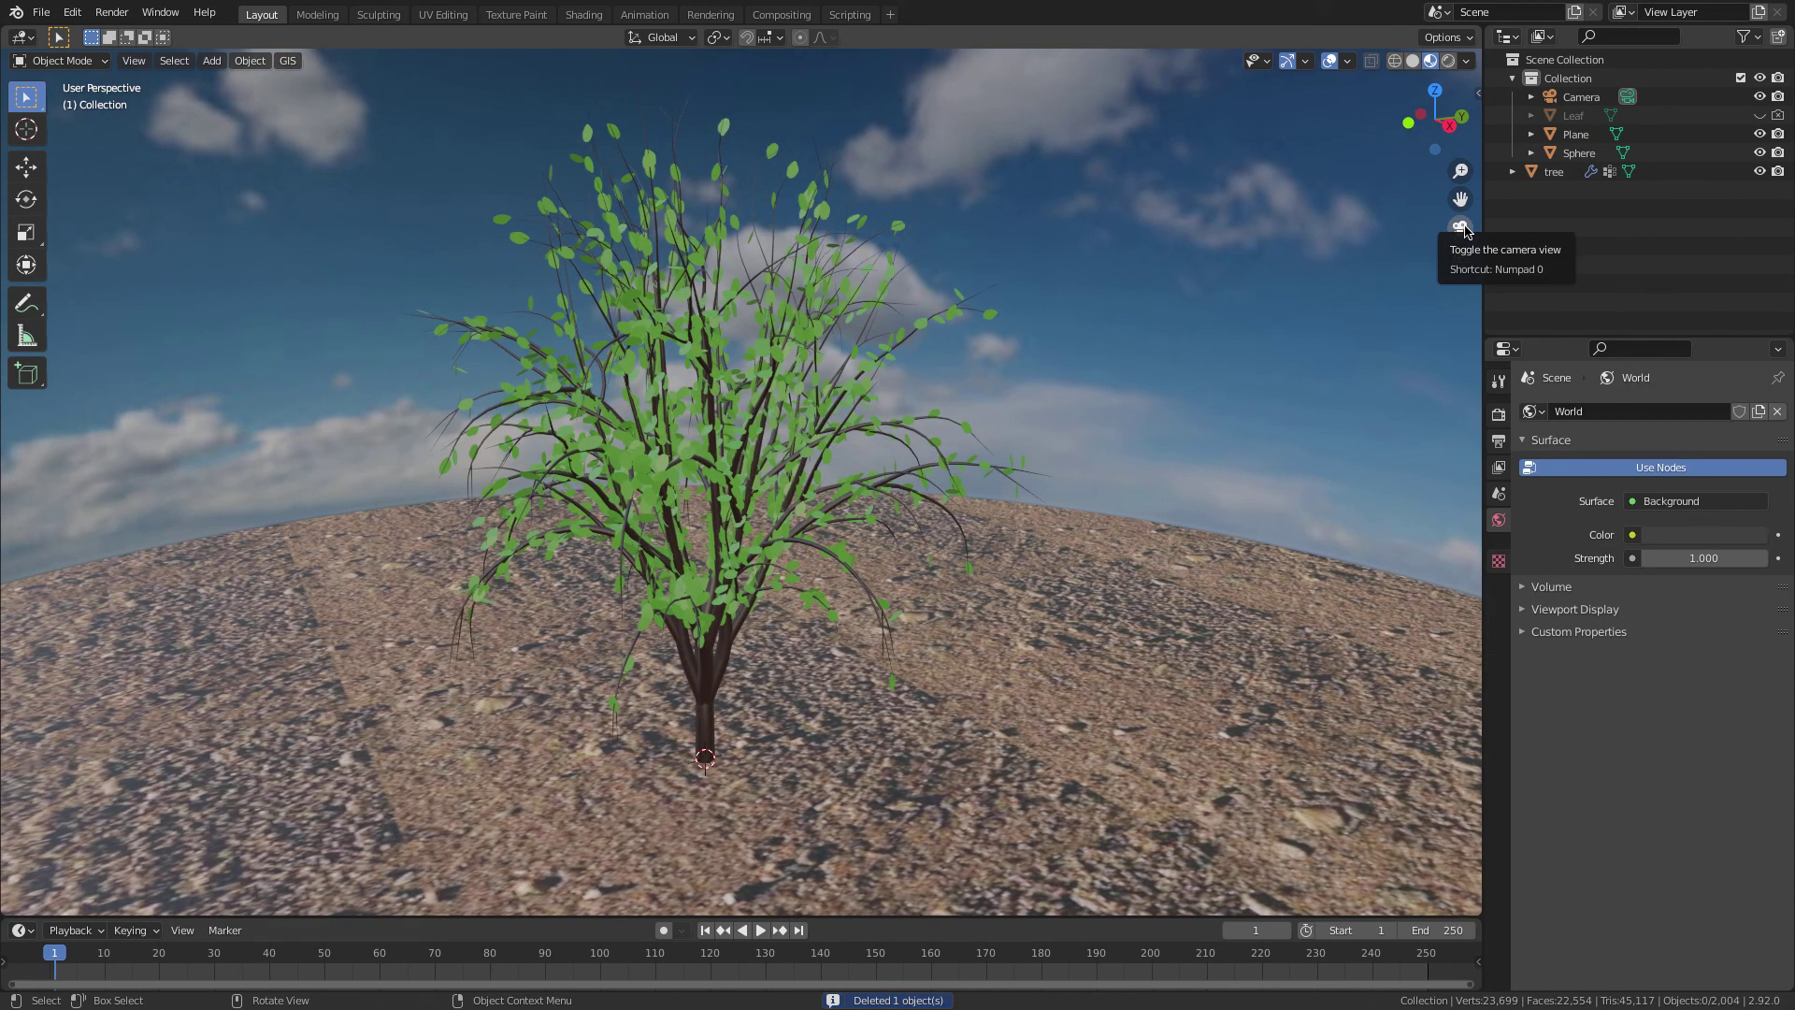
- Look through the camera with Lock Camera to View enabled and frame the whole tree against the sky
click(128, 13)
click(1466, 234)
key(n)
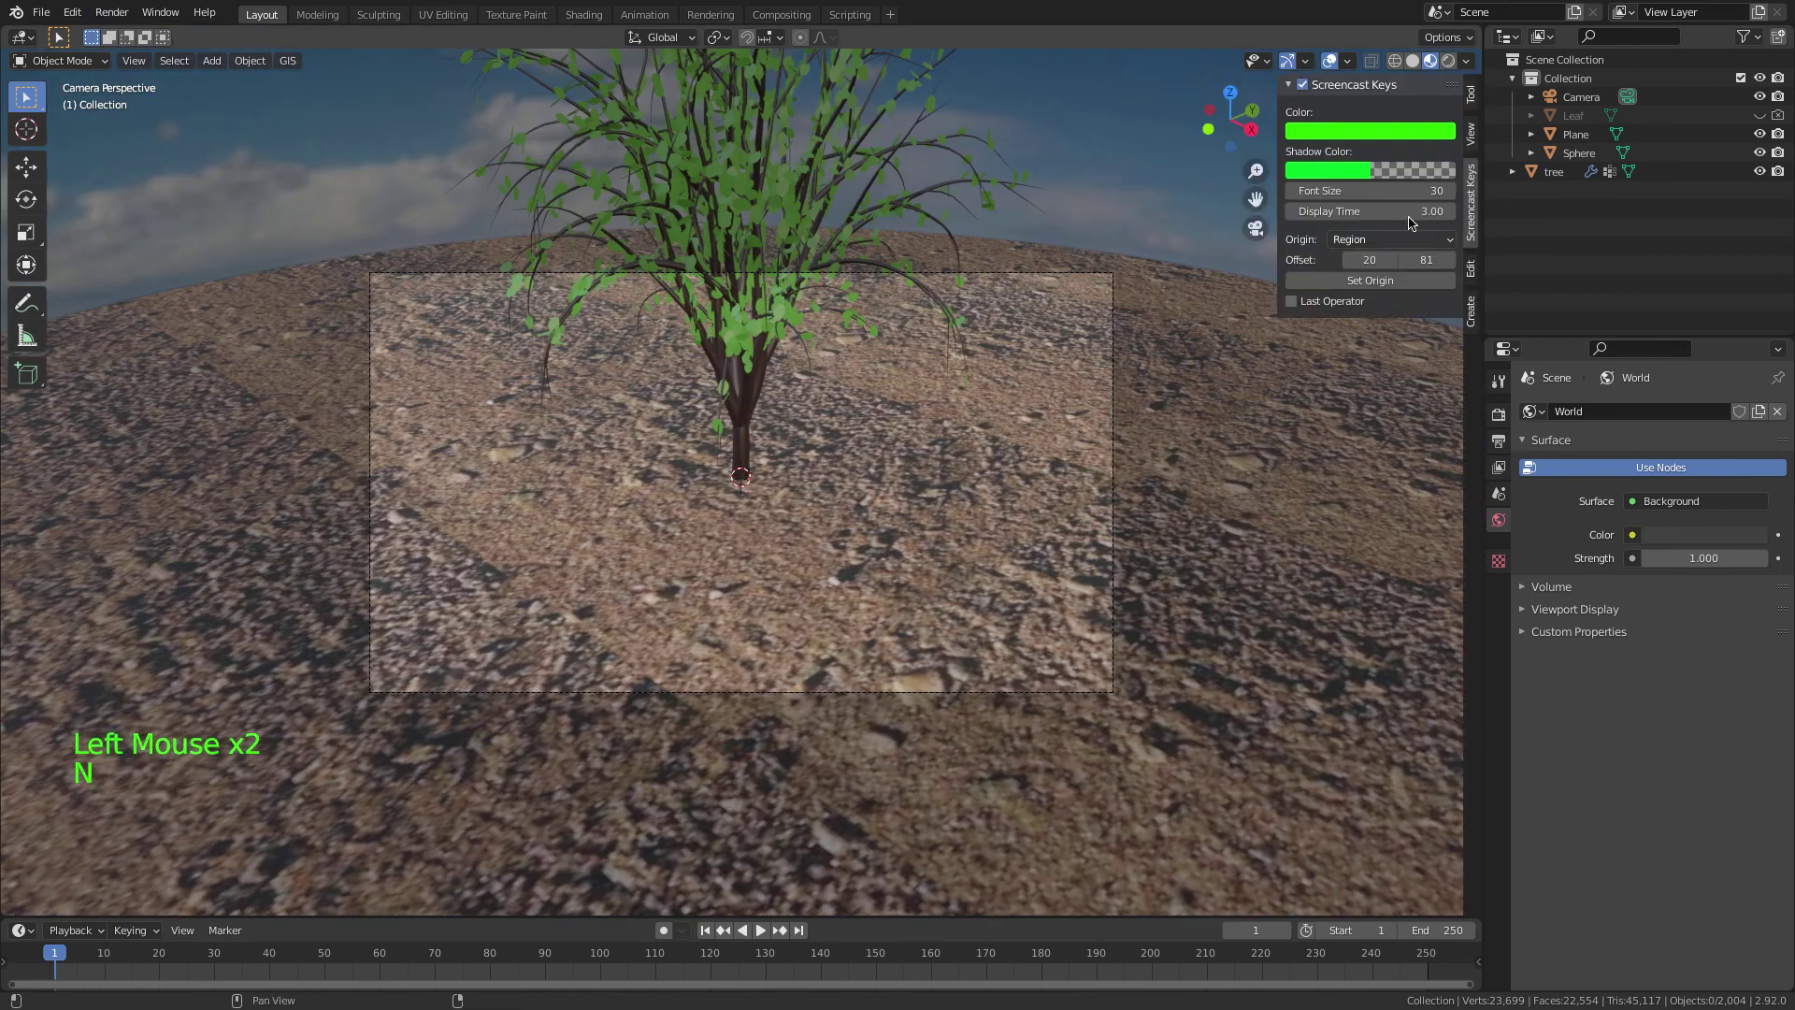
click(1476, 141)
click(1365, 325)
key(n)
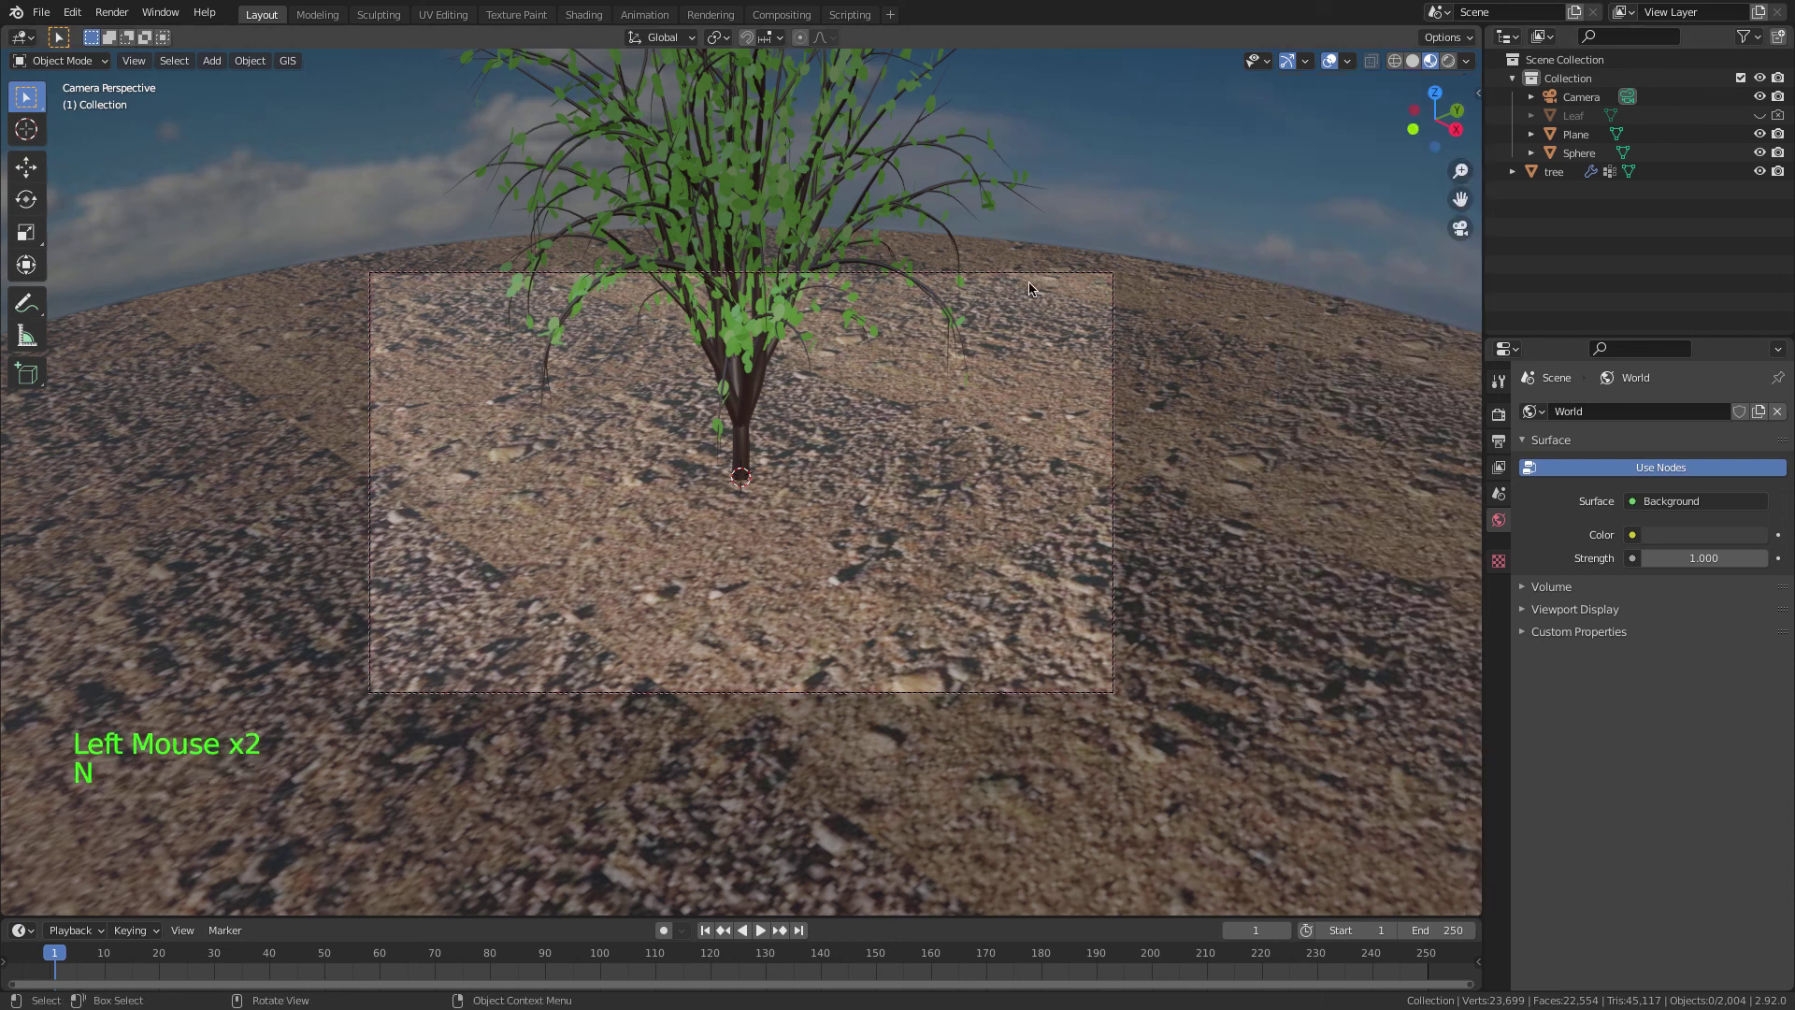
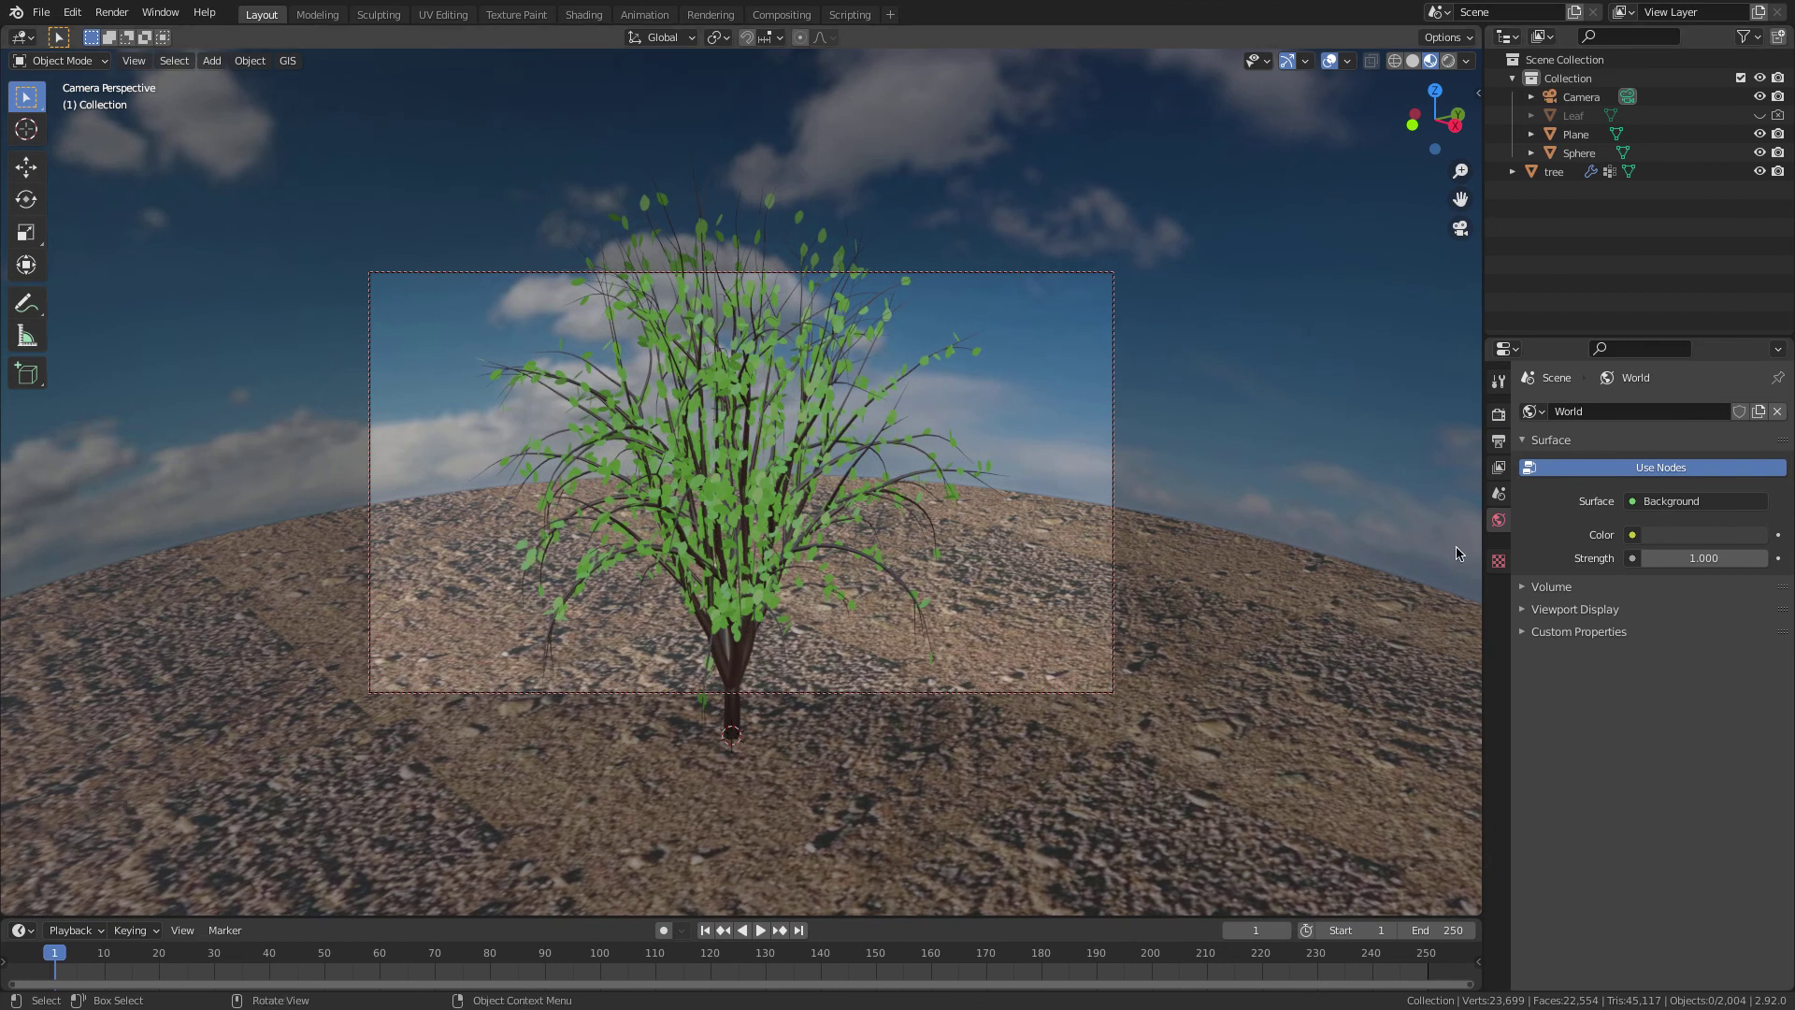
- Edit the camera's focal length so the whole tree sits smaller in frame
click(1504, 486)
click(1116, 328)
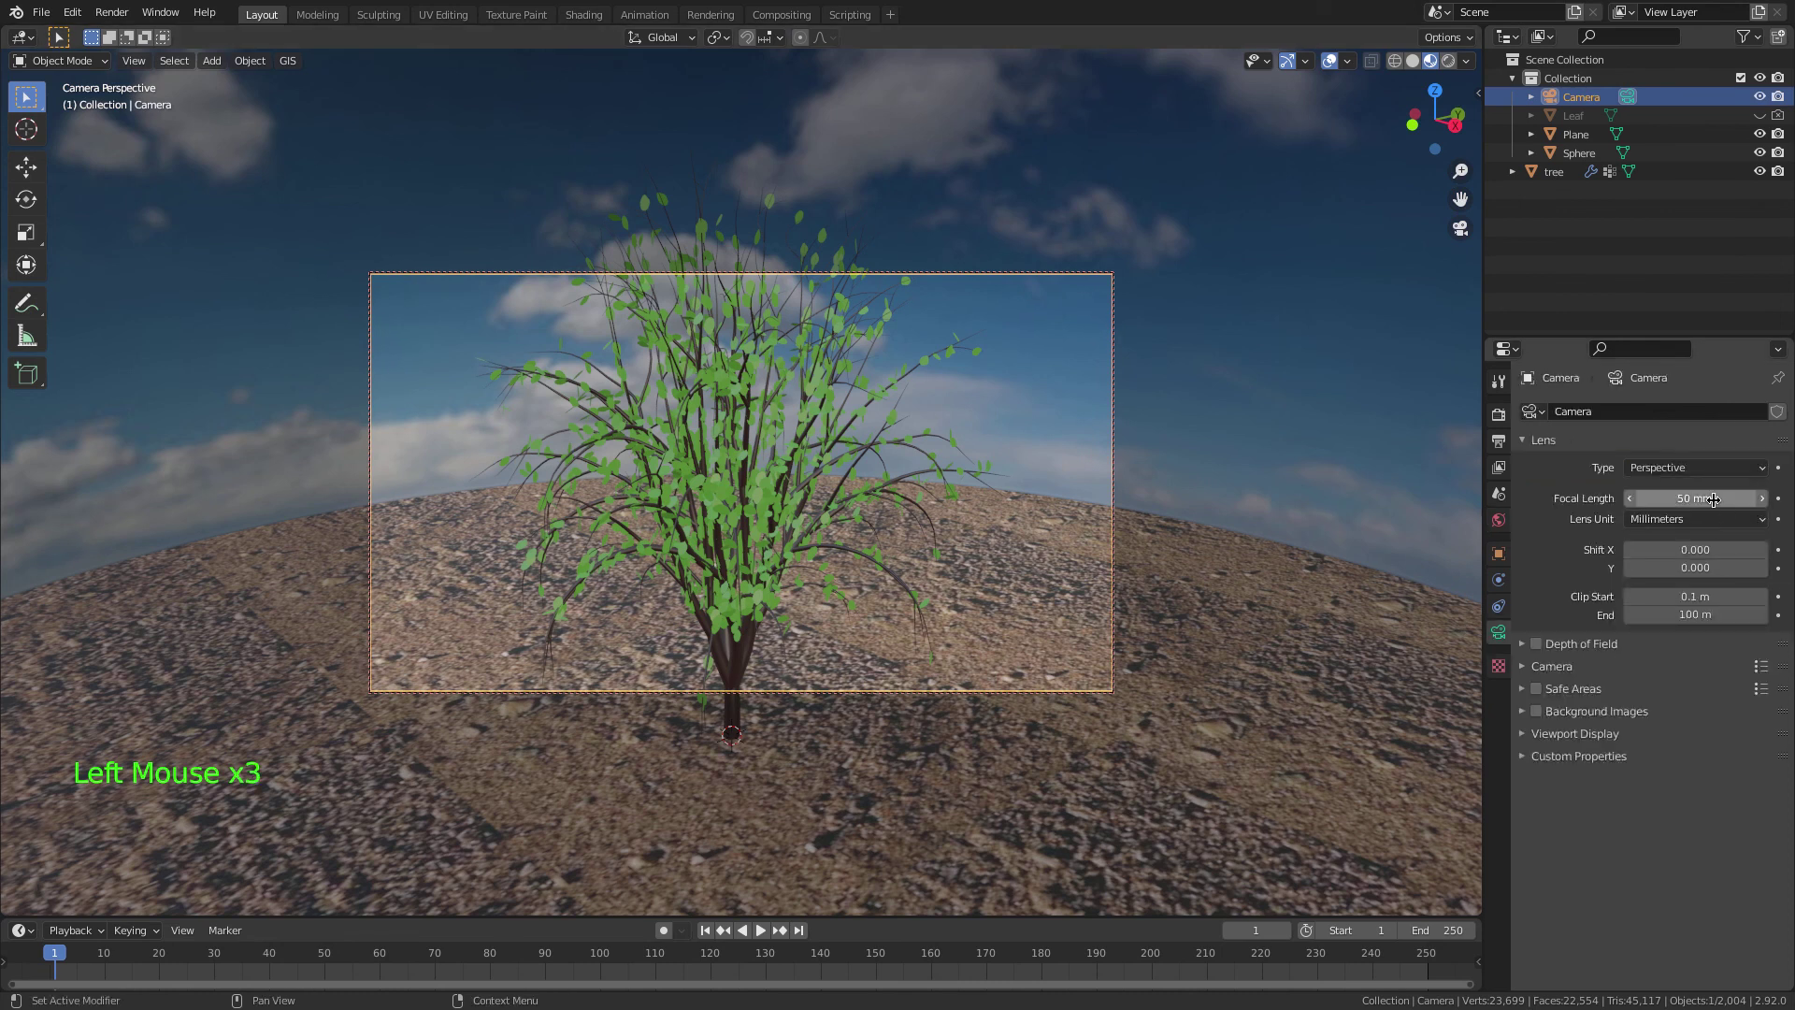
click(1373, 426)
- Rescale the sky sphere to shift the horizon, then start a Viewport Render Image
key(s)
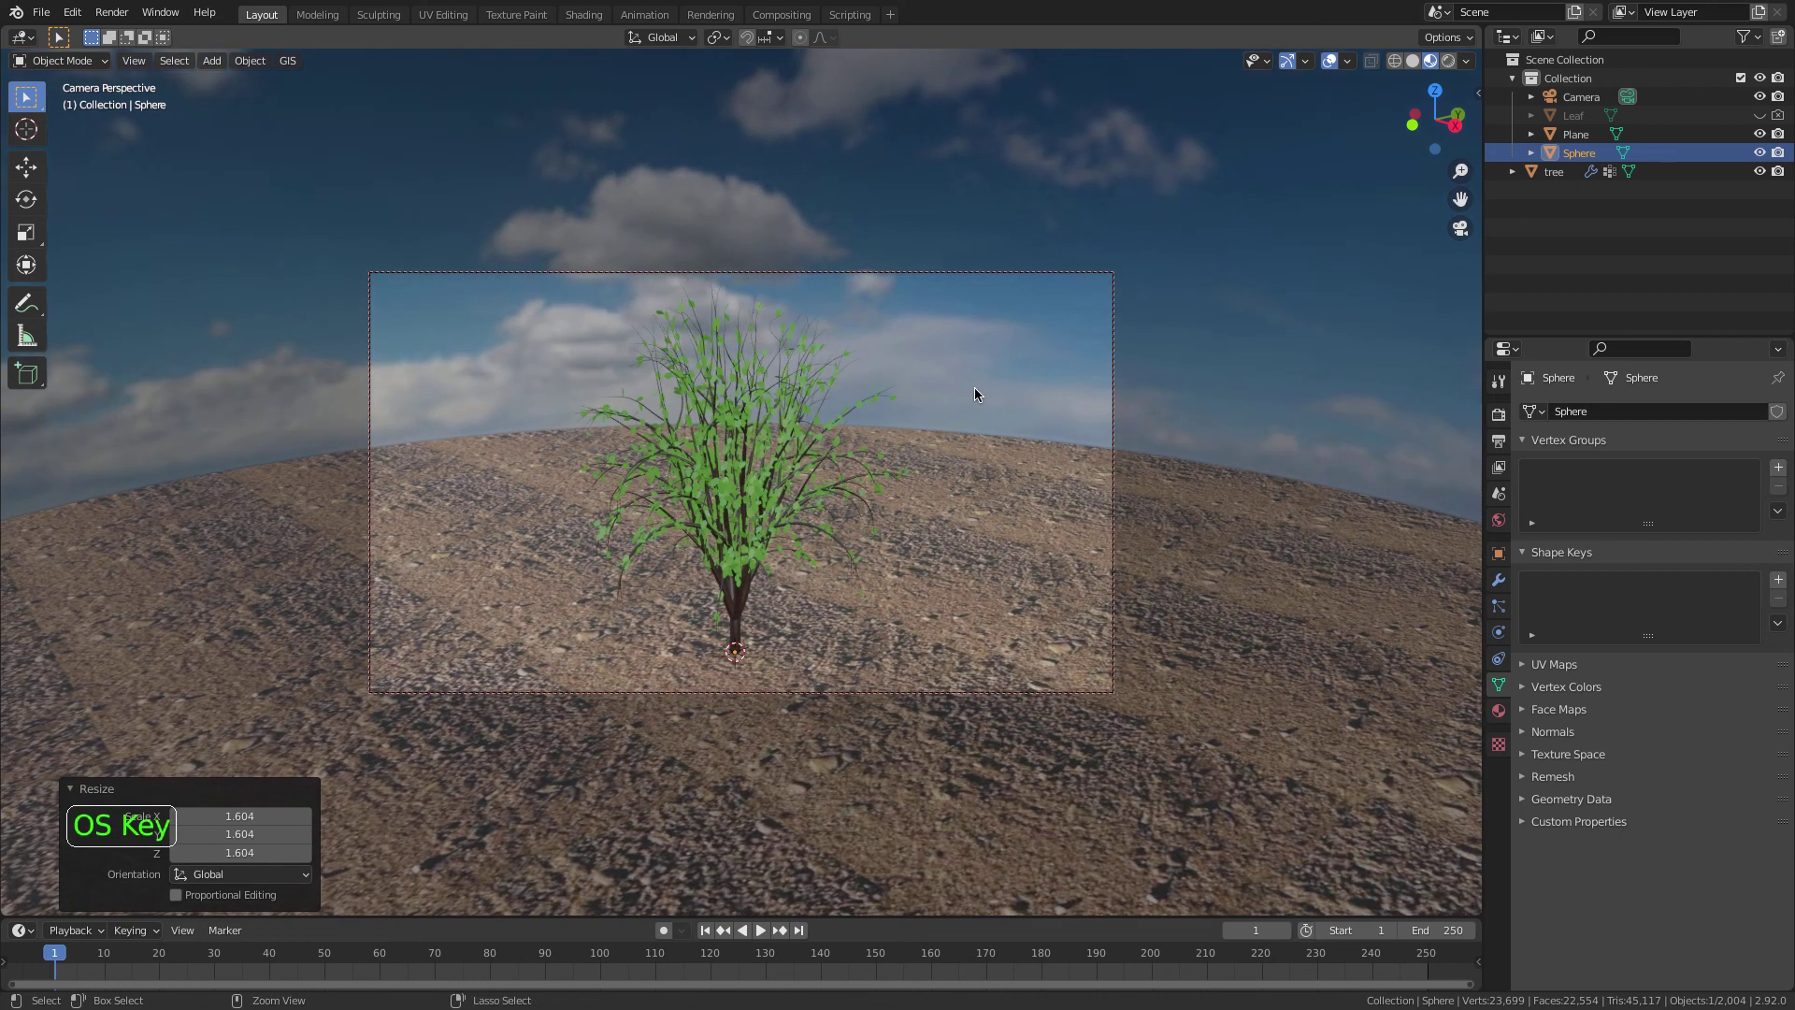
click(1242, 395)
key(s)
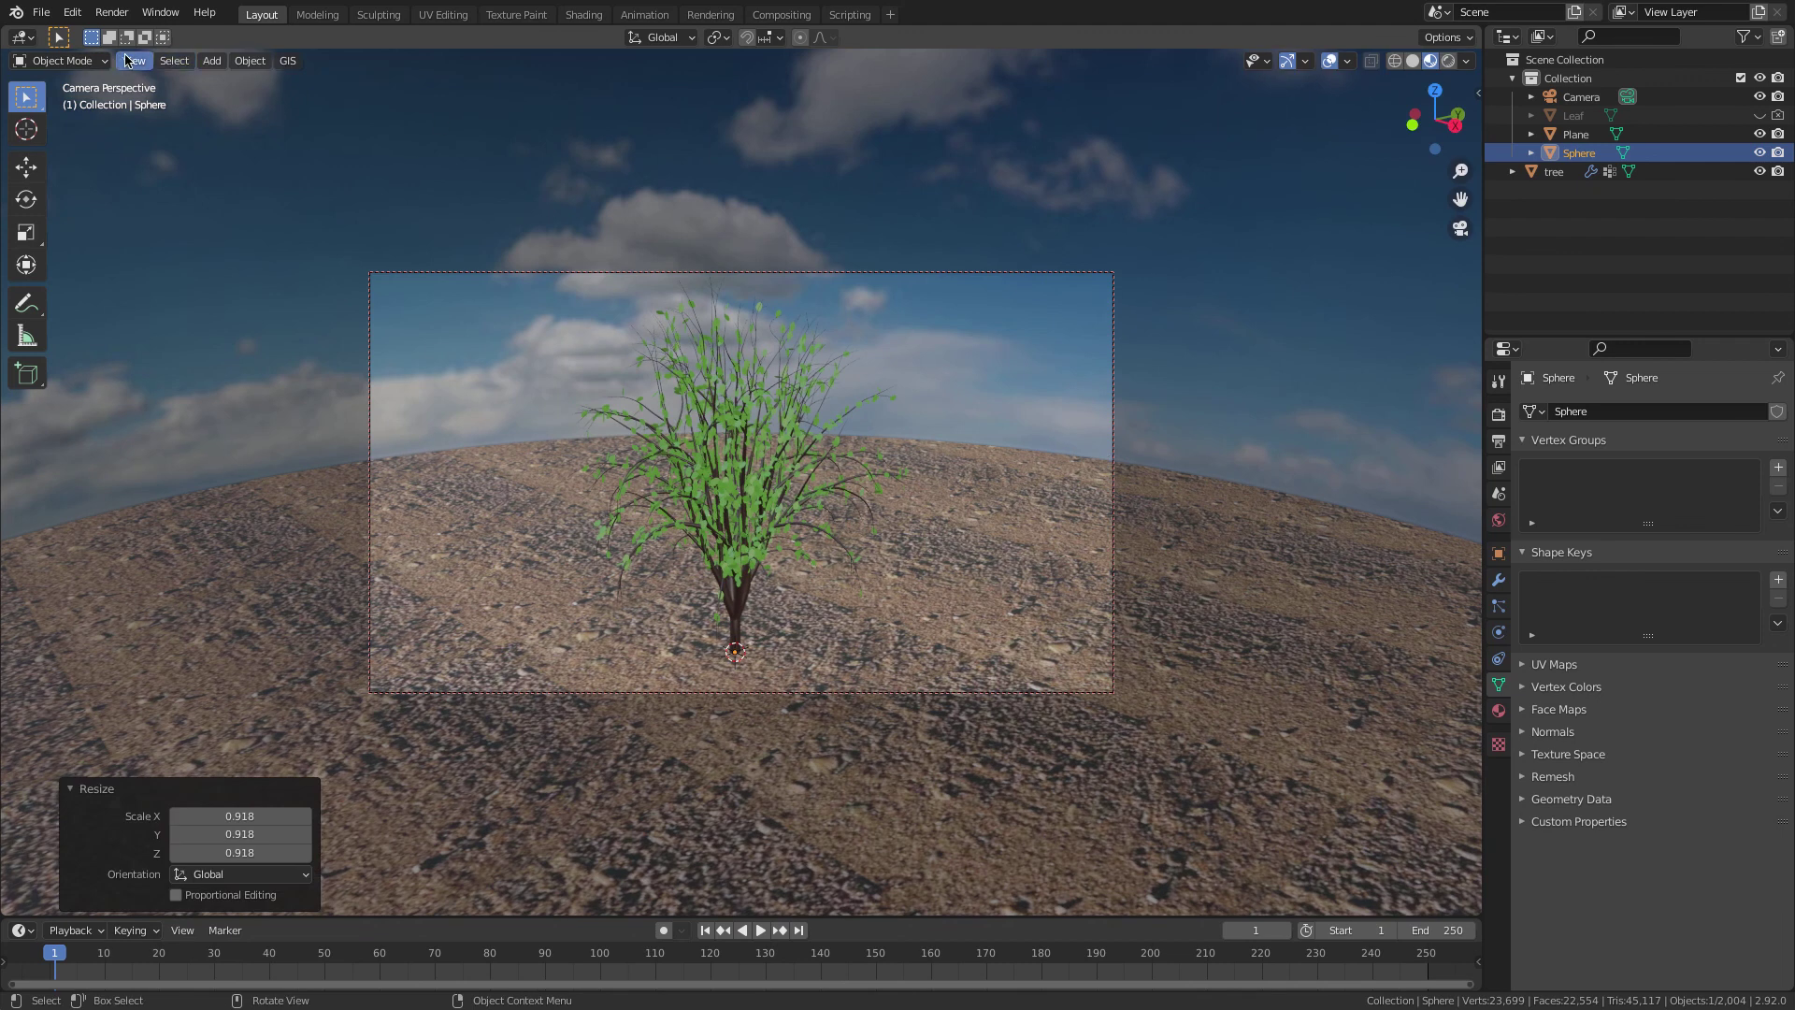
click(130, 56)
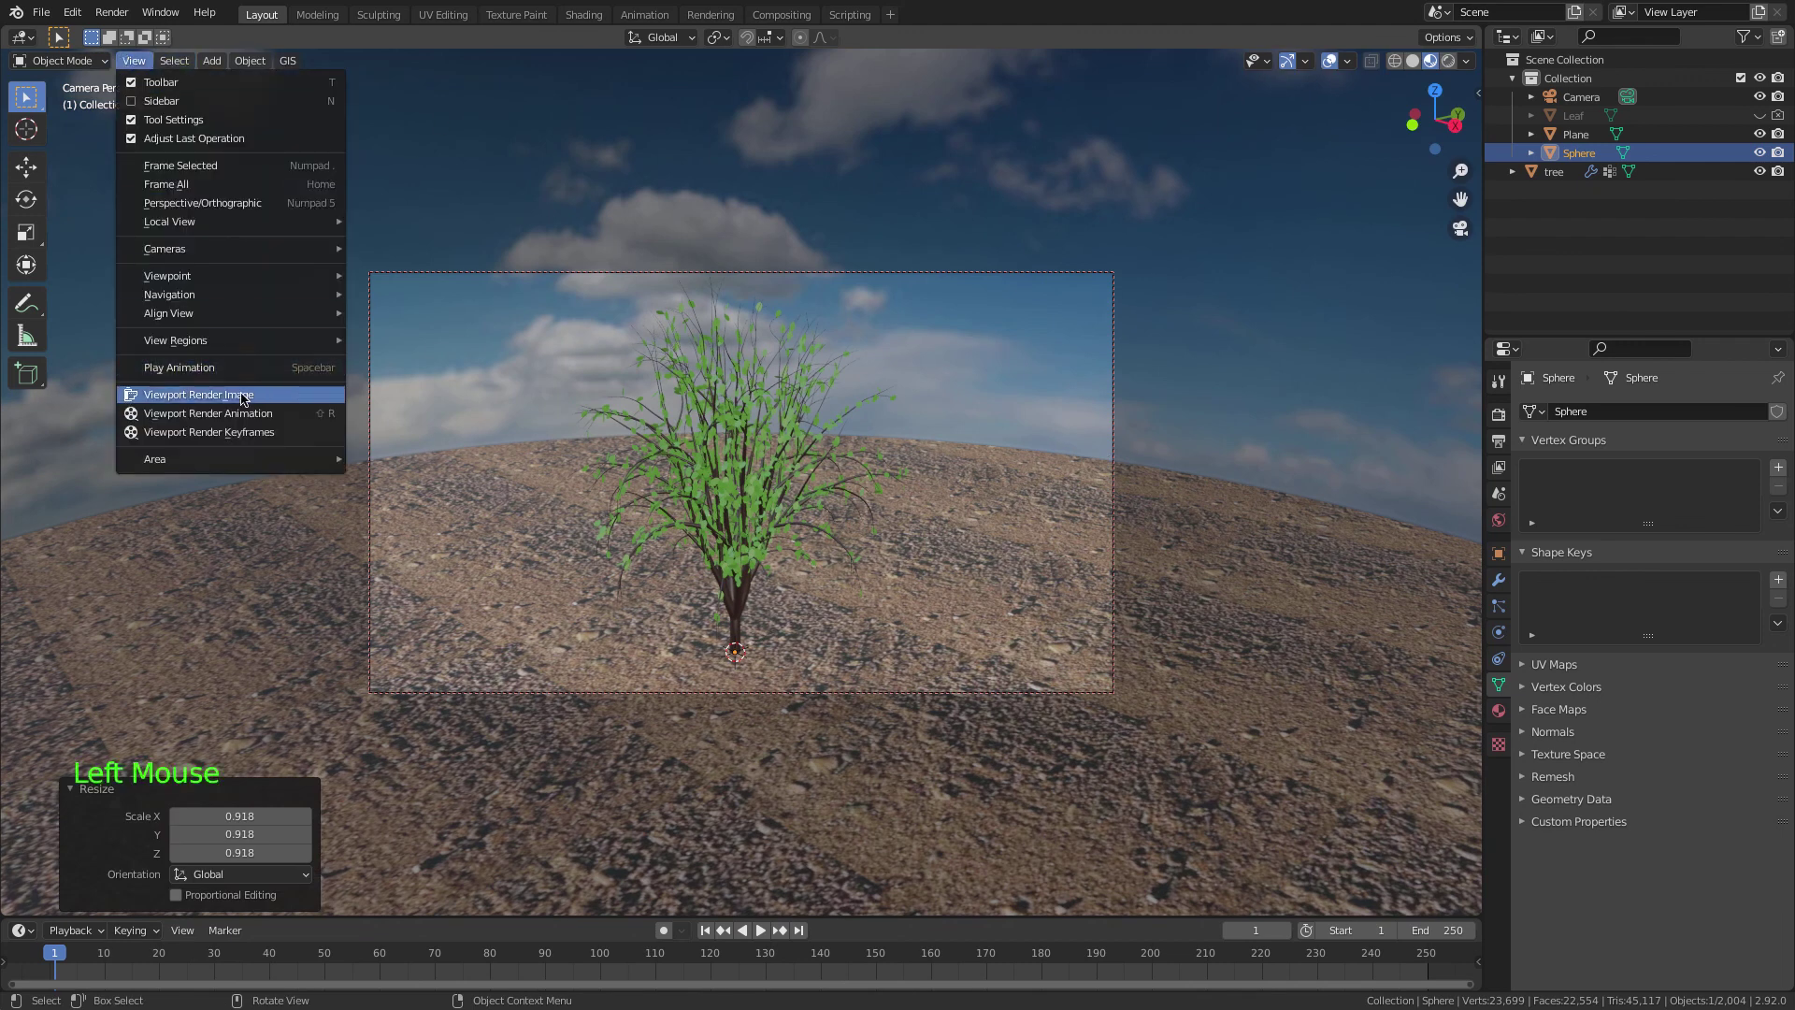